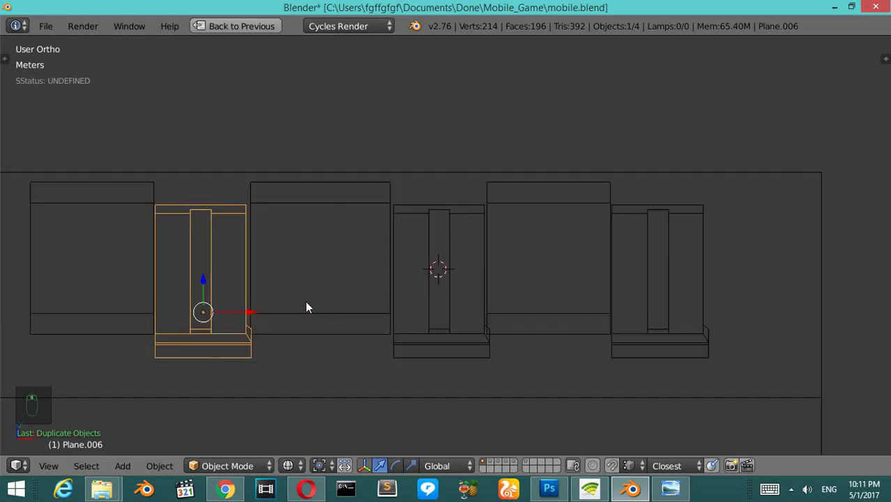
# Step: Inspect the window piece alone in local view, then return to the whole room from above
pyautogui.press('KP_Divide')
pyautogui.press('KP_6')
pyautogui.press('KP_6')
pyautogui.press('KP_6')
pyautogui.press('z')
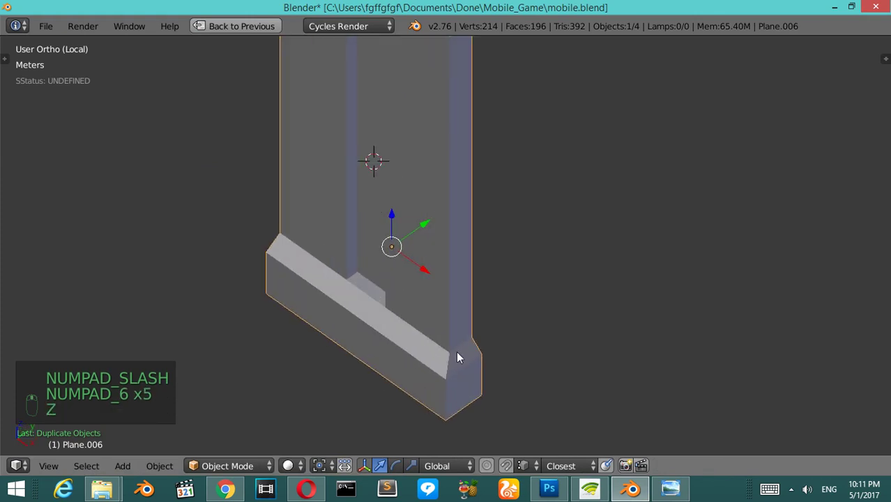
pyautogui.press('Tab')
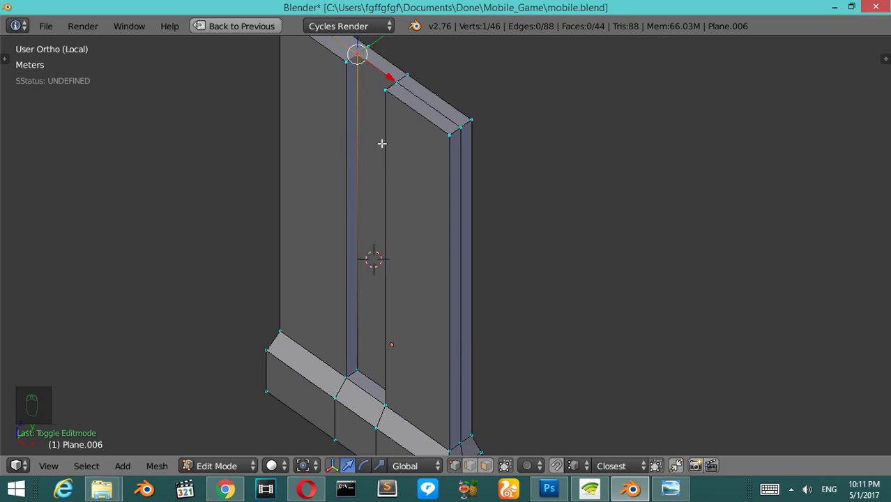
pyautogui.press('Tab')
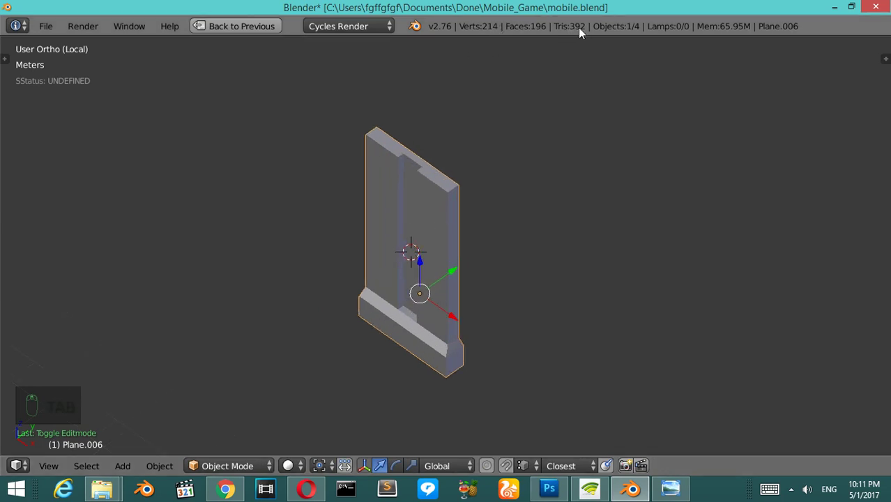
pyautogui.press('KP_Divide')
pyautogui.press('KP_7')
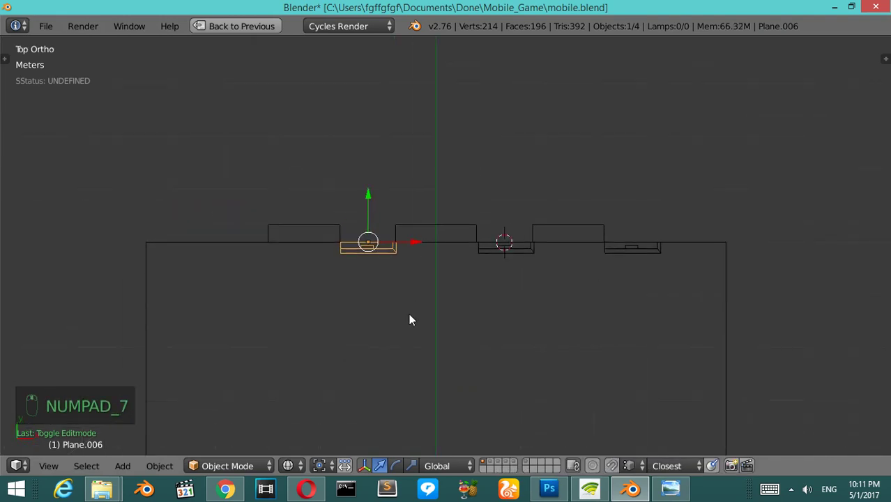
# Step: Duplicate the window piece and slide the copy further left along the front wall
pyautogui.press('shift+d')
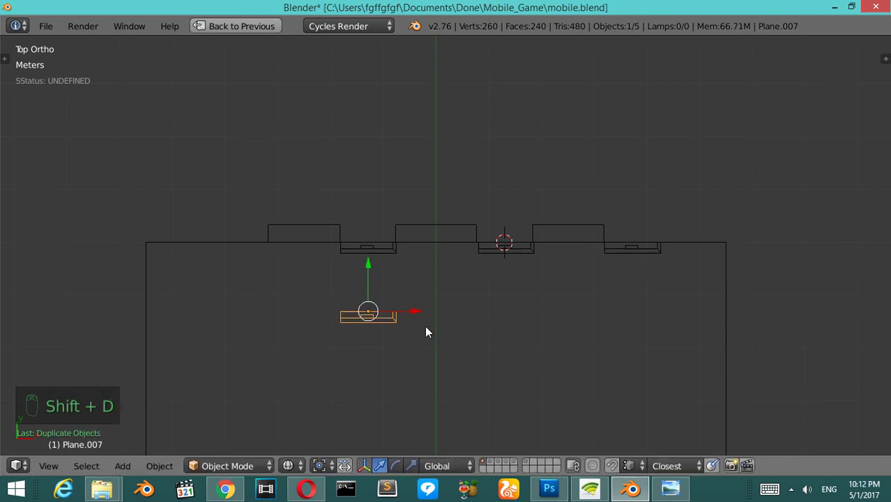
pyautogui.press('ctrl+z')
pyautogui.moveTo(347, 246); pyautogui.dragTo(309, 278)
pyautogui.press('shift+d')
pyautogui.press('r')
pyautogui.press('ctrl+z')
pyautogui.press('r')
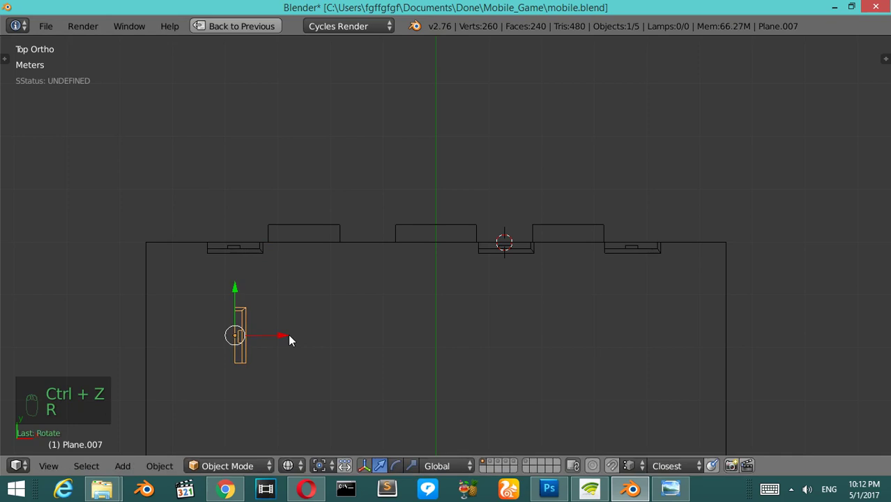
pyautogui.press('g')
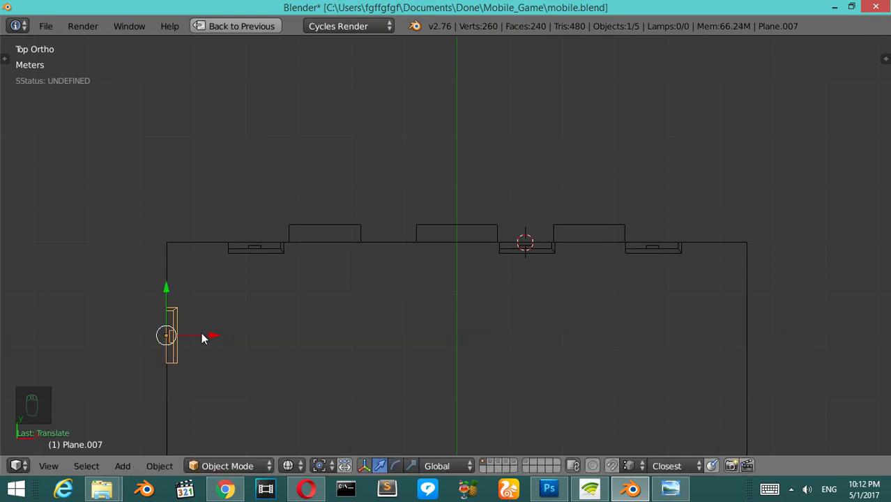
pyautogui.moveTo(168, 282); pyautogui.dragTo(658, 349)
# Step: Duplicate the window again, rotate it 90° and place it flush against the right side wall, then save
pyautogui.press('shift+d')
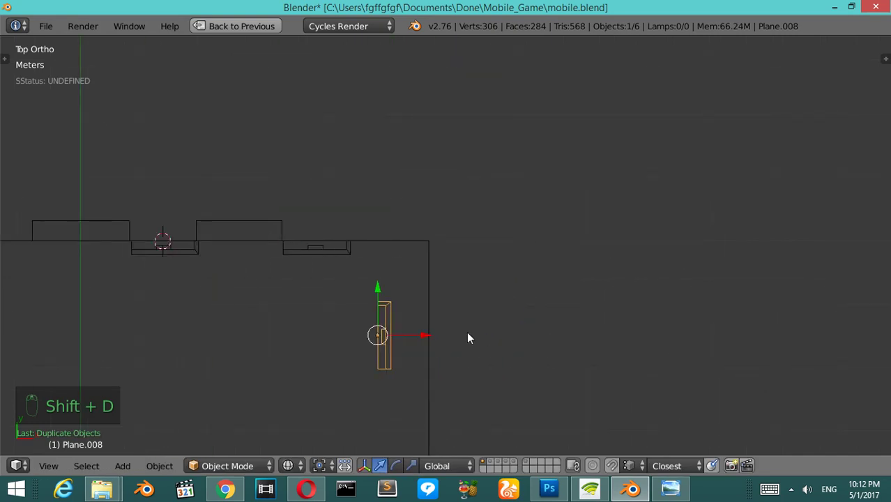
pyautogui.moveTo(413, 313); pyautogui.dragTo(434, 306)
pyautogui.moveTo(434, 305); pyautogui.dragTo(463, 306)
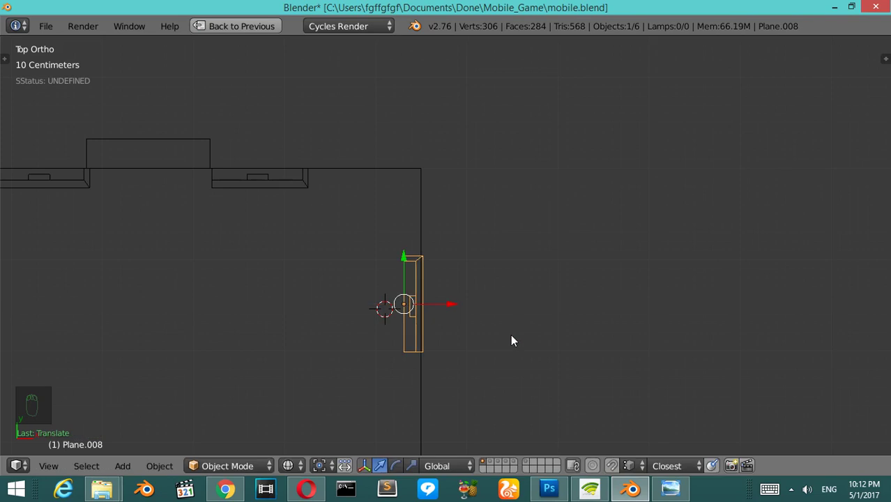
pyautogui.press('r')
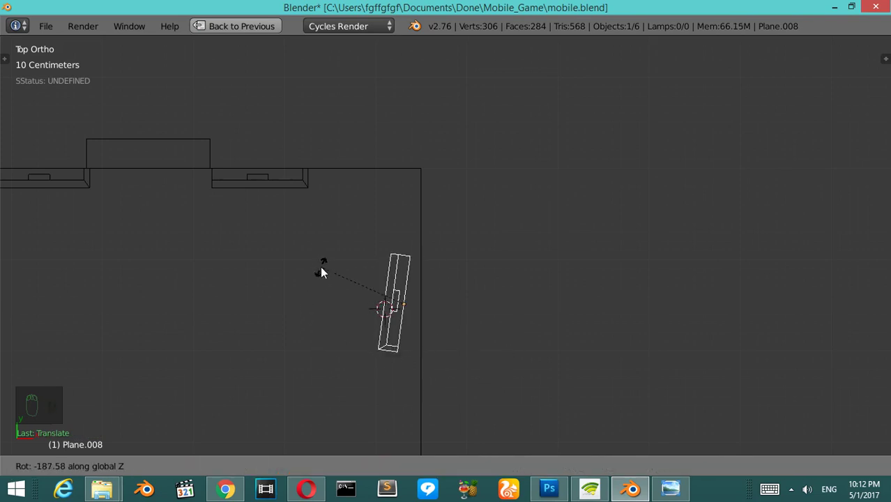
pyautogui.moveTo(460, 307); pyautogui.dragTo(476, 312)
pyautogui.moveTo(474, 311); pyautogui.dragTo(248, 279)
pyautogui.press('ctrl+s')
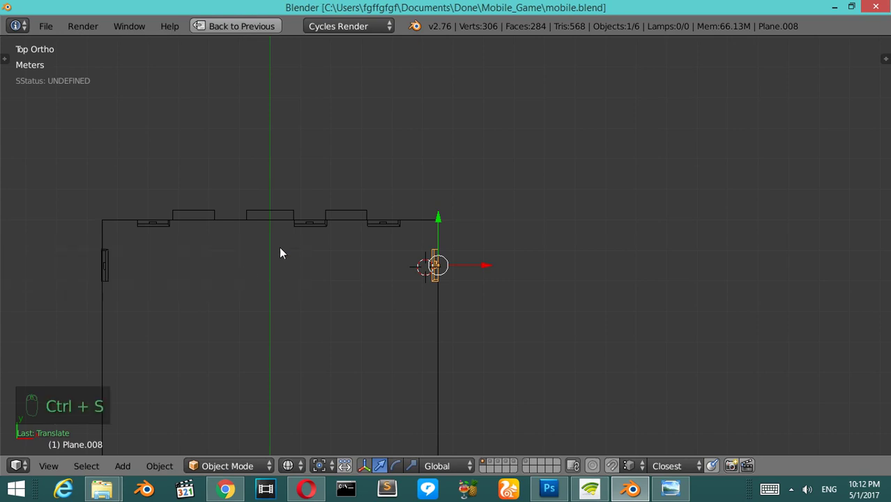
pyautogui.moveTo(307, 233); pyautogui.dragTo(369, 238)
# Step: Duplicate a window into the leftmost front-wall gap, check it in solid front view, and save
pyautogui.press('alt+h')
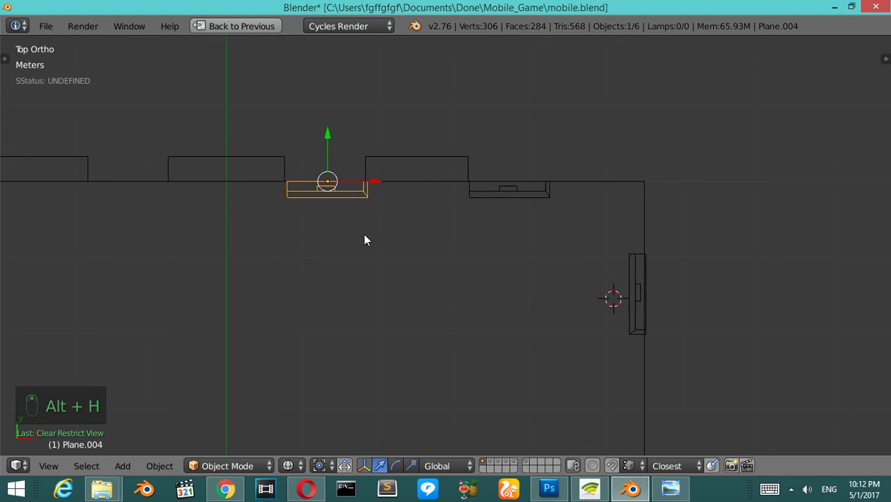
pyautogui.press('shift+d')
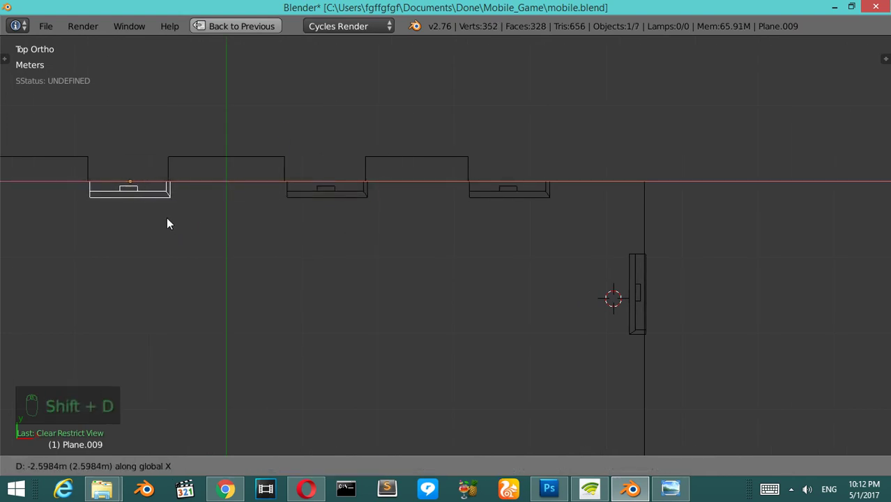
pyautogui.press('z')
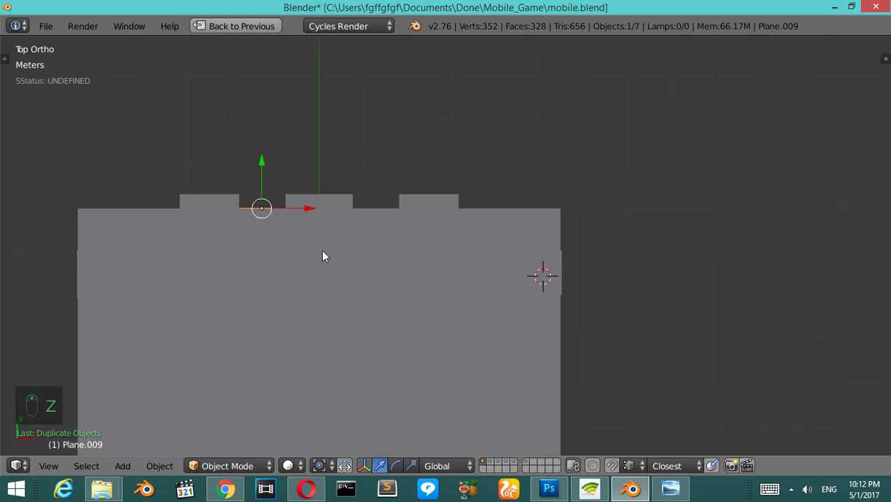
pyautogui.press('KP_1')
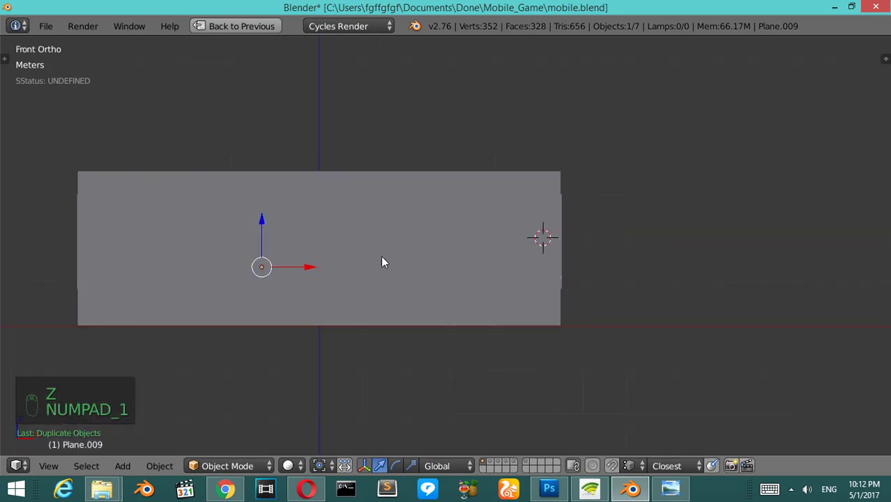
pyautogui.press('z')
pyautogui.press('ctrl+s')
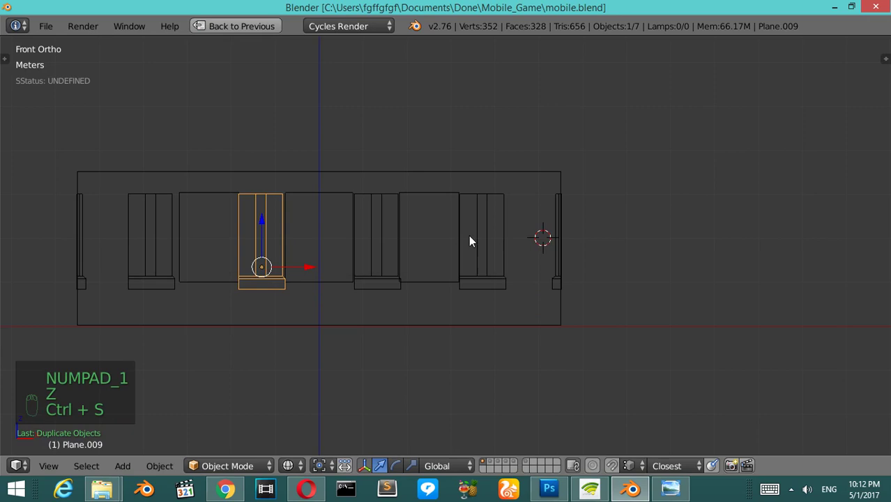
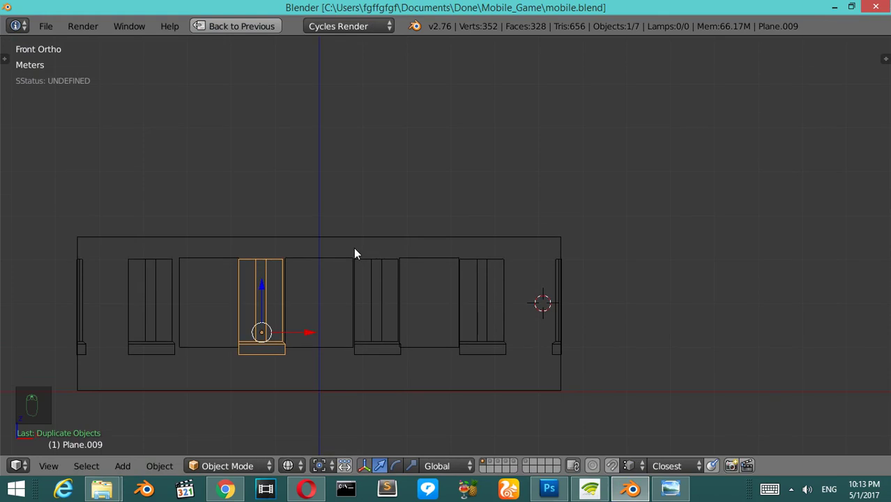
# Step: Turn the solid-shaded view toward the front wall's window openings
pyautogui.press('ctrl+KP_1')
pyautogui.press('KP_6')
pyautogui.press('z')
pyautogui.press('KP_8')
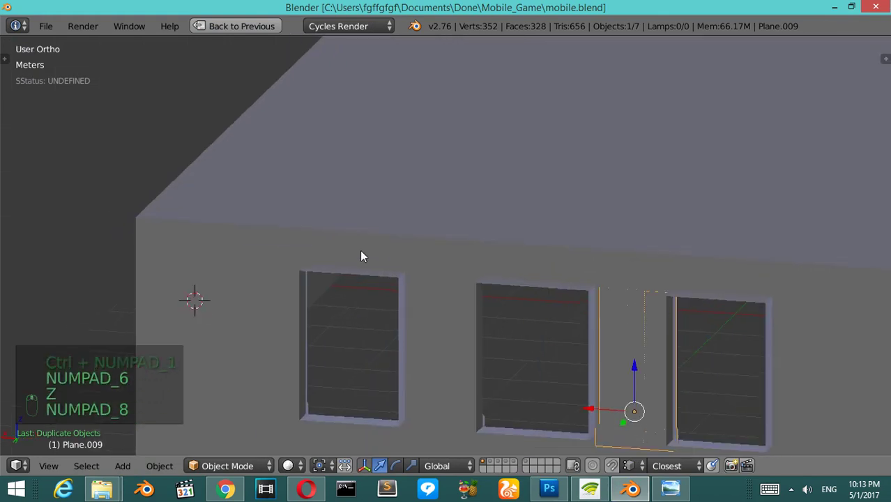
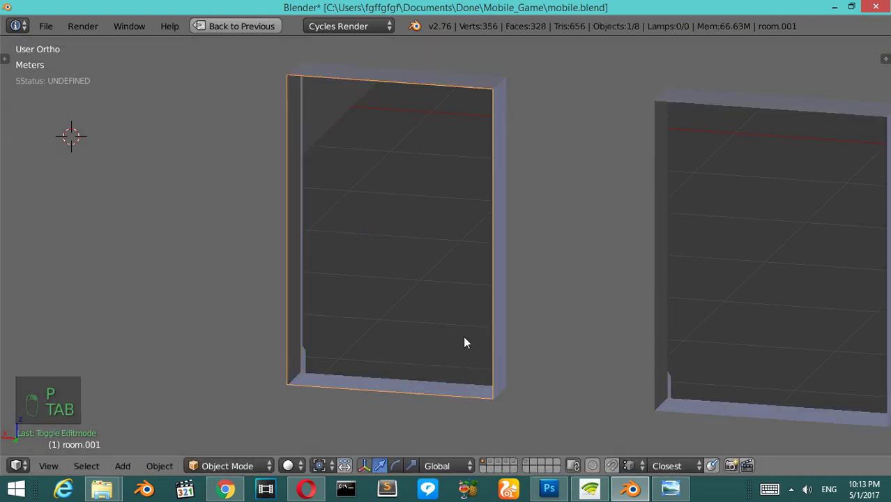
# Step: Extrude the outline's edges into a border and extrude again to give the frame depth
pyautogui.press('ctrl+Up')
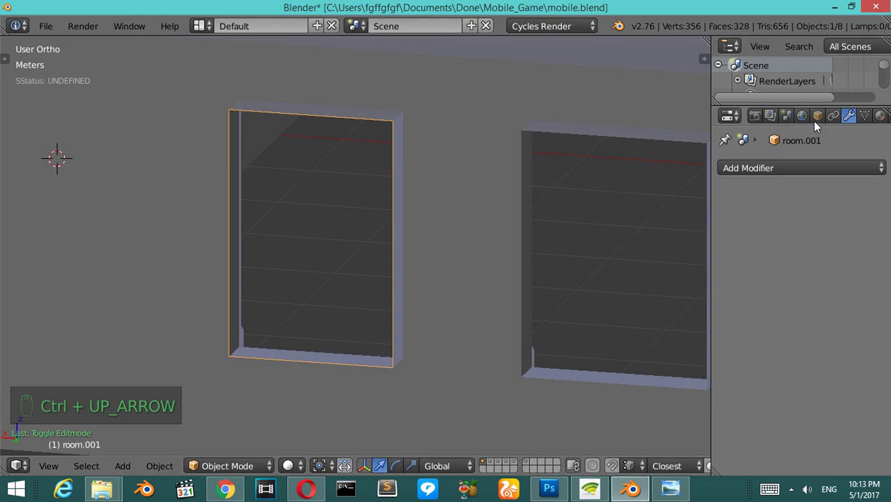
pyautogui.moveTo(821, 123); pyautogui.dragTo(807, 170)
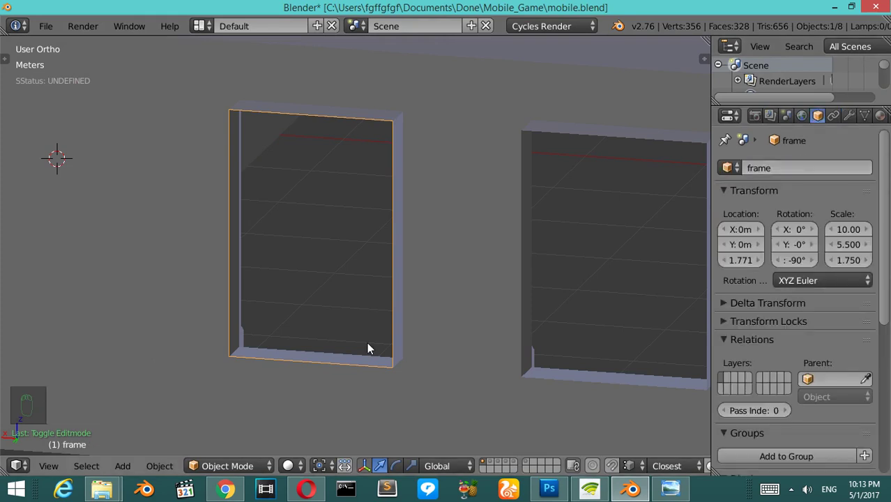
pyautogui.press('Tab')
pyautogui.press('a')
pyautogui.press('a')
pyautogui.press('a')
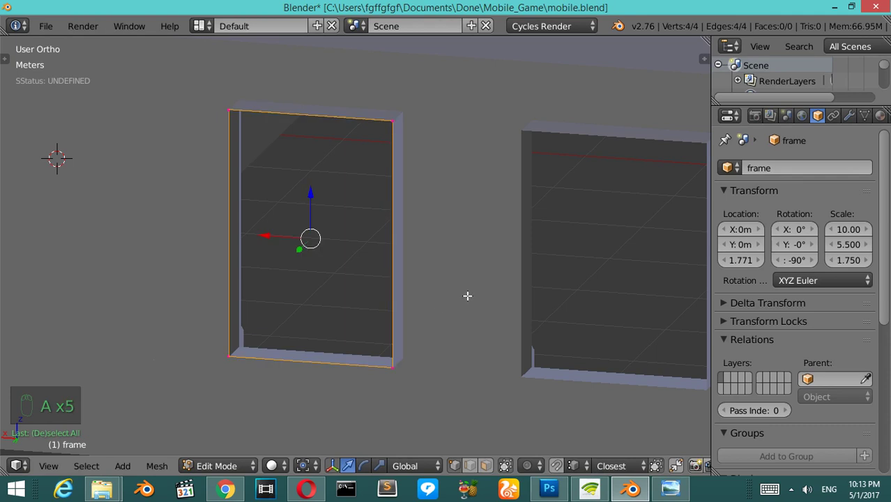
pyautogui.press('e')
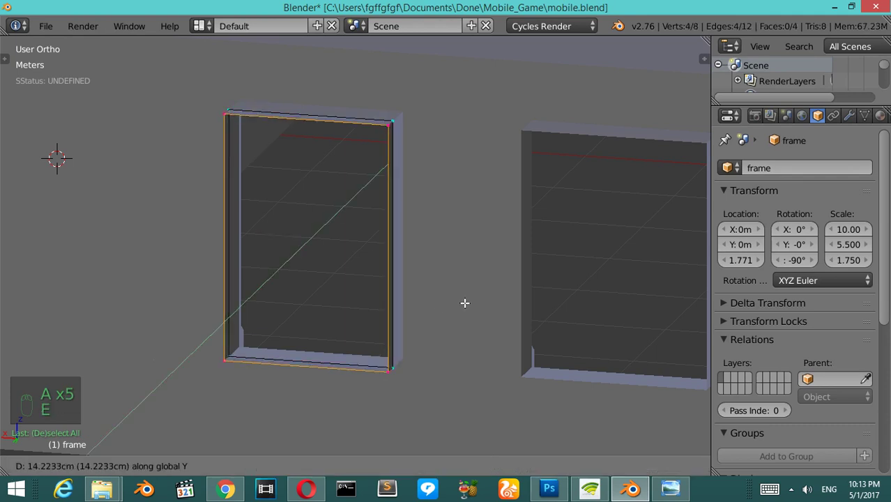
pyautogui.press('a')
pyautogui.press('a')
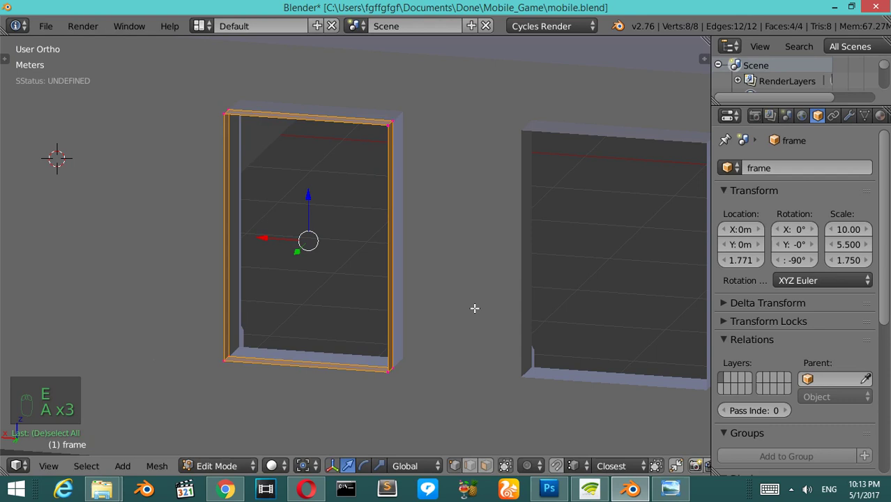
pyautogui.press('e')
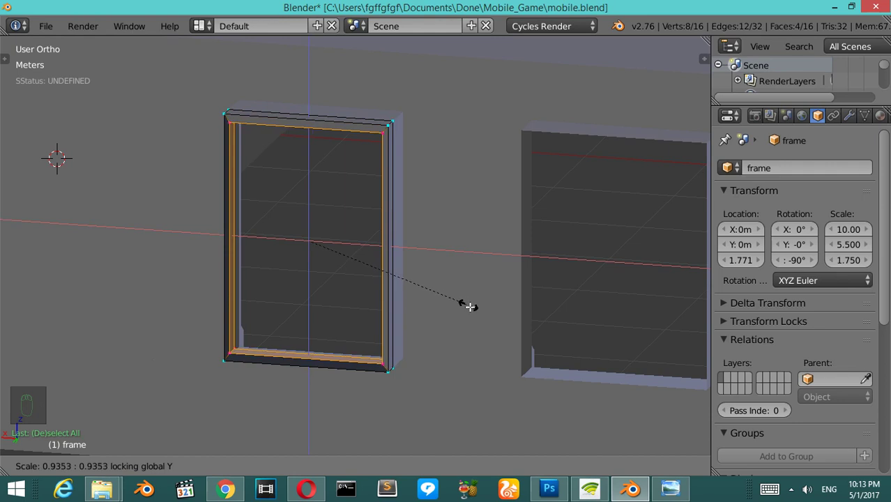
# Step: Recalculate normals, then shrink the frame slightly and nudge it into the window opening
pyautogui.press('s')
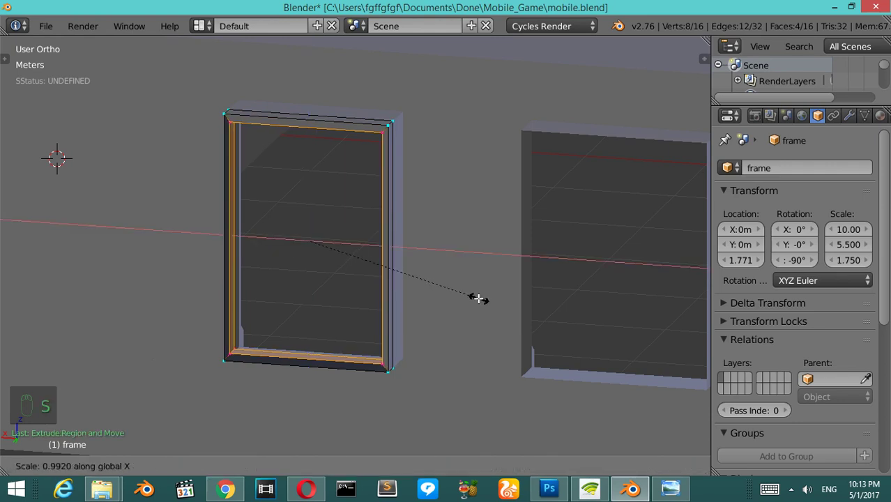
pyautogui.press('a')
pyautogui.press('a')
pyautogui.press('ctrl+n')
pyautogui.press('Tab')
pyautogui.press('s')
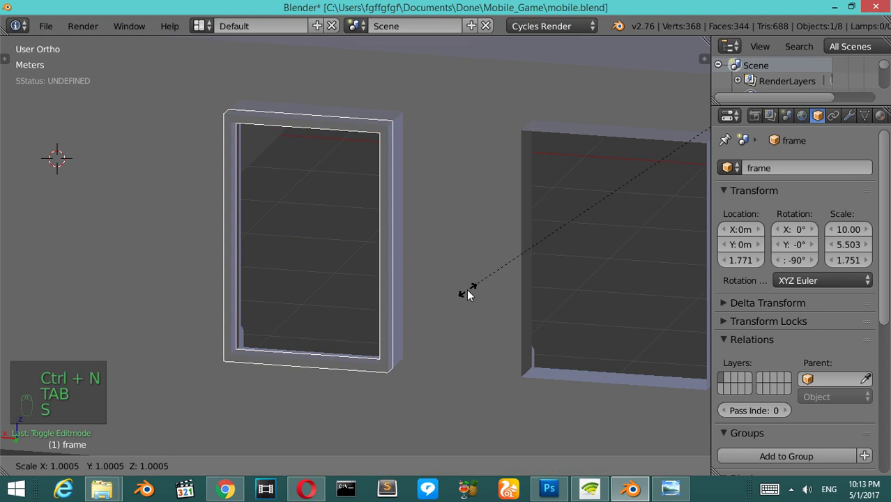
pyautogui.press('ctrl+shift+alt+c')
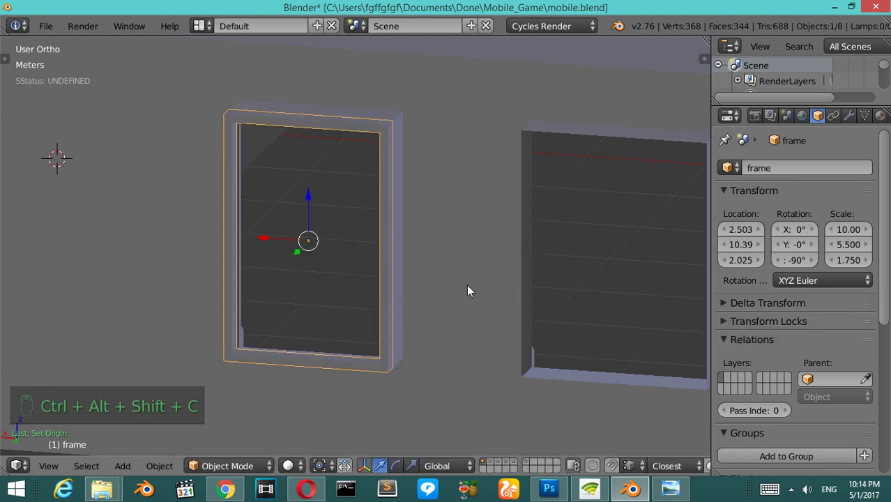
pyautogui.press('s')
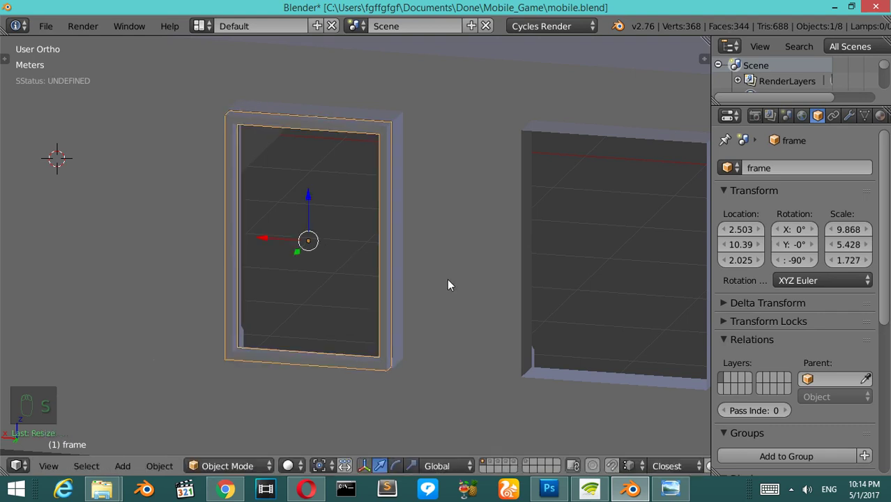
pyautogui.press('g')
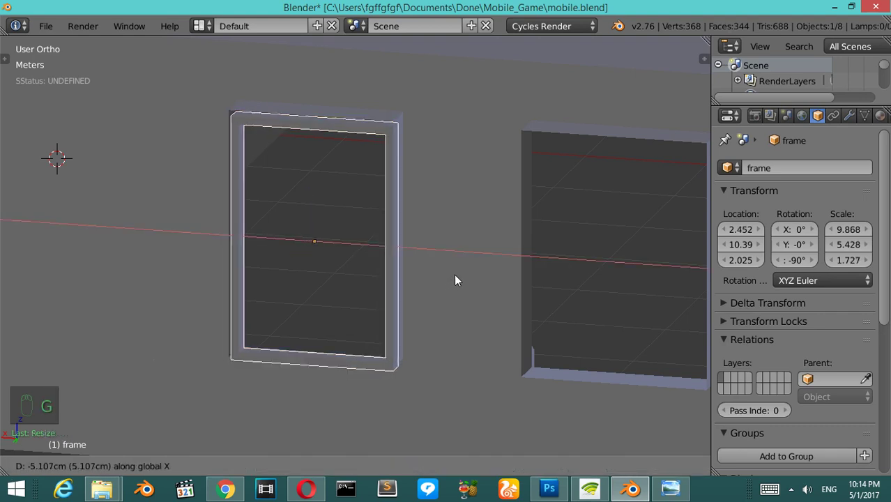
pyautogui.press('g')
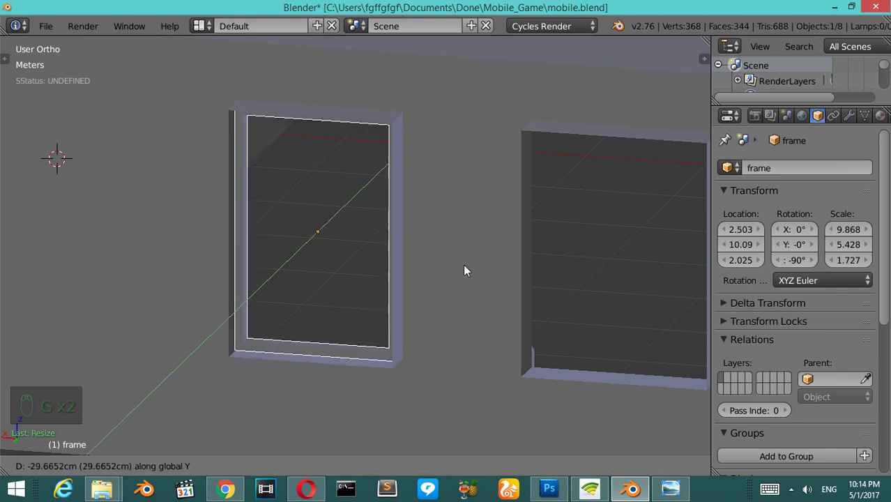
# Step: Copy the window frame and move and scale it into the second wall opening from top view
pyautogui.press('KP_7')
pyautogui.press('z')
pyautogui.click(407, 189)
pyautogui.click(410, 192)
pyautogui.moveTo(427, 210); pyautogui.dragTo(586, 297)
pyautogui.press('s')
pyautogui.moveTo(560, 281); pyautogui.dragTo(348, 251)
# Step: Settle the copied frame's position and begin editing its mesh
pyautogui.press('shift+d')
pyautogui.moveTo(308, 241); pyautogui.dragTo(447, 267)
pyautogui.moveTo(447, 267); pyautogui.dragTo(371, 267)
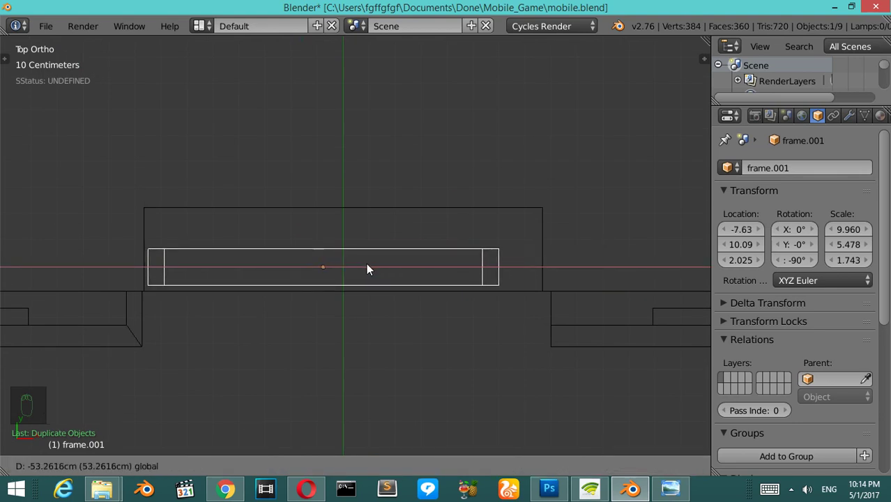
pyautogui.press('Tab')
pyautogui.press('a')
pyautogui.press('b')
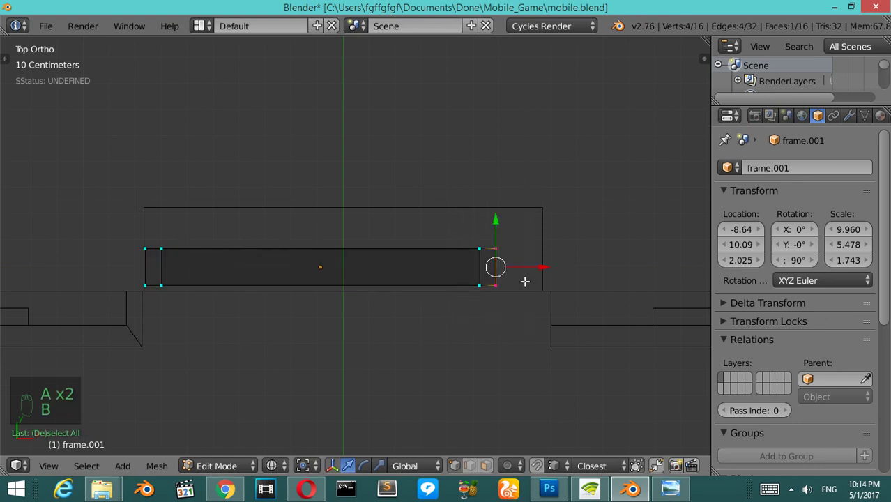
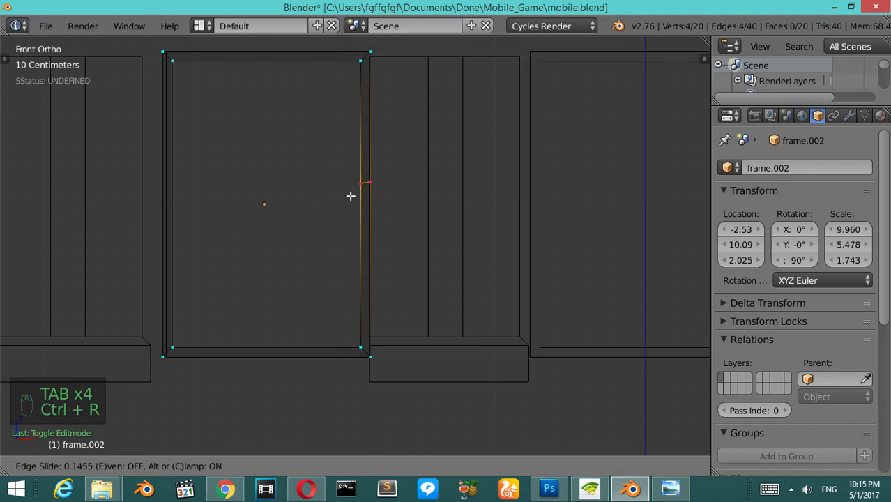
# Step: Add loop cuts on the frame sides and build the horizontal crossbar between them
pyautogui.press('ctrl+r')
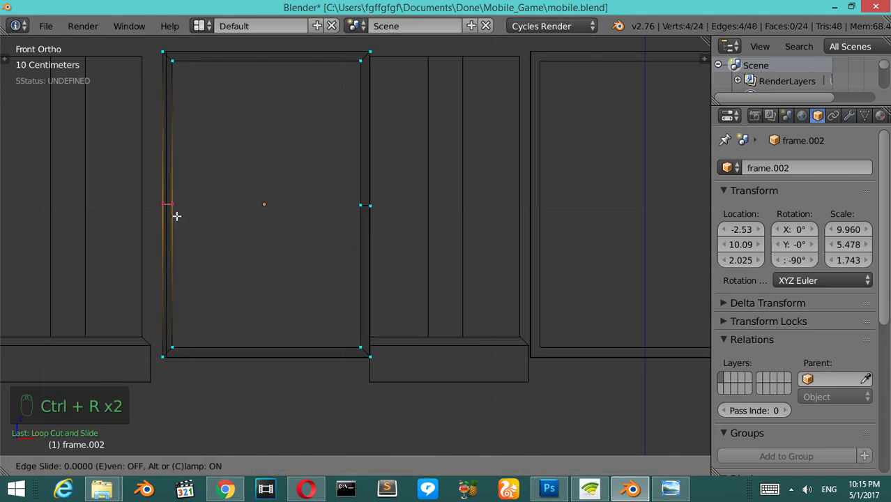
pyautogui.press('a')
pyautogui.press('b')
pyautogui.press('s')
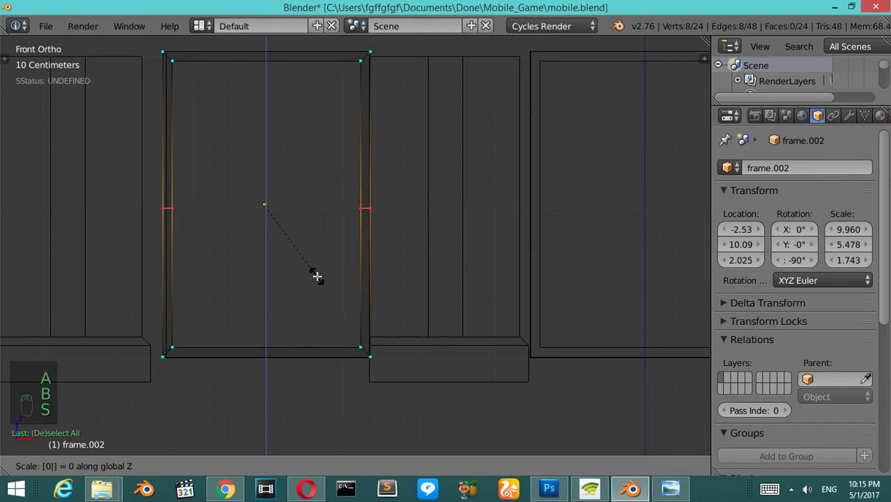
pyautogui.press('a')
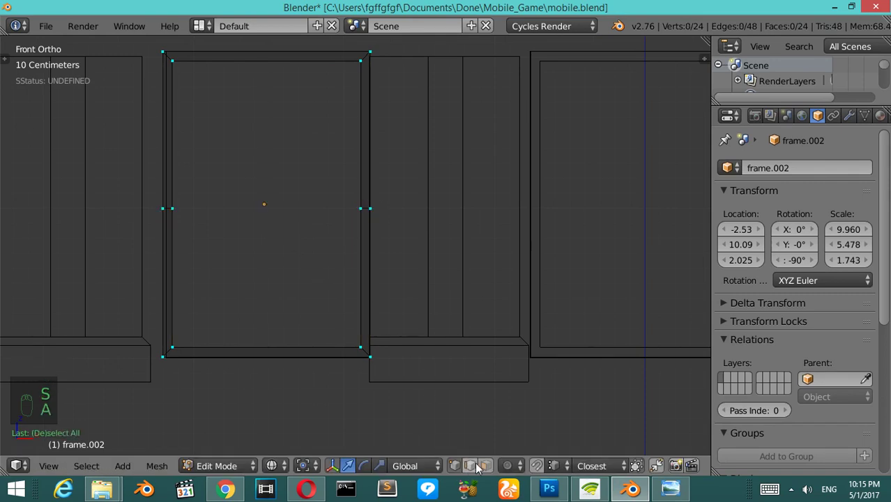
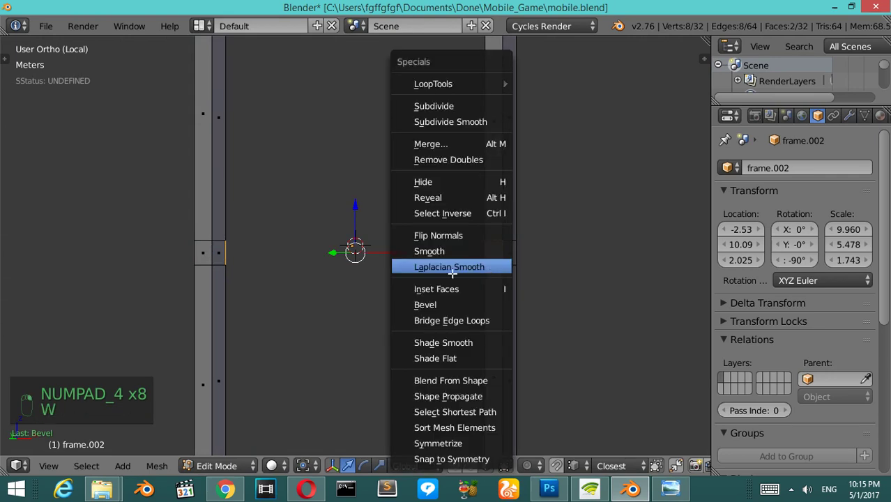
# Step: Check the crossbar from front and angled views before resuming mesh editing
pyautogui.press('Tab')
pyautogui.press('KP_1')
pyautogui.press('KP_8')
pyautogui.press('KP_6')
pyautogui.press('KP_6')
pyautogui.press('Tab')
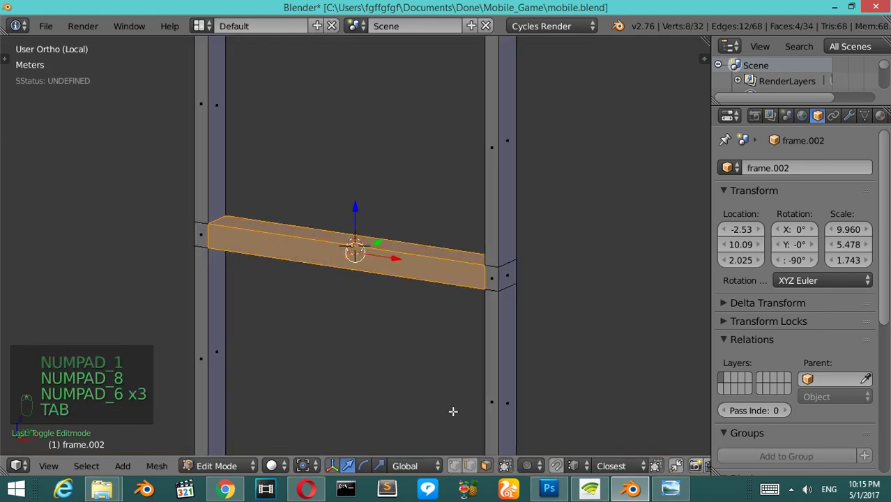
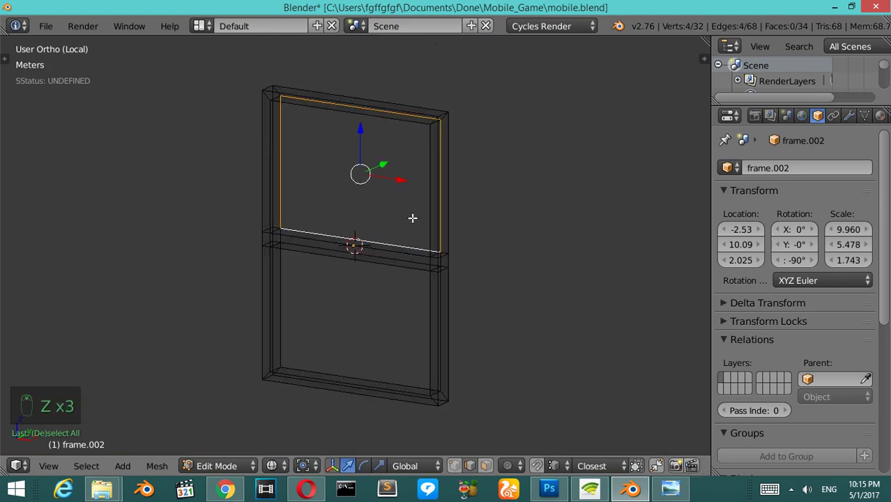
# Step: Duplicate the pane geometry to start separating the glass into its own objects
pyautogui.press('shift+d')
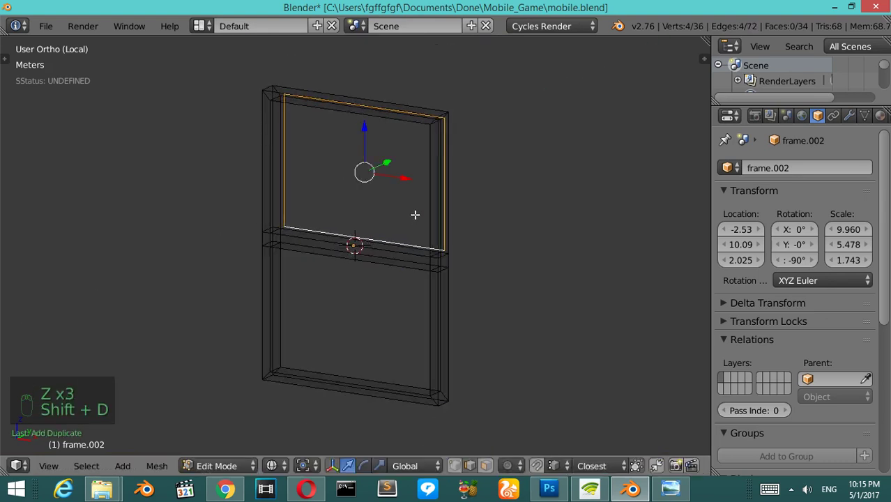
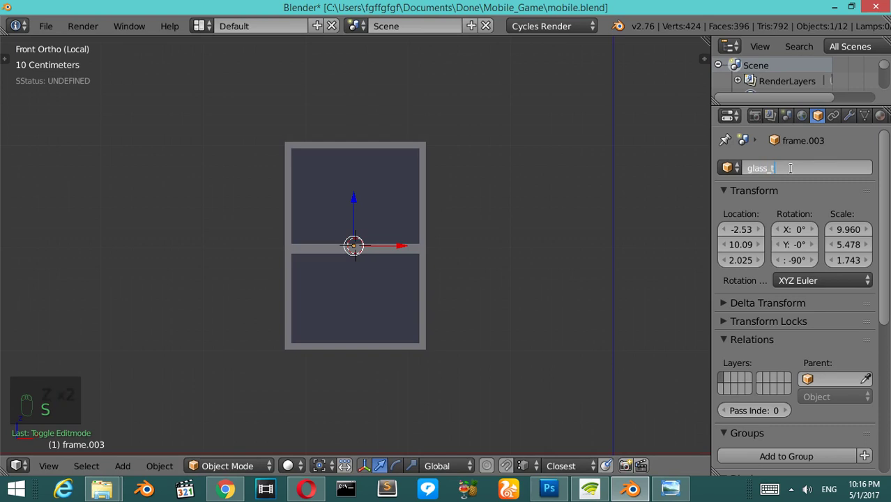
# Step: Confirm the pane names glass_top and glass_bootm and select the lower pane from above
pyautogui.press('z')
pyautogui.press('z')
pyautogui.press('KP_7')
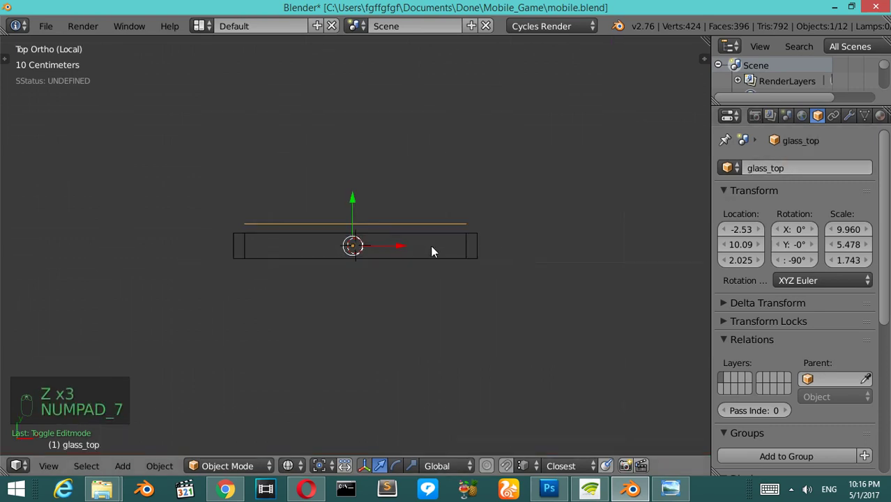
pyautogui.press('z')
pyautogui.moveTo(546, 212); pyautogui.dragTo(271, 204)
pyautogui.press('z')
pyautogui.press('a')
pyautogui.press('b')
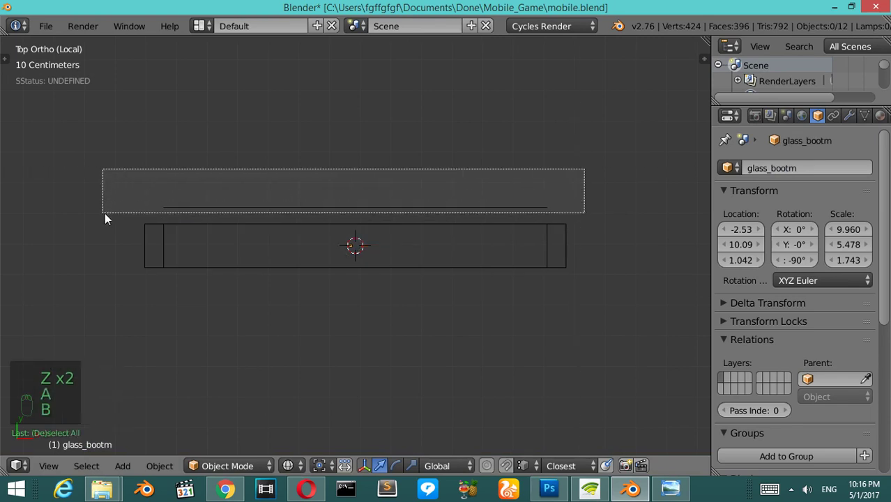
# Step: Set the lower pane's origin to its geometry and check it from several angles
pyautogui.press('ctrl+shift+alt+c')
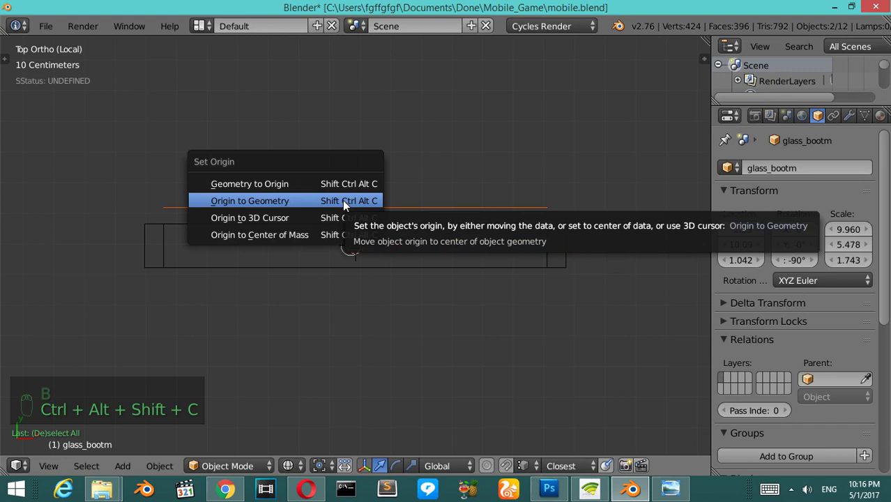
pyautogui.moveTo(359, 182); pyautogui.dragTo(365, 204)
pyautogui.press('z')
pyautogui.press('KP_2')
pyautogui.press('KP_2')
pyautogui.press('KP_6')
pyautogui.press('KP_6')
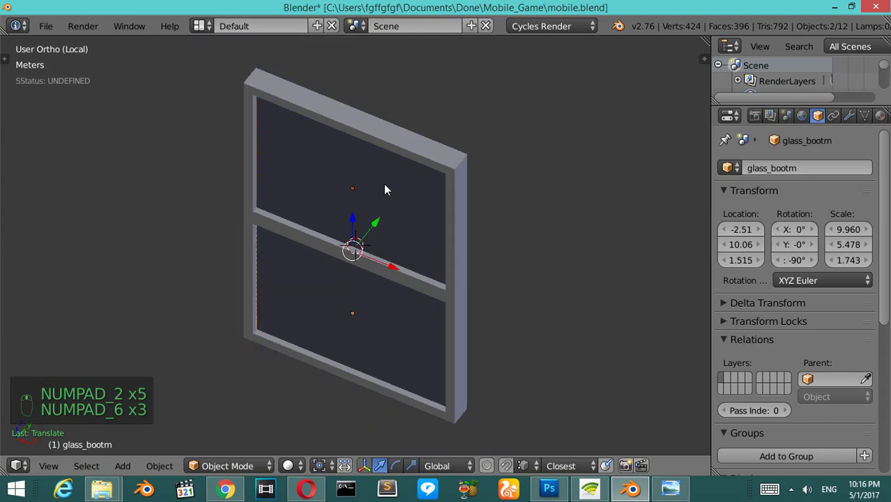
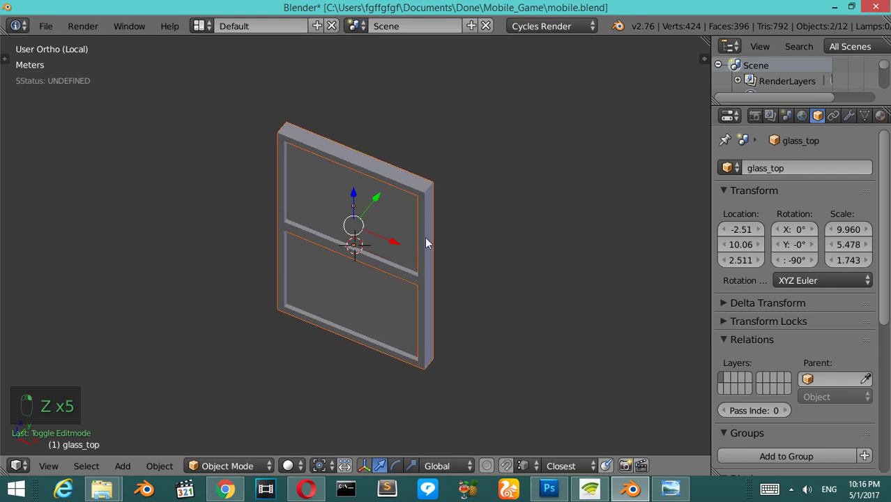
# Step: Join the frame and pane into one object and name it frame_total
pyautogui.press('ctrl+j')
pyautogui.press('Tab')
pyautogui.press('Tab')
pyautogui.press('Tab')
pyautogui.press('Tab')
pyautogui.moveTo(417, 230); pyautogui.dragTo(429, 177)
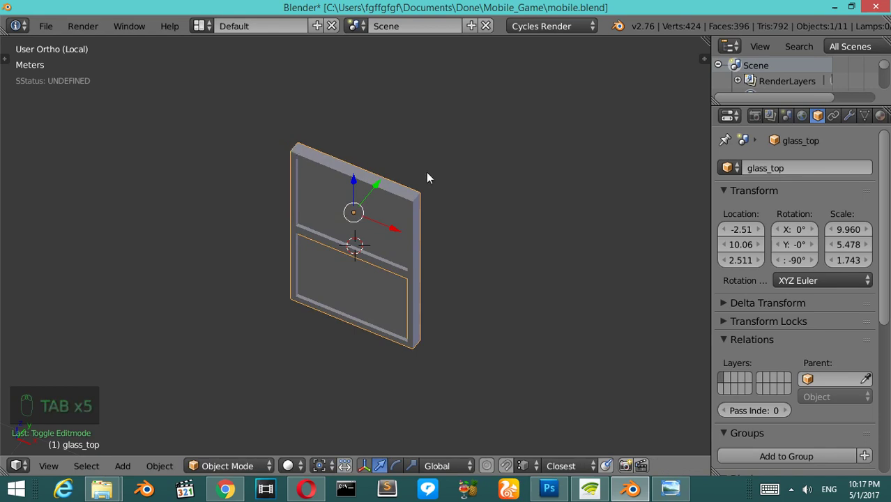
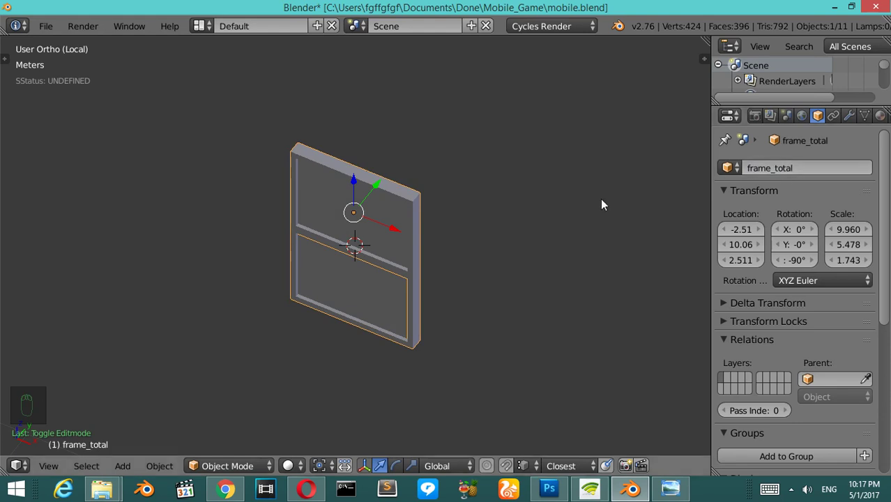
# Step: Leave local view to show frame_total in the whole front wall
pyautogui.press('KP_1')
pyautogui.press('KP_Divide')
pyautogui.press('KP_1')
pyautogui.press('z')
pyautogui.press('z')
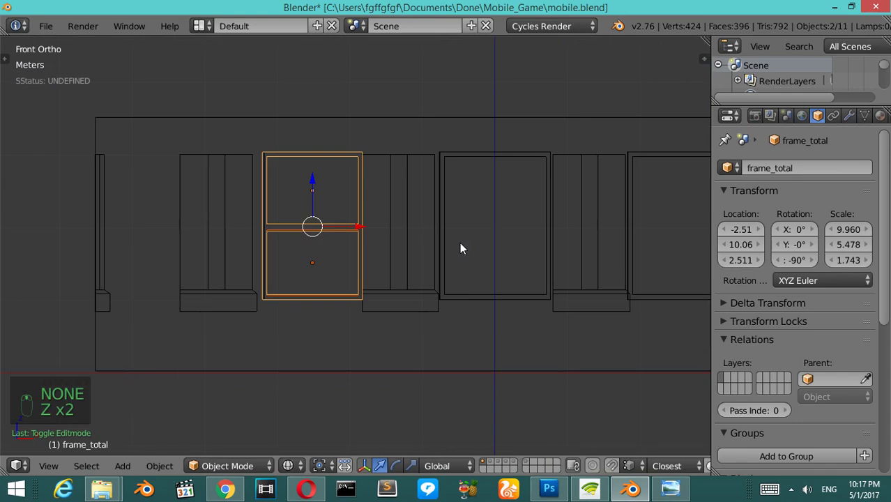
# Step: Select the lower pane with frame_total and check them in solid shading
pyautogui.moveTo(484, 296); pyautogui.dragTo(347, 235)
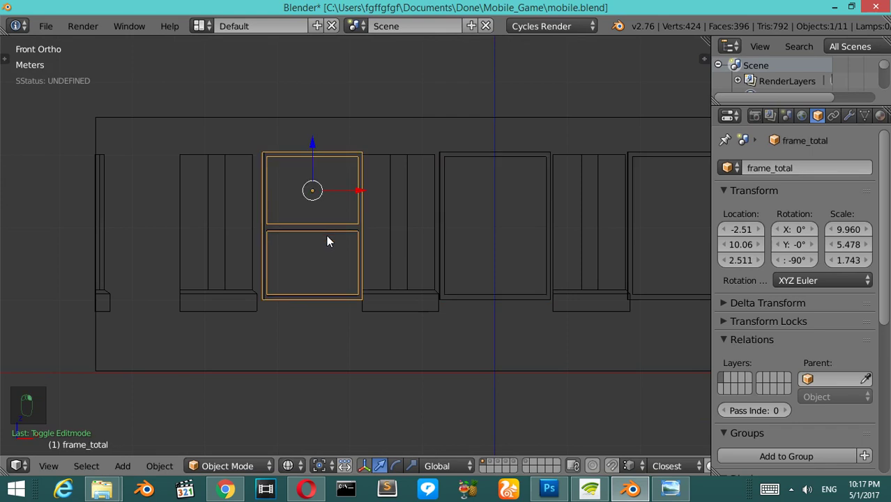
pyautogui.press('z')
pyautogui.press('z')
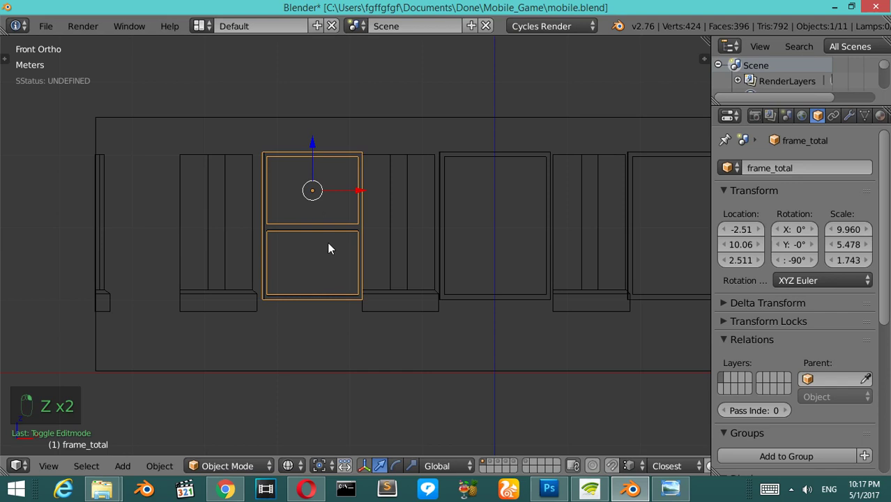
pyautogui.press('ctrl+KP_1')
pyautogui.press('z')
pyautogui.press('KP_8')
pyautogui.press('KP_8')
pyautogui.press('KP_Divide')
# Step: Isolate the selection in local view and adjust it in wireframe
pyautogui.press('Tab')
pyautogui.press('Tab')
pyautogui.press('Tab')
pyautogui.press('Tab')
pyautogui.press('KP_Divide')
pyautogui.moveTo(391, 276); pyautogui.dragTo(410, 244)
pyautogui.press('z')
pyautogui.press('z')
pyautogui.press('z')
pyautogui.moveTo(415, 225); pyautogui.dragTo(416, 225)
# Step: Join the lower pane into frame_total and verify the merged mesh in its wall opening
pyautogui.press('ctrl+j')
pyautogui.rightClick(409, 180)
pyautogui.middleClick(419, 107)
pyautogui.press('ctrl+z')
pyautogui.press('KP_Divide')
pyautogui.press('Tab')
pyautogui.press('a')
pyautogui.press('a')
pyautogui.press('a')
pyautogui.press('Tab')
pyautogui.press('KP_Divide')
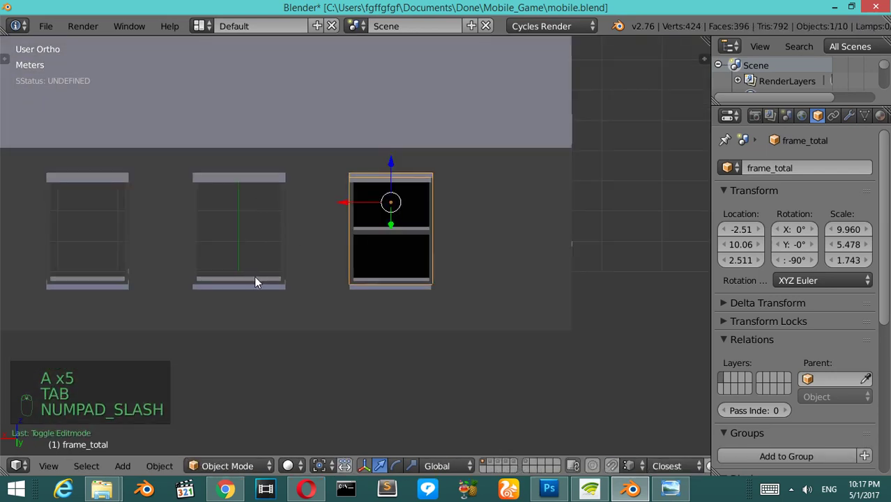
# Step: Link frame_total's two-pane window mesh onto the middle window frame
pyautogui.moveTo(261, 263); pyautogui.dragTo(263, 260)
pyautogui.moveTo(264, 260); pyautogui.dragTo(477, 243)
pyautogui.moveTo(477, 242); pyautogui.dragTo(477, 243)
pyautogui.press('ctrl+l')
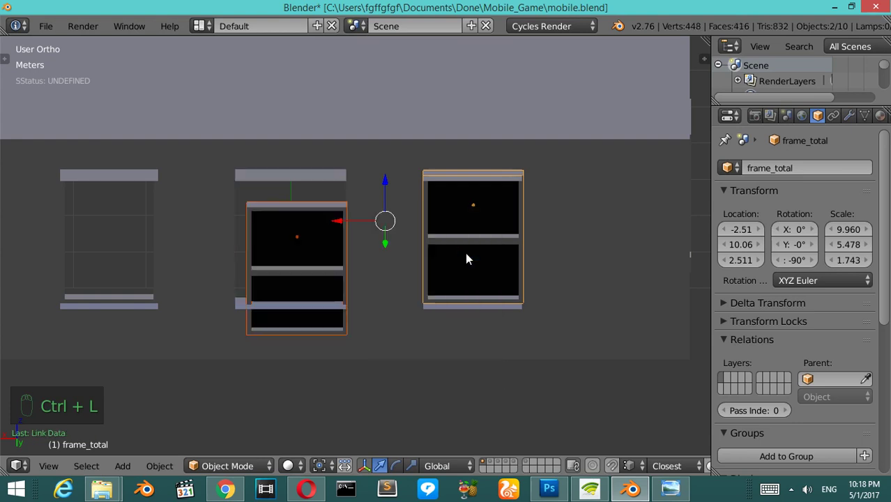
pyautogui.moveTo(306, 225); pyautogui.dragTo(244, 276)
# Step: Link the same two-pane mesh onto the third front-wall frame and view the frames from above
pyautogui.moveTo(244, 277); pyautogui.dragTo(491, 245)
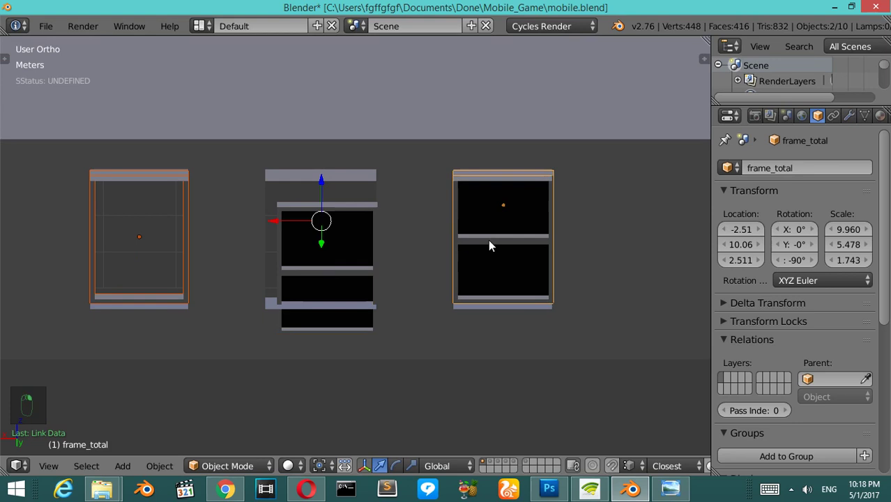
pyautogui.press('ctrl+l')
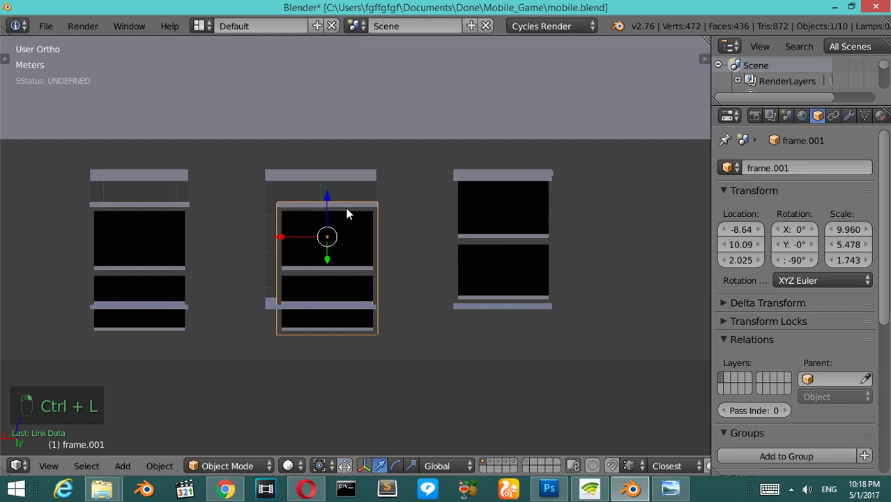
pyautogui.press('KP_7')
pyautogui.press('KP_8')
pyautogui.press('KP_7')
pyautogui.press('z')
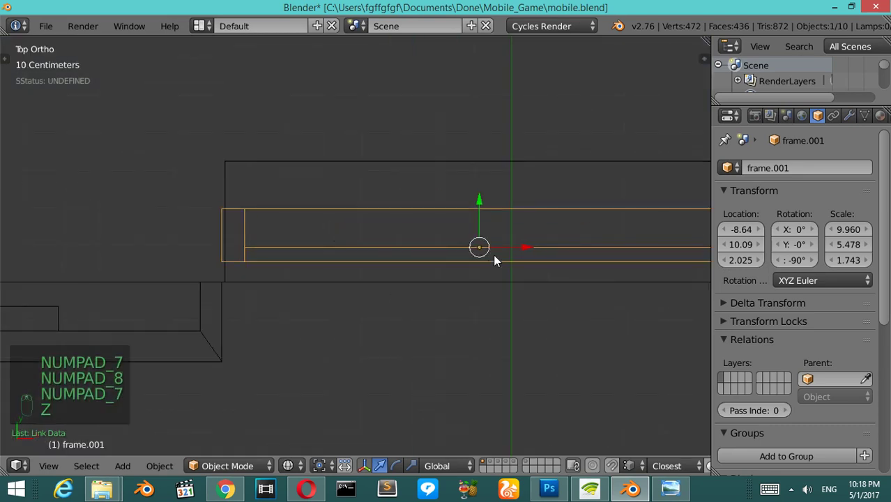
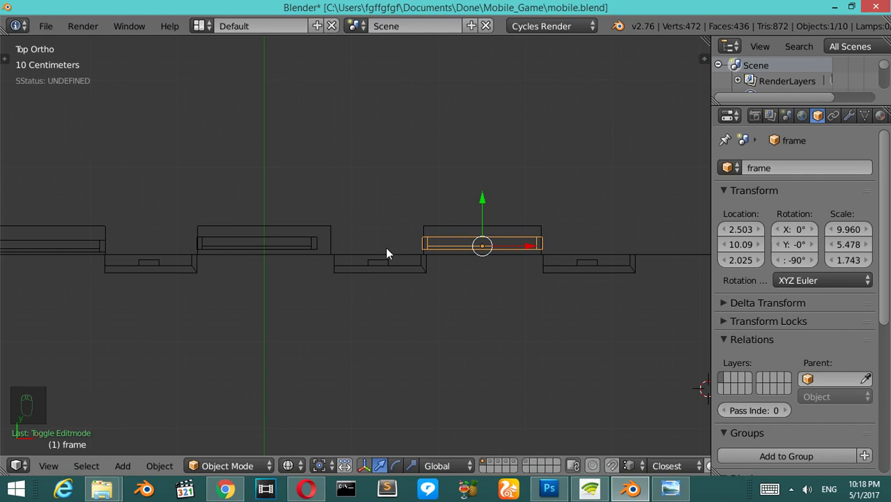
# Step: Nudge frame and frame.001 along X so each sits in its front-wall opening, checked from the side
pyautogui.moveTo(299, 249); pyautogui.dragTo(206, 243)
pyautogui.middleClick(206, 243)
pyautogui.press('Tab')
pyautogui.press('a')
pyautogui.press('a')
pyautogui.press('a')
pyautogui.press('Tab')
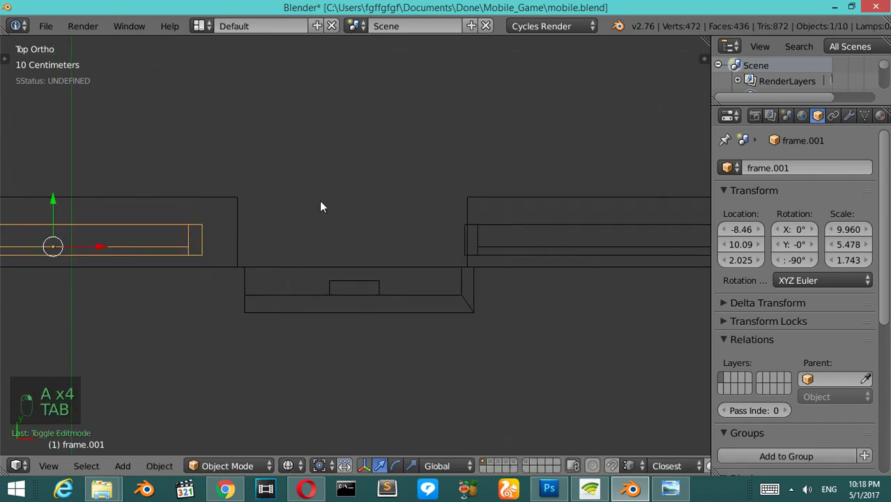
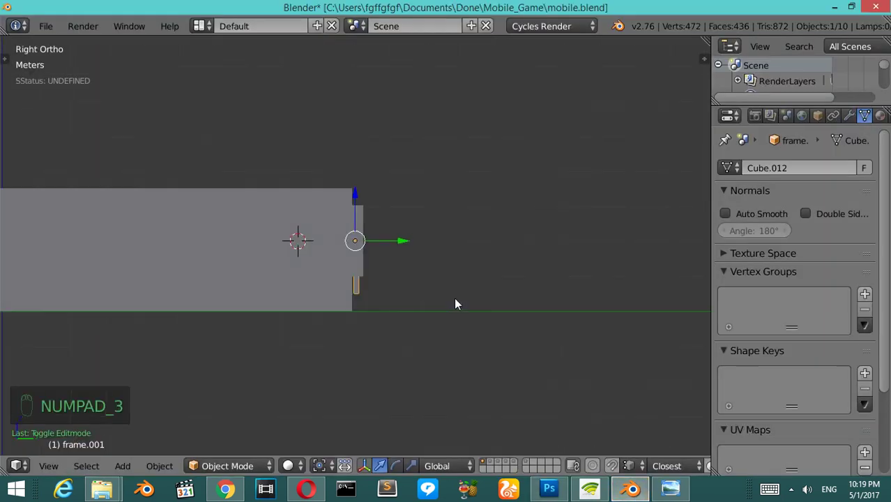
# Step: Set the view and cursor near the room's right corner, above the wall
pyautogui.press('z')
pyautogui.moveTo(456, 298); pyautogui.dragTo(384, 240)
pyautogui.click(383, 240)
pyautogui.press('a')
pyautogui.moveTo(384, 240); pyautogui.dragTo(384, 240)
pyautogui.press('a')
pyautogui.press('a')
pyautogui.moveTo(377, 88); pyautogui.dragTo(439, 107)
# Step: Add Circle.003 with 12 vertices, 12 cm radius and Fill Type Nothing, seen from above
pyautogui.press('shift+a')
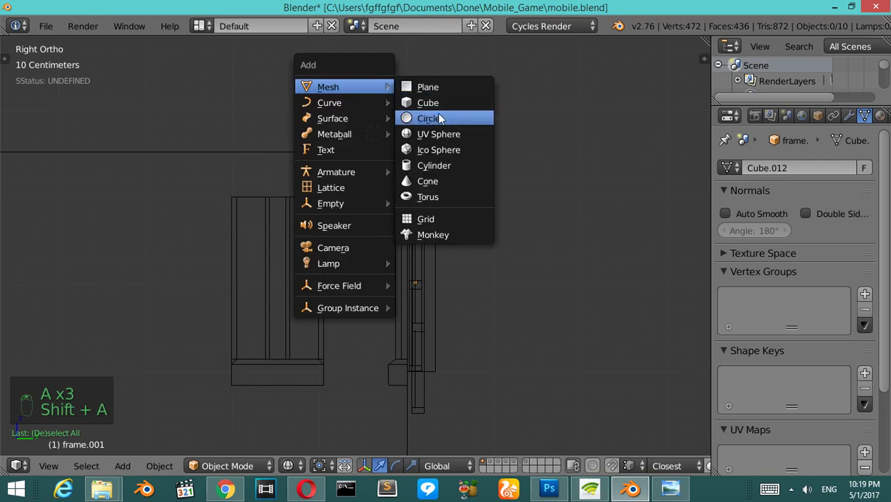
pyautogui.press('F6')
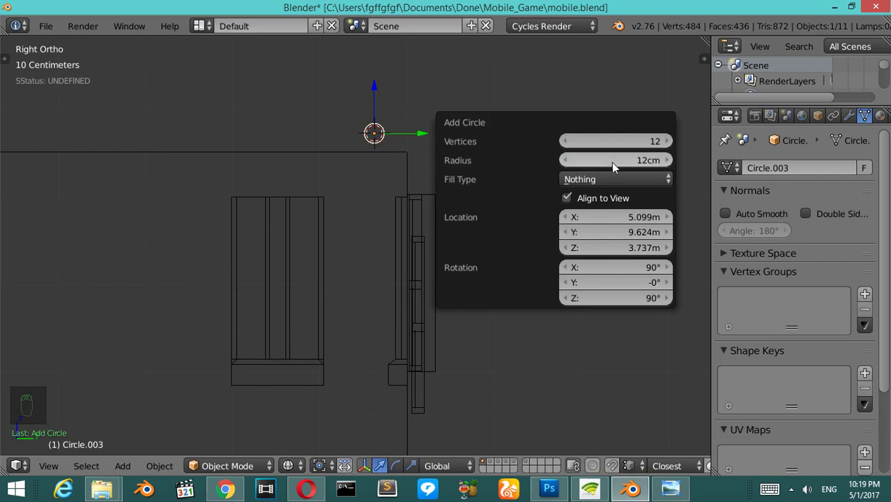
pyautogui.press('KP_7')
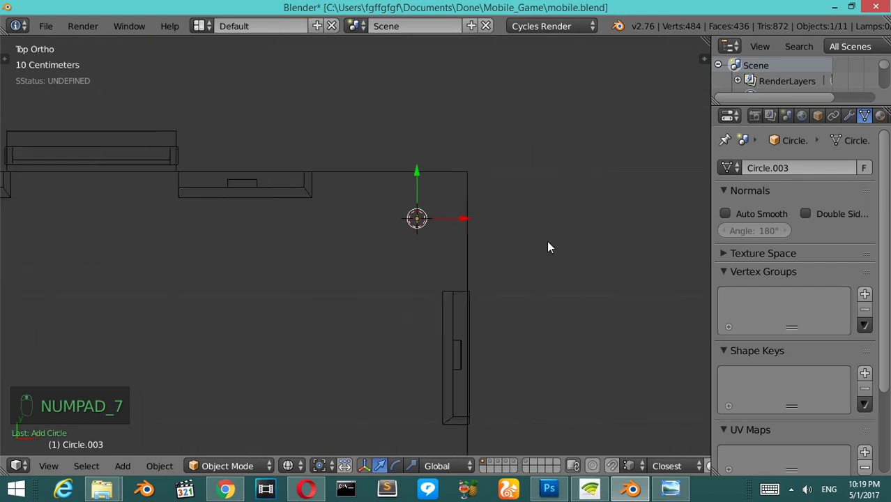
pyautogui.press('r')
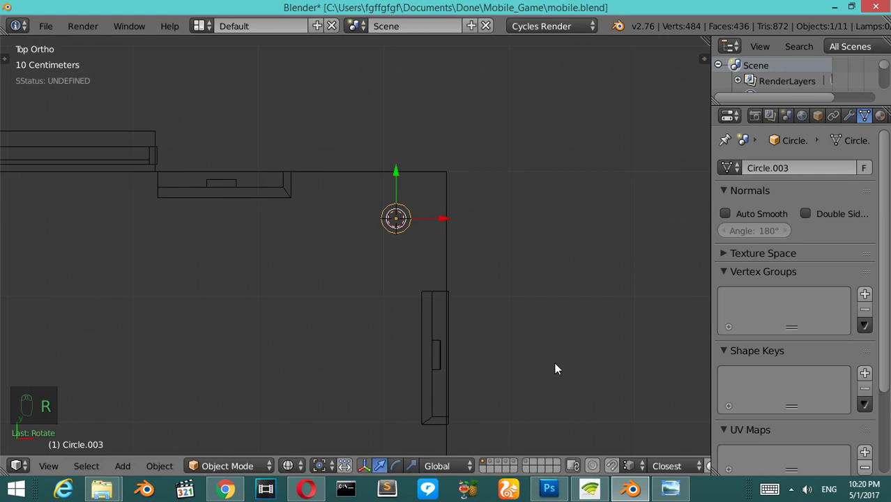
# Step: Scale Circle.003 up to sconce size
pyautogui.moveTo(456, 334); pyautogui.dragTo(458, 267)
pyautogui.middleClick(458, 268)
pyautogui.moveTo(456, 279); pyautogui.dragTo(336, 260)
pyautogui.moveTo(336, 260); pyautogui.dragTo(452, 381)
pyautogui.press('s')
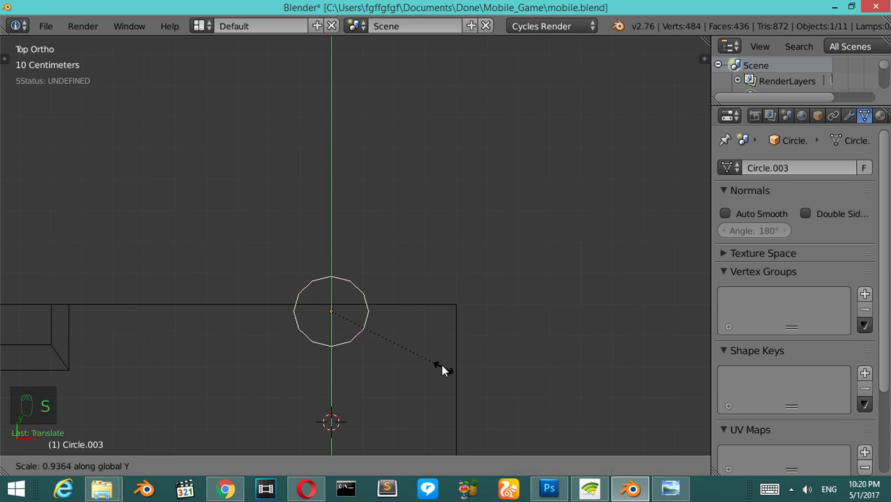
pyautogui.press('s')
pyautogui.moveTo(323, 313); pyautogui.dragTo(324, 304)
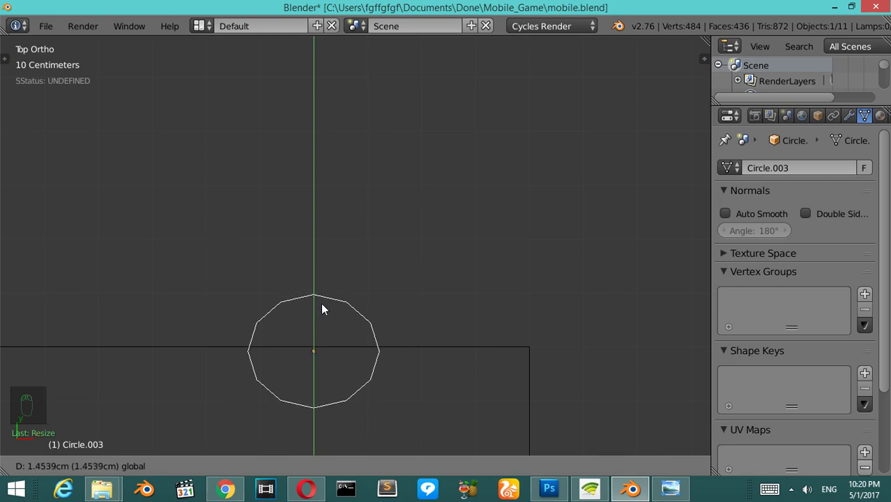
# Step: Delete half the circle's vertices, leaving a 7-vertex open arc, viewed from the side
pyautogui.press('Tab')
pyautogui.press('a')
pyautogui.press('a')
pyautogui.press('a')
pyautogui.press('b')
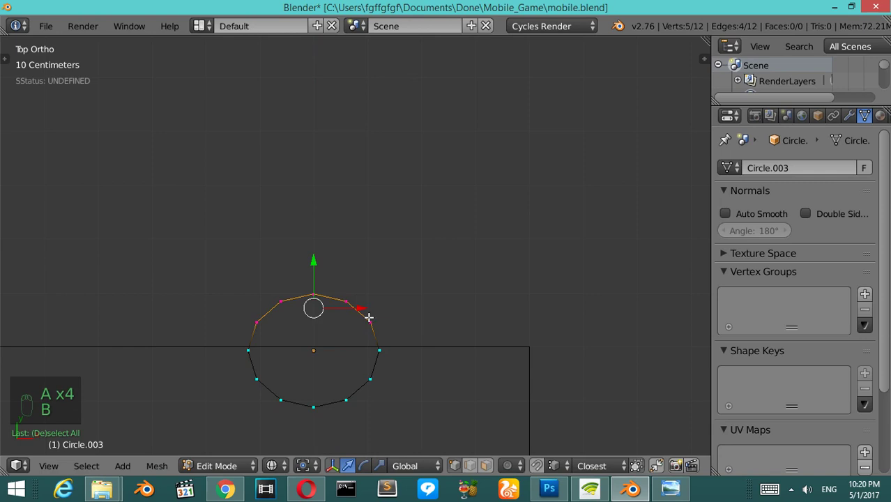
pyautogui.press('x')
pyautogui.press('a')
pyautogui.press('KP_3')
pyautogui.press('z')
pyautogui.press('z')
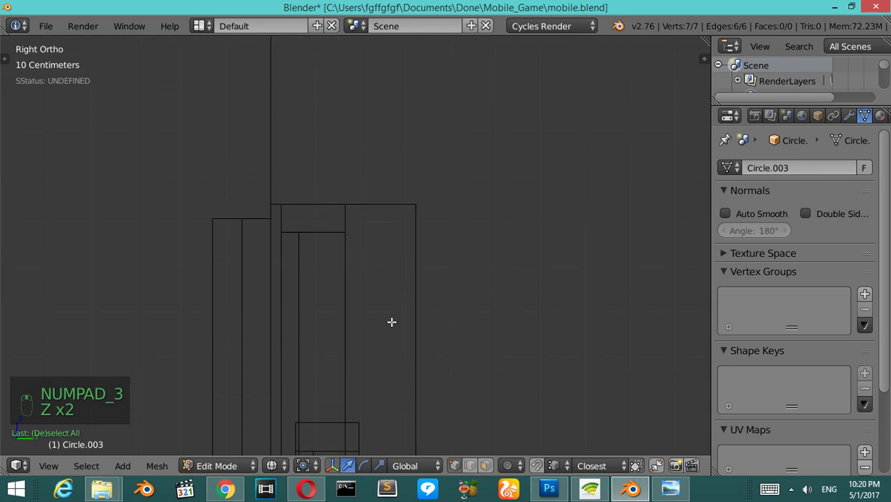
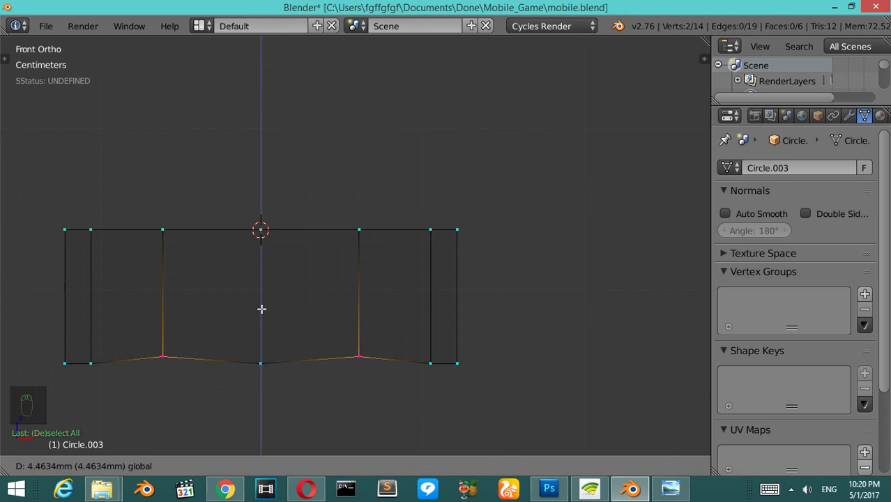
# Step: Extrude the arc into a second row and move vertices into a tapered bowl profile
pyautogui.press('a')
pyautogui.press('b')
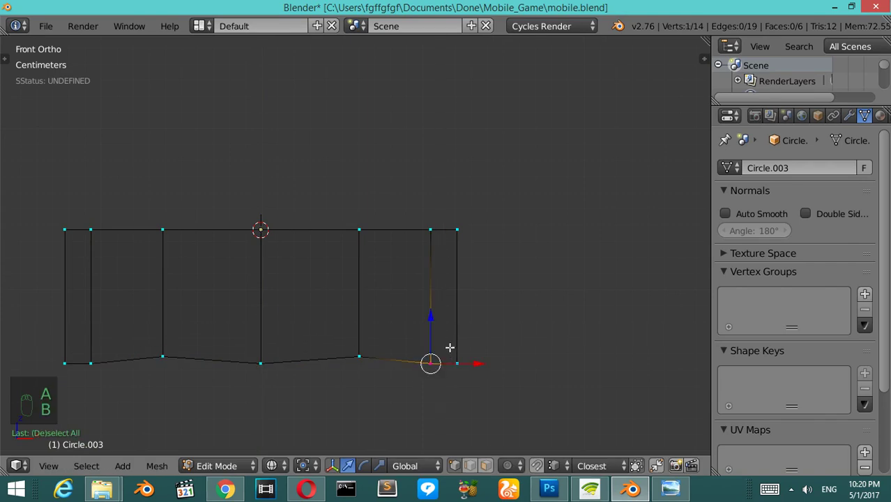
pyautogui.press('b')
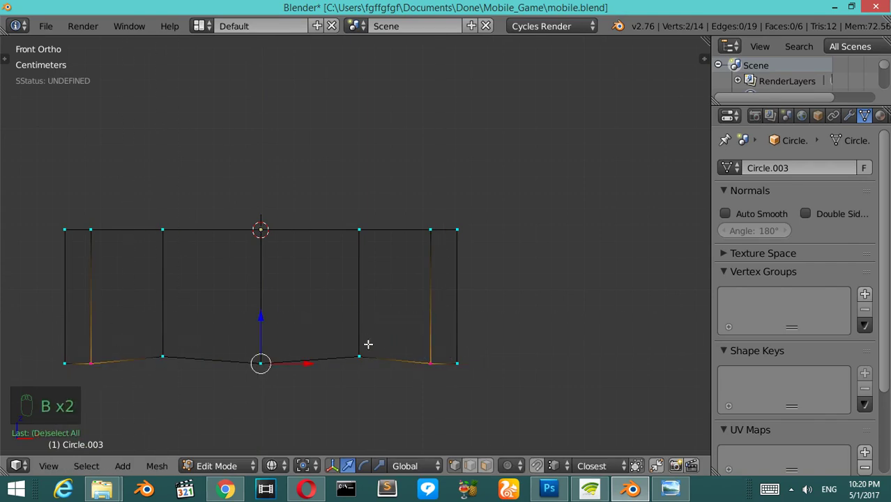
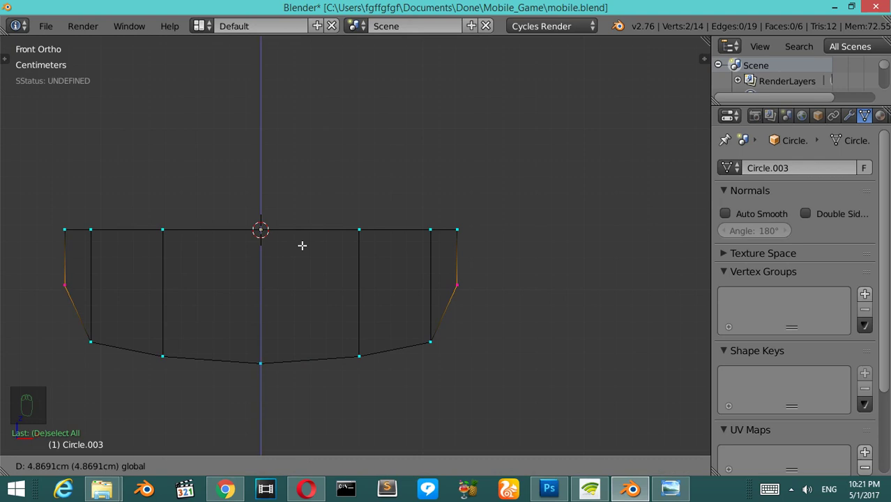
pyautogui.press('a')
pyautogui.press('v')
pyautogui.press('b')
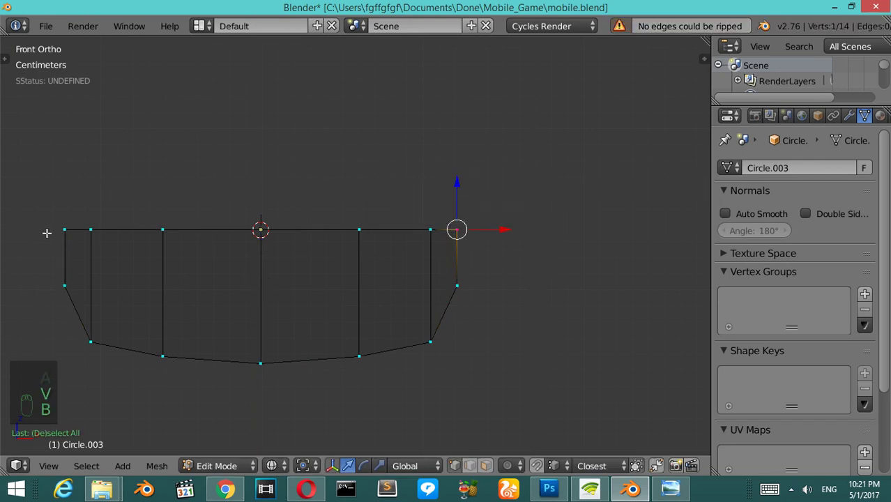
pyautogui.press('b')
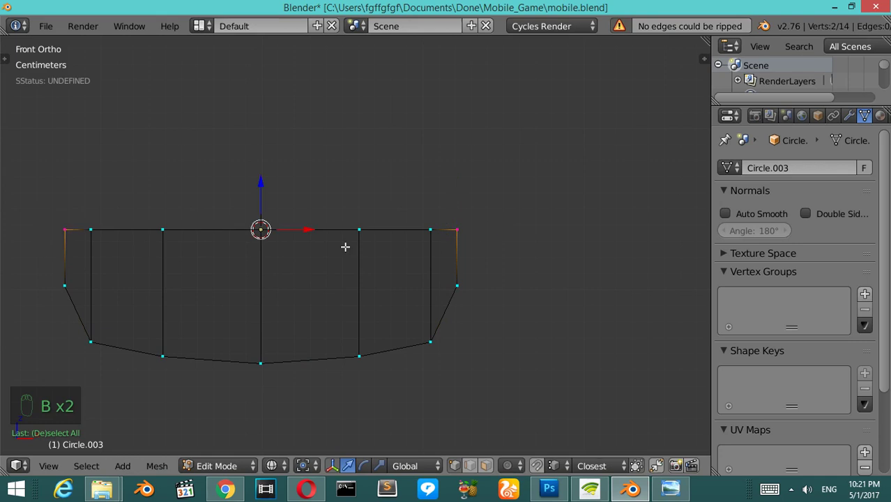
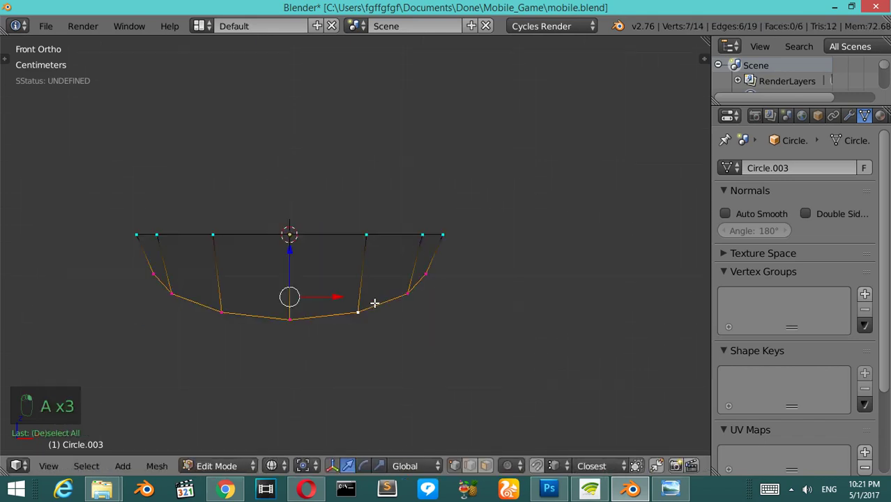
# Step: Orbit to inspect the 14-vertex sconce shell at an angle
pyautogui.press('KP_6')
pyautogui.press('KP_6')
pyautogui.press('KP_6')
pyautogui.press('KP_8')
pyautogui.press('KP_8')
pyautogui.press('KP_6')
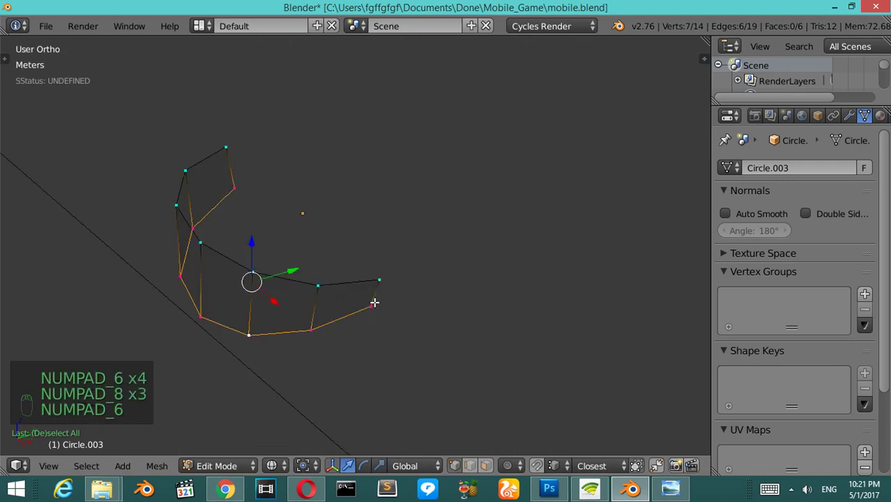
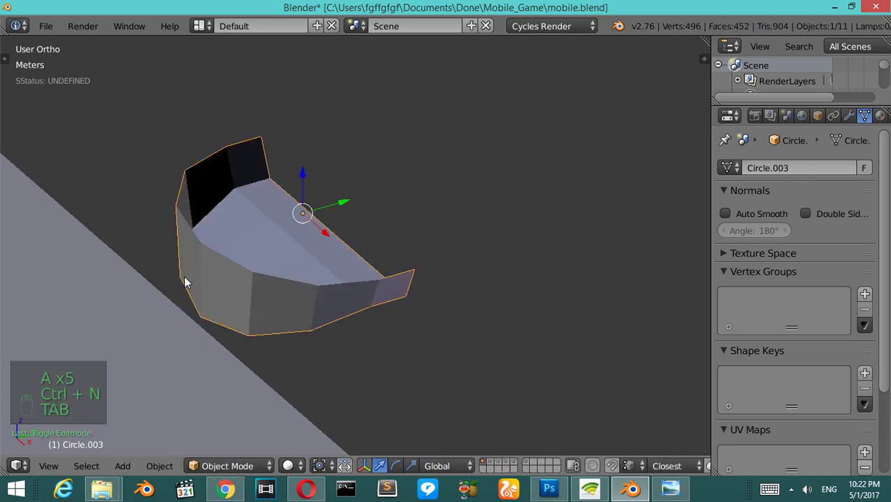
# Step: Check the filled half-bowl sconce shaded from the front and reselect its whole mesh
pyautogui.press('ctrl+shift+alt+c')
pyautogui.press('KP_1')
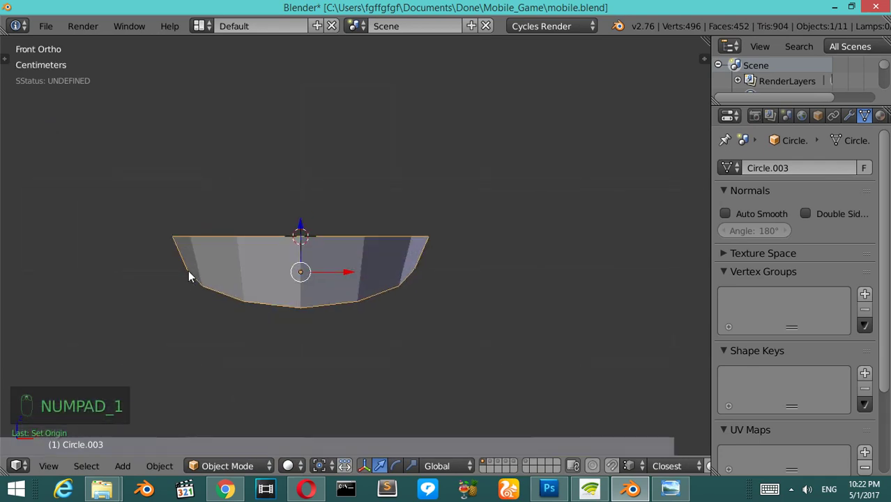
pyautogui.press('Tab')
pyautogui.press('Tab')
pyautogui.press('Tab')
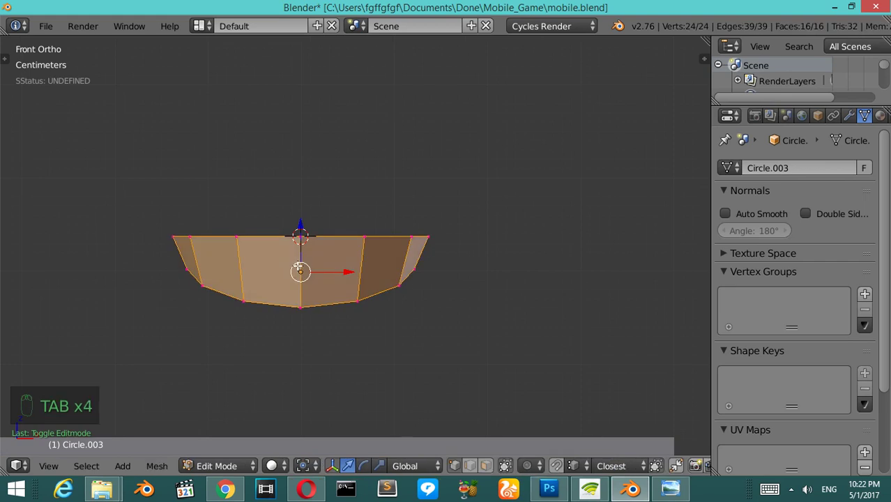
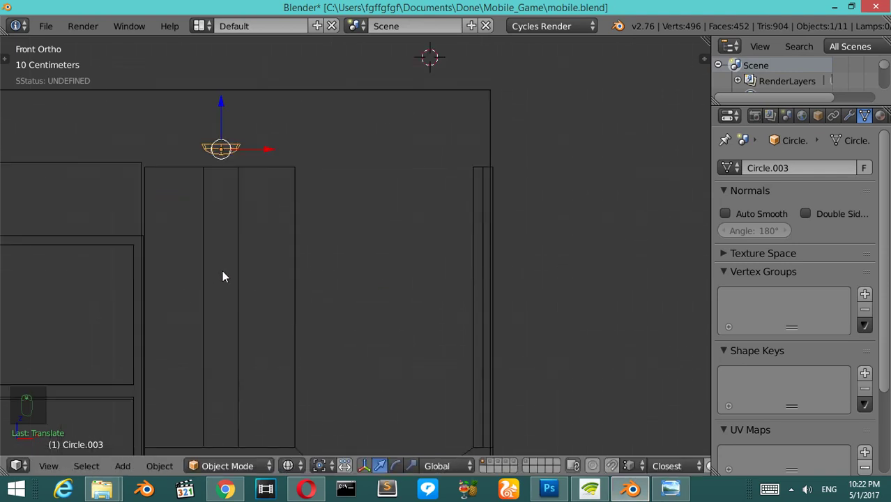
# Step: Duplicate the sconce twice and place the copies between the front-wall windows
pyautogui.moveTo(230, 159); pyautogui.dragTo(237, 205)
pyautogui.moveTo(237, 213); pyautogui.dragTo(406, 288)
pyautogui.press('shift+d')
pyautogui.middleClick(279, 285)
pyautogui.moveTo(279, 286); pyautogui.dragTo(132, 303)
pyautogui.press('shift+d')
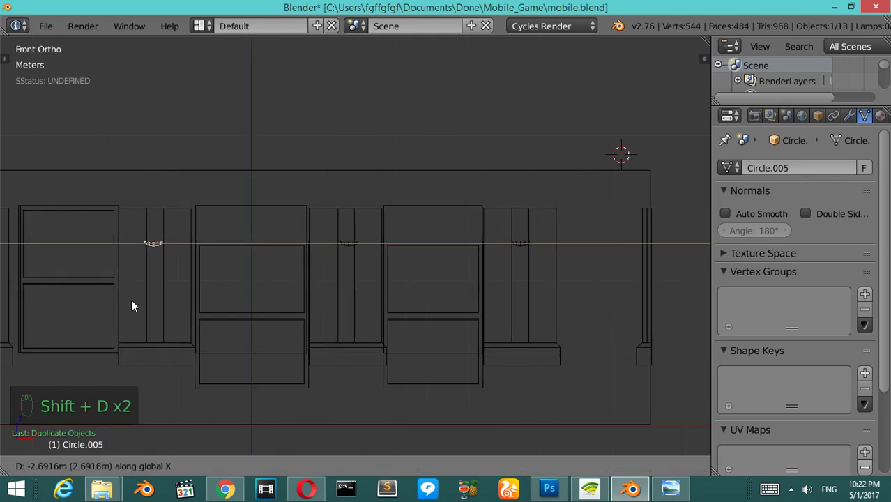
pyautogui.moveTo(213, 303); pyautogui.dragTo(321, 253)
pyautogui.press('KP_7')
pyautogui.moveTo(320, 253); pyautogui.dragTo(324, 367)
# Step: Make a third sconce copy, turned and placed against the left side wall
pyautogui.press('shift+d')
pyautogui.press('r')
pyautogui.click(391, 312)
pyautogui.moveTo(232, 305); pyautogui.dragTo(331, 331)
pyautogui.scroll(3)
pyautogui.moveTo(330, 331); pyautogui.dragTo(381, 320)
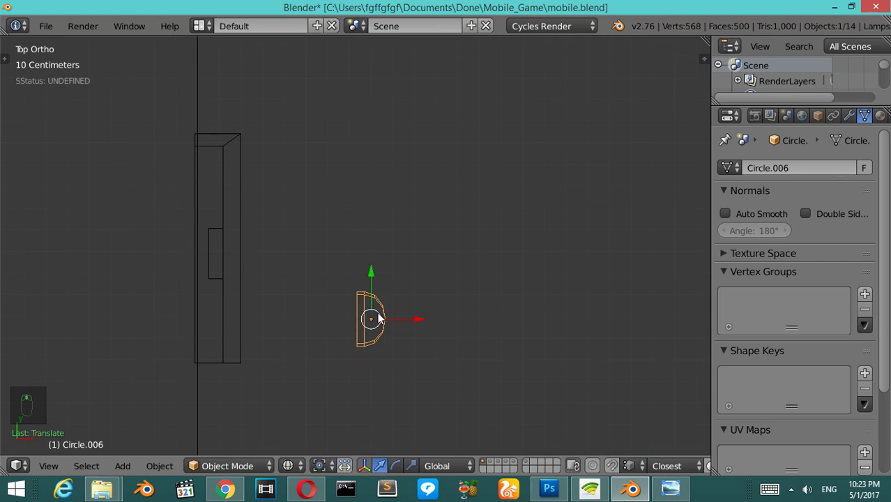
# Step: Duplicate the side-wall sconce as Circle.007, moved flush to the right wall facing the room
pyautogui.moveTo(373, 254); pyautogui.dragTo(321, 280)
pyautogui.moveTo(321, 280); pyautogui.dragTo(210, 279)
pyautogui.moveTo(210, 279); pyautogui.dragTo(165, 243)
pyautogui.middleClick(164, 243)
pyautogui.press('shift+d')
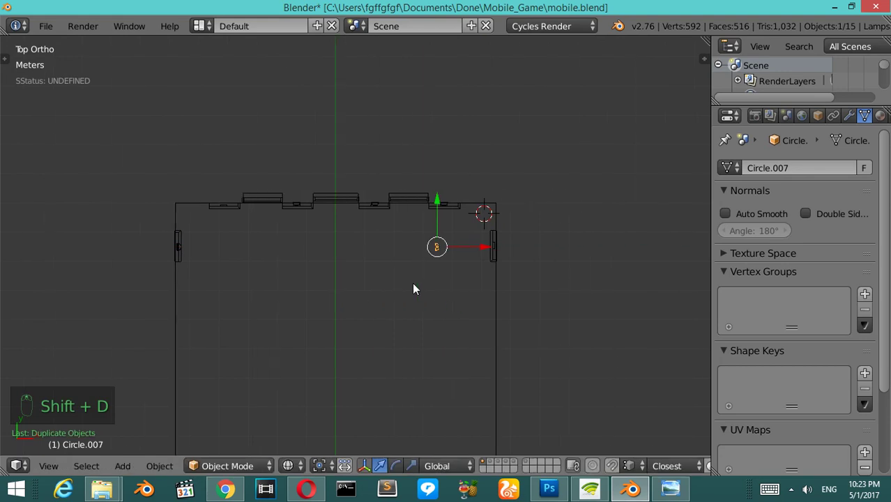
pyautogui.press('x')
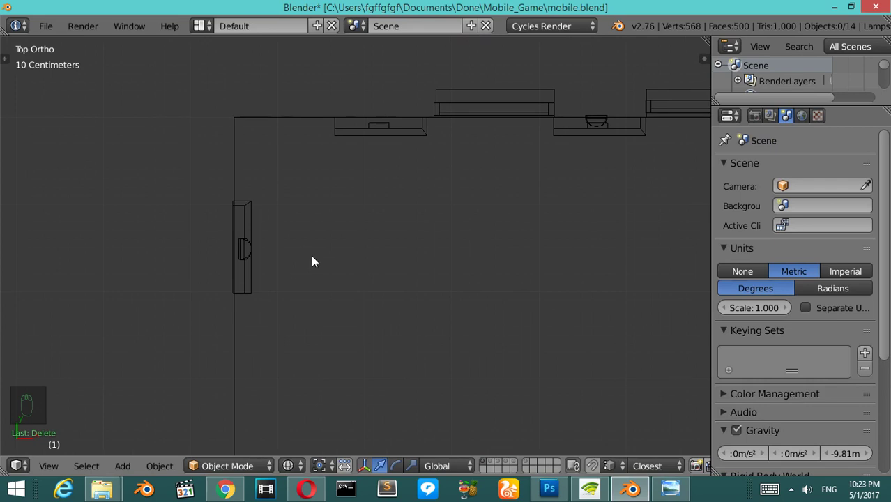
pyautogui.moveTo(155, 245); pyautogui.dragTo(241, 275)
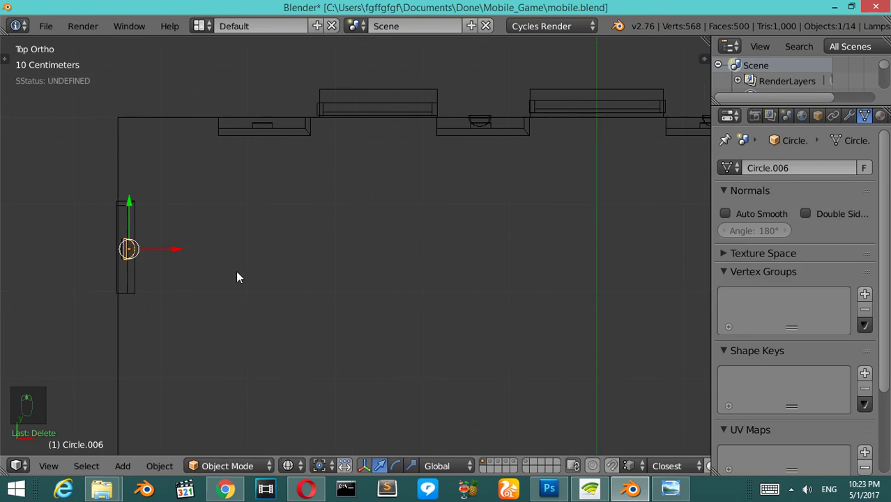
pyautogui.press('alt+d')
pyautogui.moveTo(438, 280); pyautogui.dragTo(434, 286)
pyautogui.moveTo(435, 286); pyautogui.dragTo(365, 292)
pyautogui.press('g')
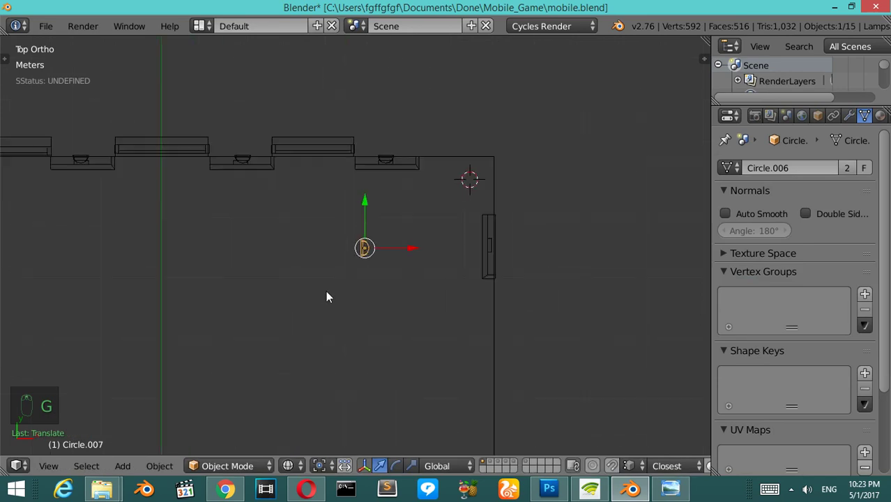
# Step: Maximize the 3D view, zoom in on the sconce and switch the room to solid shading
pyautogui.press('ctrl+Up')
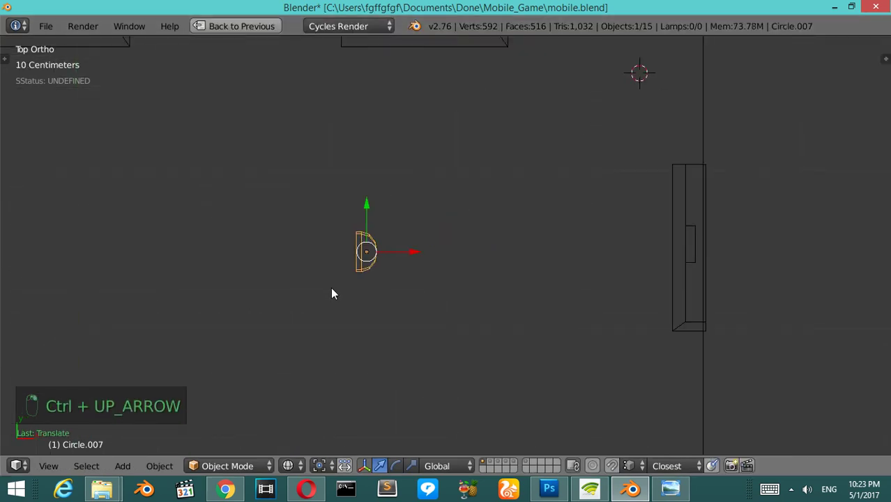
pyautogui.middleClick(560, 271)
pyautogui.press('r')
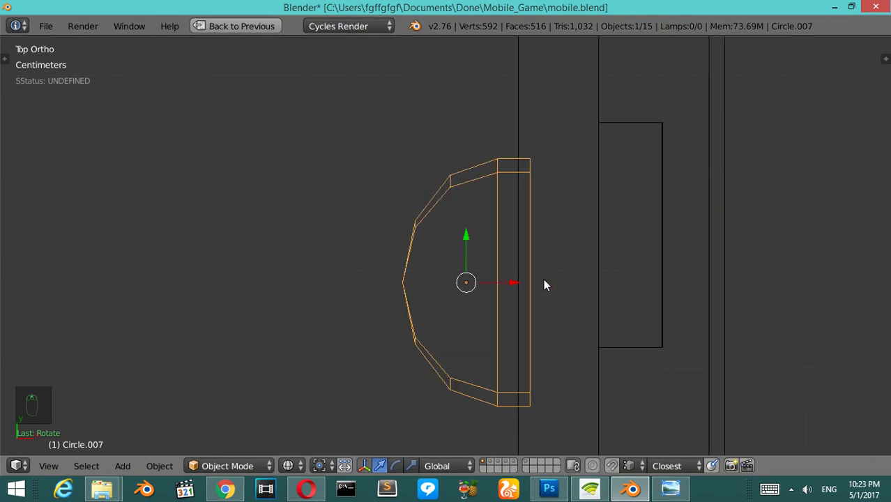
pyautogui.click(386, 182)
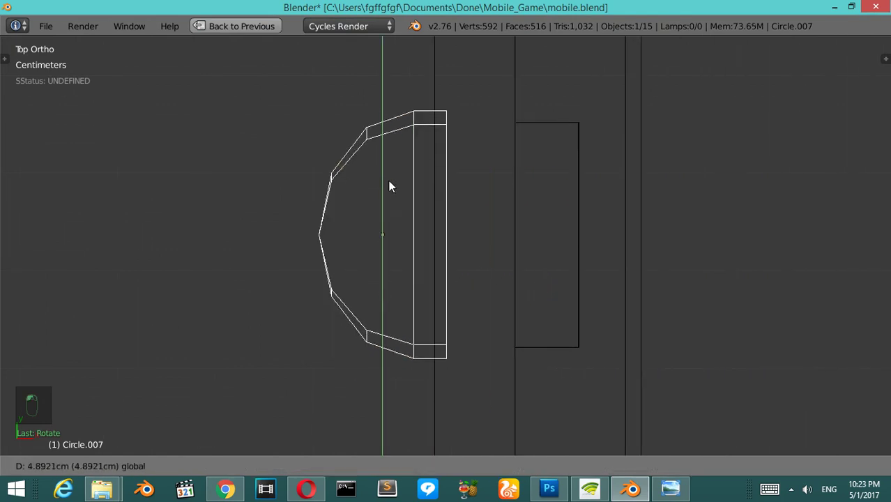
pyautogui.click(513, 230)
pyautogui.press('z')
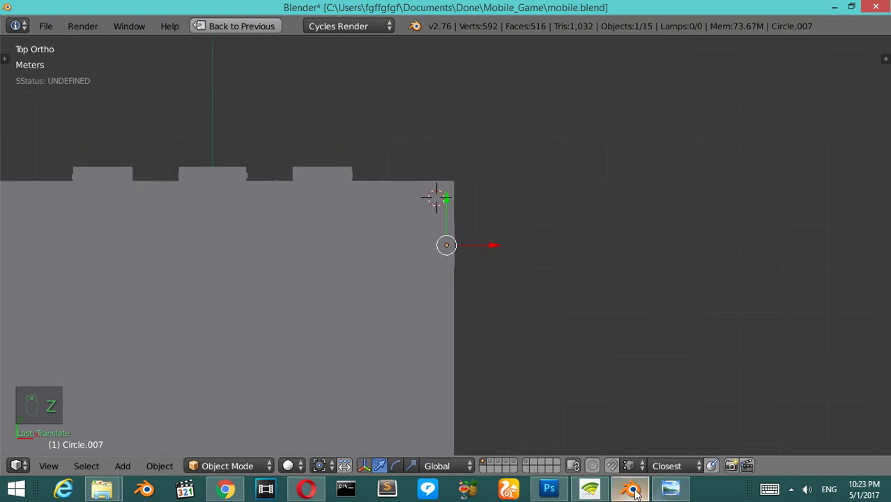
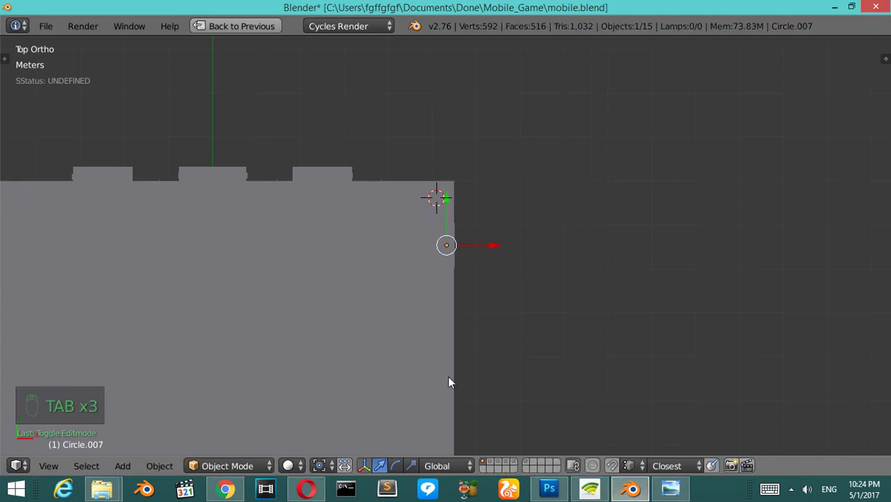
# Step: Return the room to see-through wireframe and pan to the right-wall sconce
pyautogui.moveTo(448, 364); pyautogui.dragTo(494, 464)
pyautogui.press('z')
pyautogui.moveTo(494, 464); pyautogui.dragTo(599, 55)
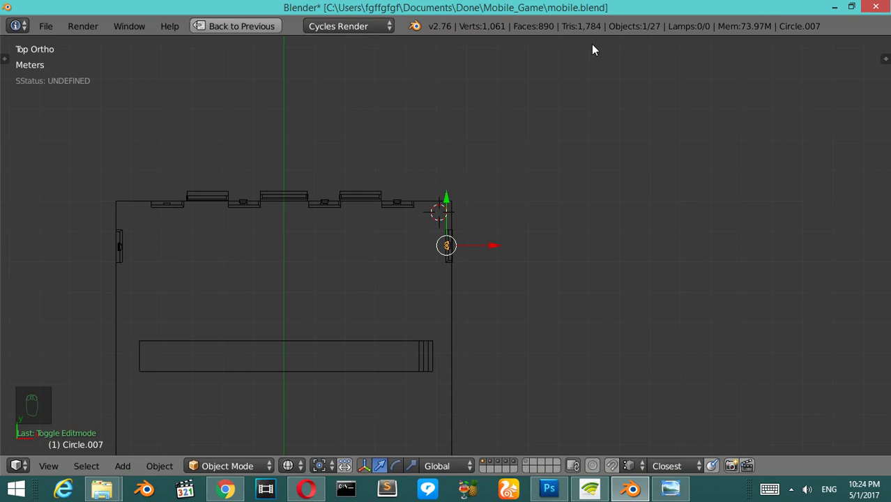
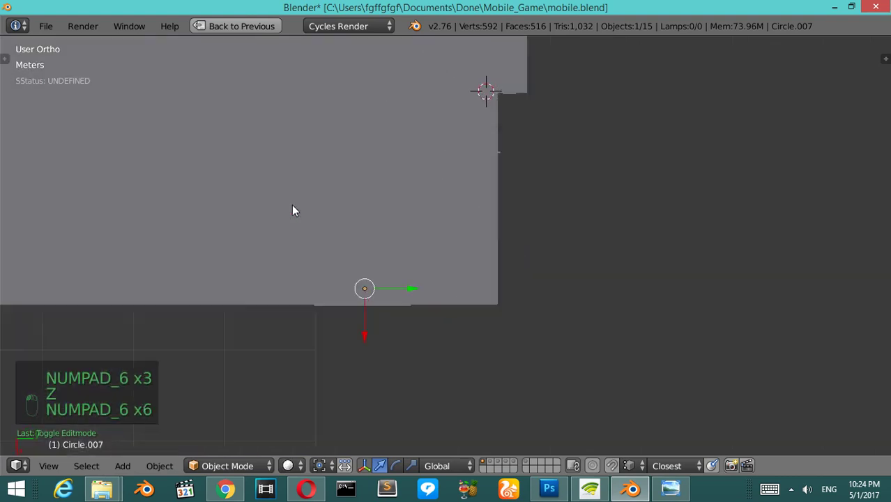
# Step: Bring the windowed front wall into view and inspect two neighbouring window frames
pyautogui.press('KP_6')
pyautogui.press('KP_2')
pyautogui.press('KP_2')
pyautogui.press('KP_2')
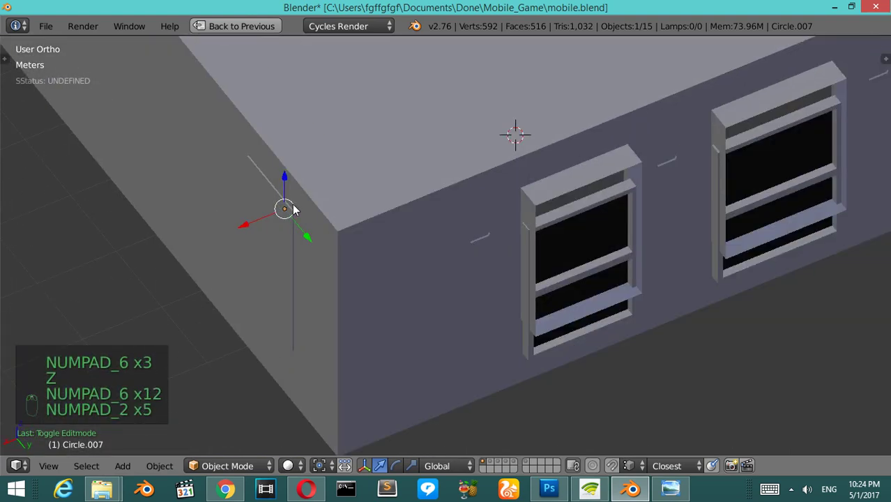
pyautogui.moveTo(618, 211); pyautogui.dragTo(522, 152)
pyautogui.rightClick(519, 177)
pyautogui.moveTo(520, 178); pyautogui.dragTo(522, 137)
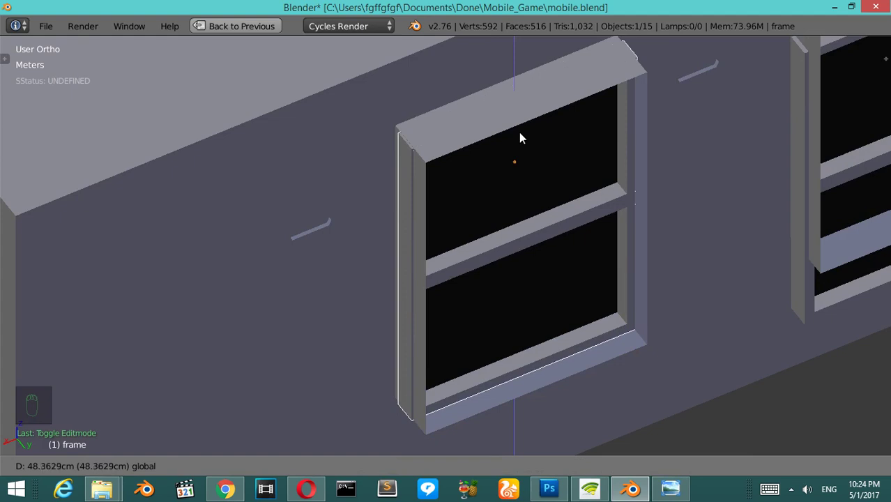
pyautogui.moveTo(522, 137); pyautogui.dragTo(511, 172)
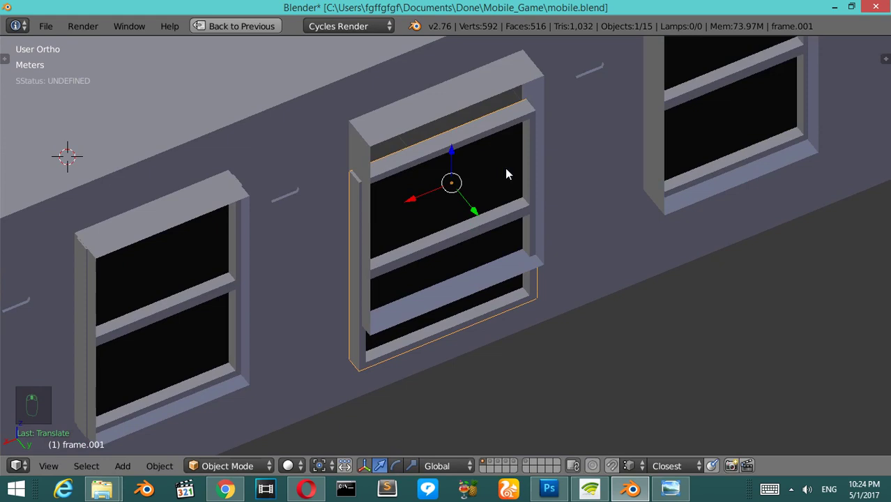
# Step: Save the file, show the wall as wireframe and select the room with its frames
pyautogui.moveTo(457, 142); pyautogui.dragTo(457, 109)
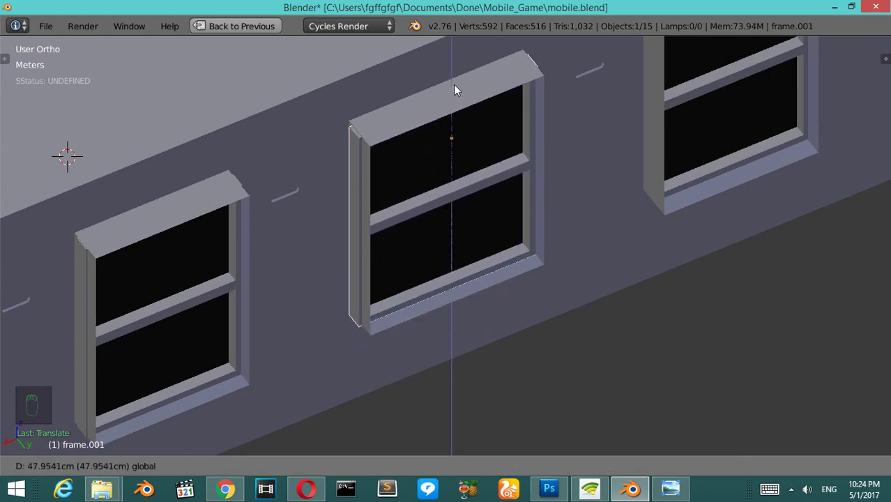
pyautogui.middleClick(449, 119)
pyautogui.press('ctrl+s')
pyautogui.middleClick(428, 178)
pyautogui.press('z')
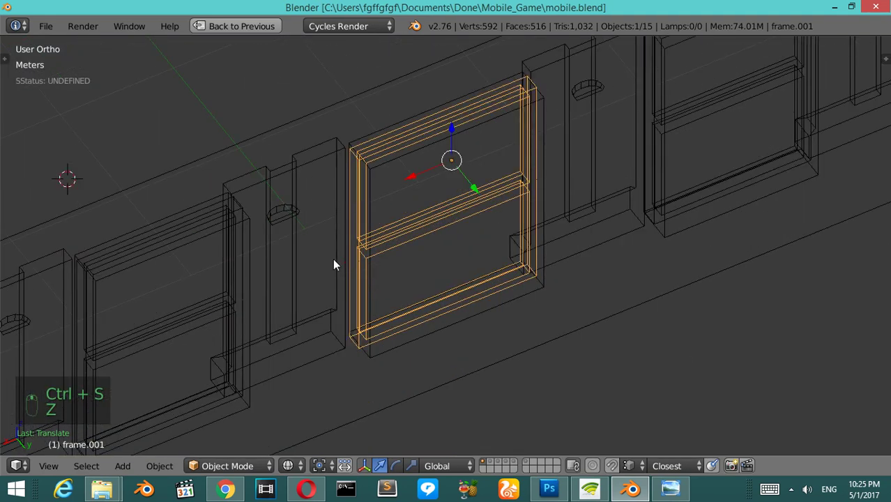
pyautogui.middleClick(343, 200)
pyautogui.press('Tab')
pyautogui.press('Tab')
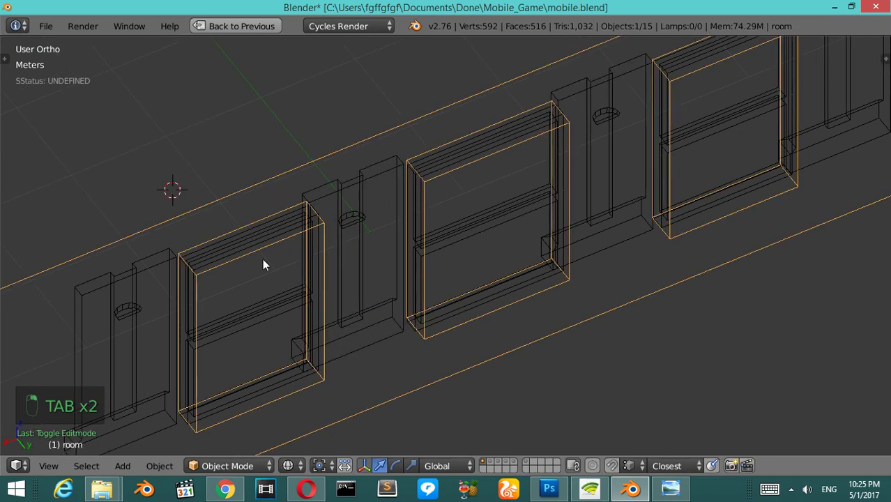
pyautogui.rightClick(274, 295)
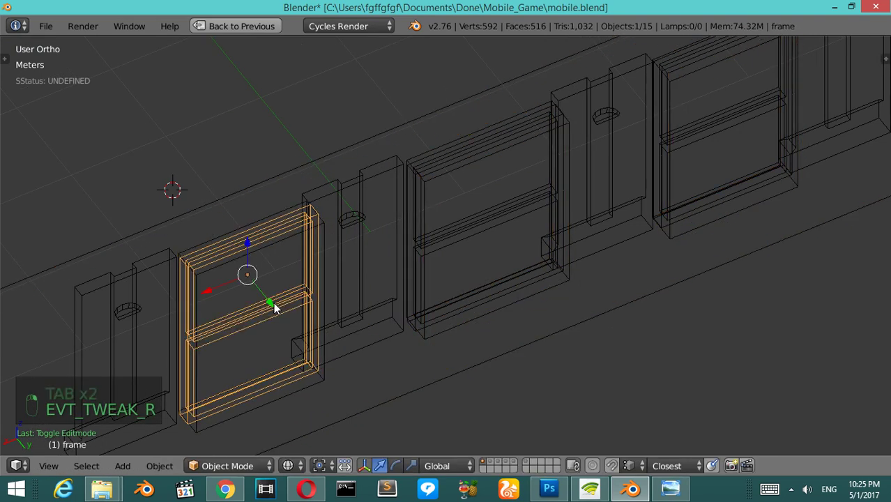
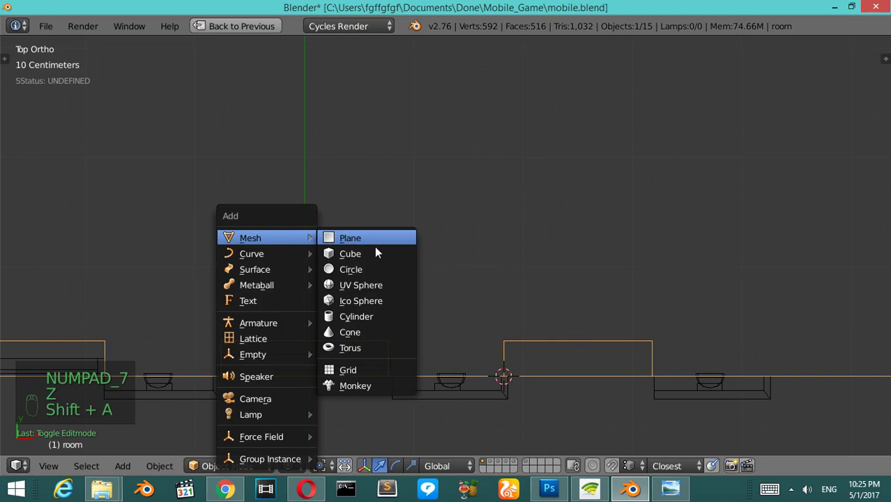
# Step: Add plane Plane.010 at the front wall and slide it sideways along the wall
pyautogui.press('r')
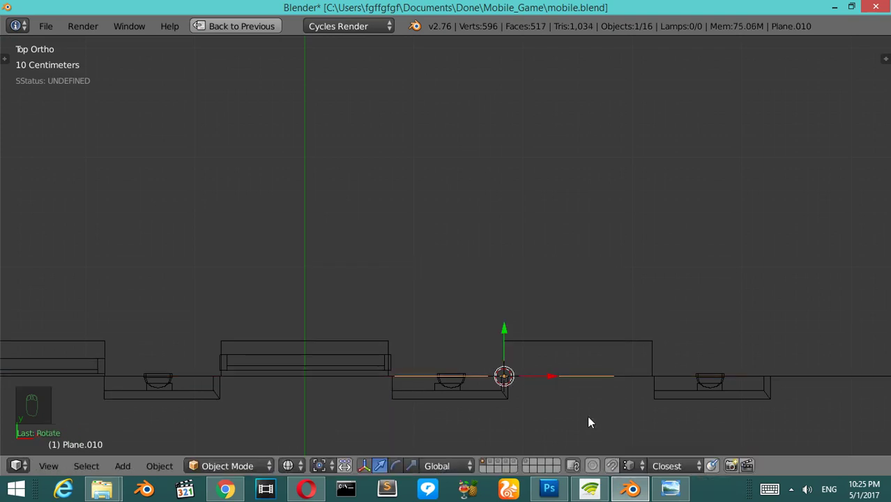
pyautogui.press('s')
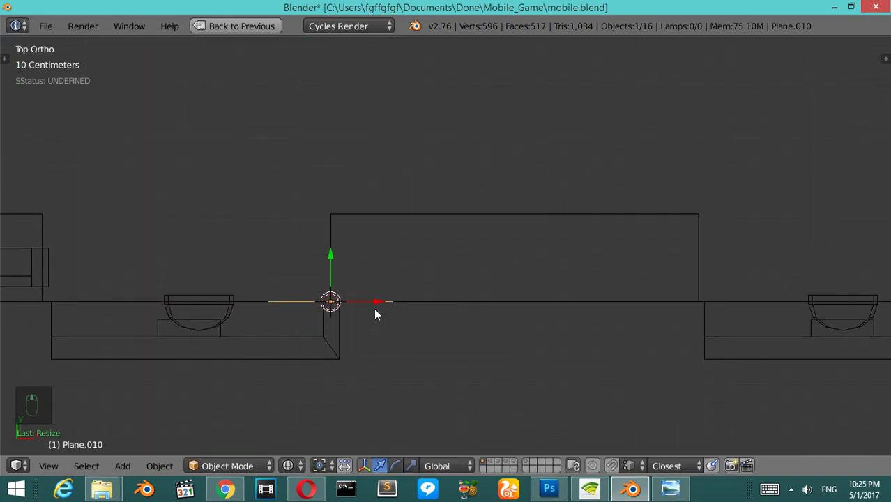
pyautogui.moveTo(384, 307); pyautogui.dragTo(406, 368)
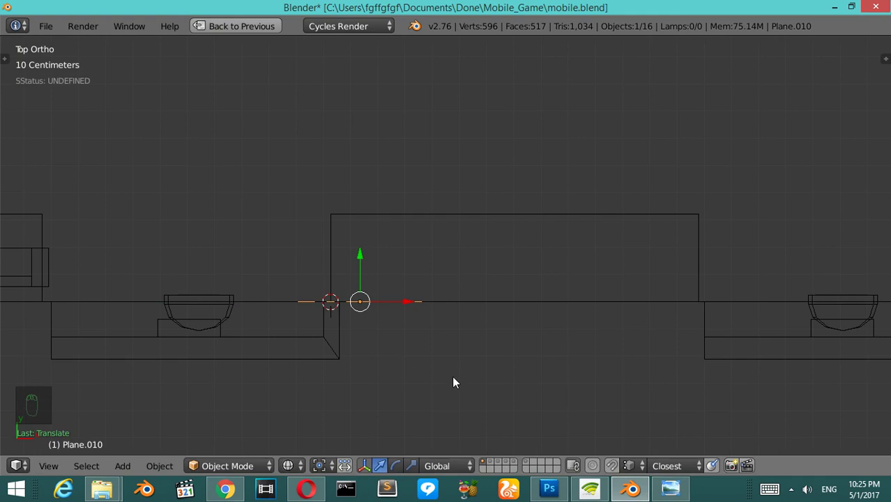
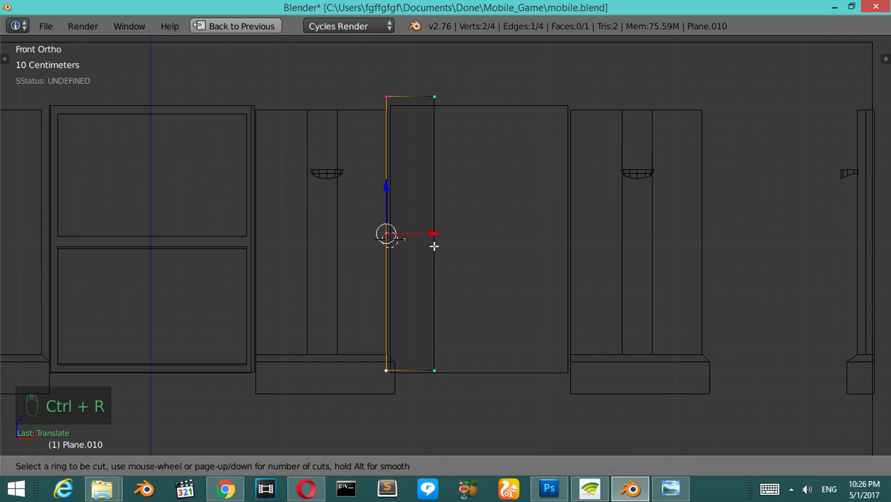
# Step: Isolate the Plane.010 strip in local view, in wireframe
pyautogui.press('KP_Divide')
pyautogui.press('z')
pyautogui.press('ctrl+r')
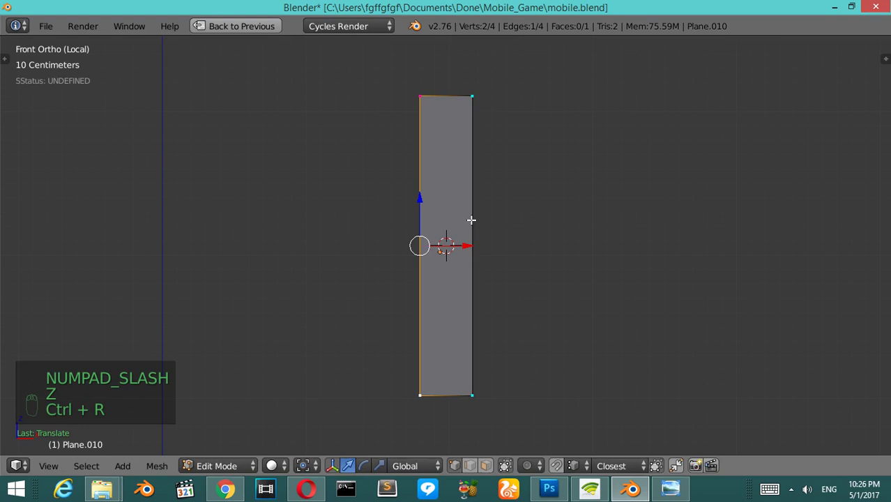
# Step: Loop-cut the strip across and lengthwise, then pull a bottom corner inward to taper it
pyautogui.press('ctrl+r')
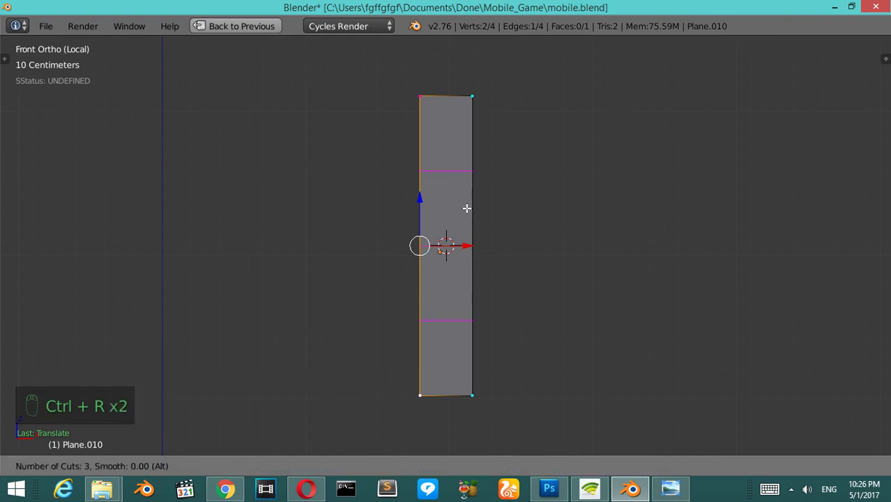
pyautogui.press('ctrl+r')
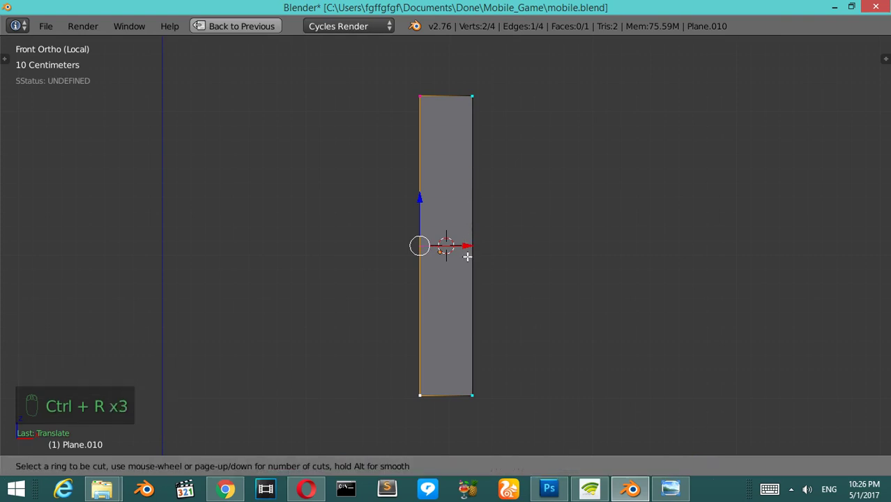
pyautogui.press('ctrl+r')
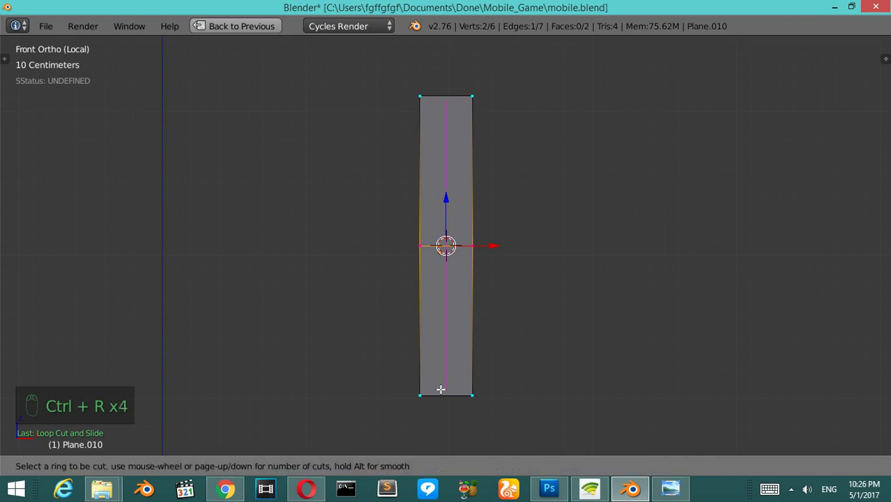
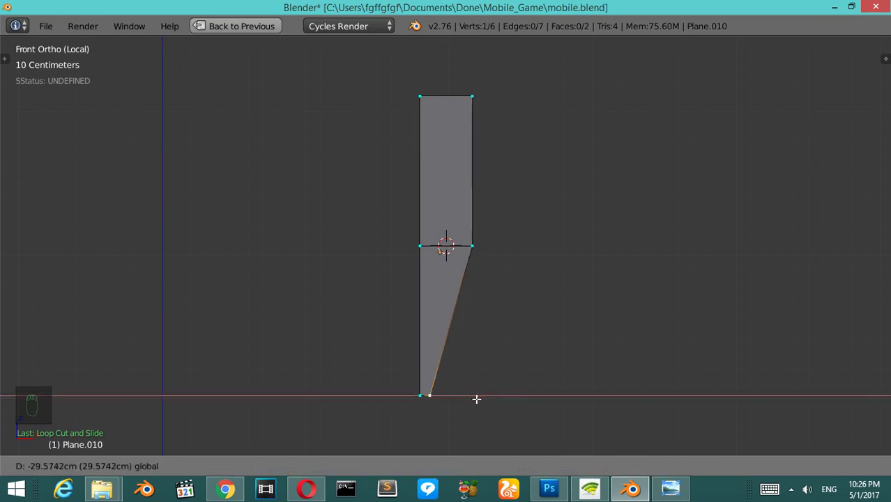
pyautogui.press('ctrl+r')
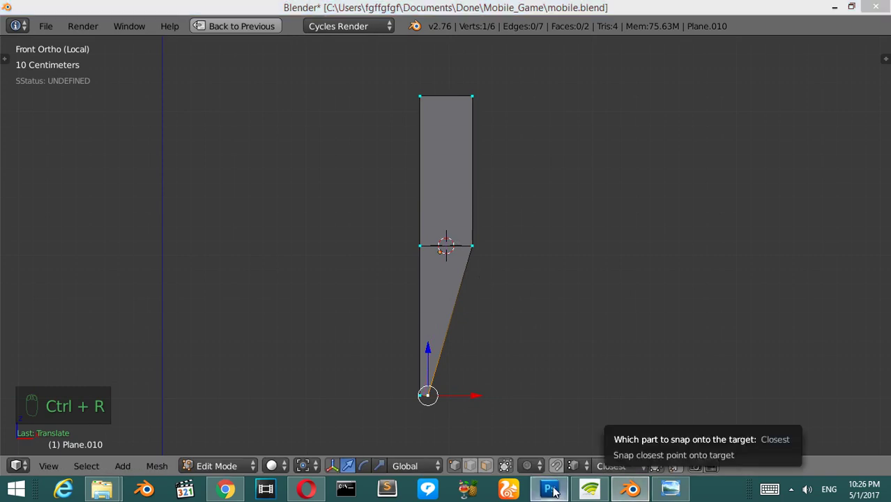
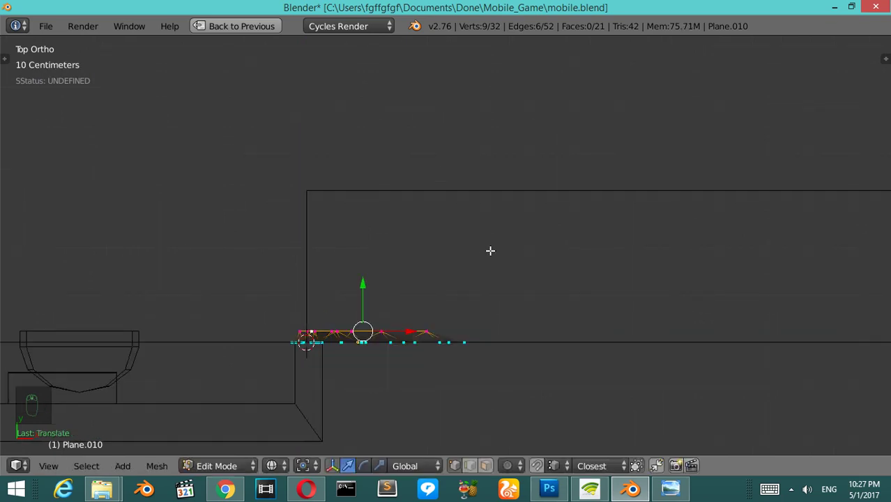
# Step: Inspect the pleated curtain from side and front views, toggling in and out of Edit Mode
pyautogui.press('KP_Divide')
pyautogui.press('KP_6')
pyautogui.press('KP_6')
pyautogui.press('KP_2')
pyautogui.press('KP_2')
pyautogui.press('KP_2')
pyautogui.press('Tab')
pyautogui.press('z')
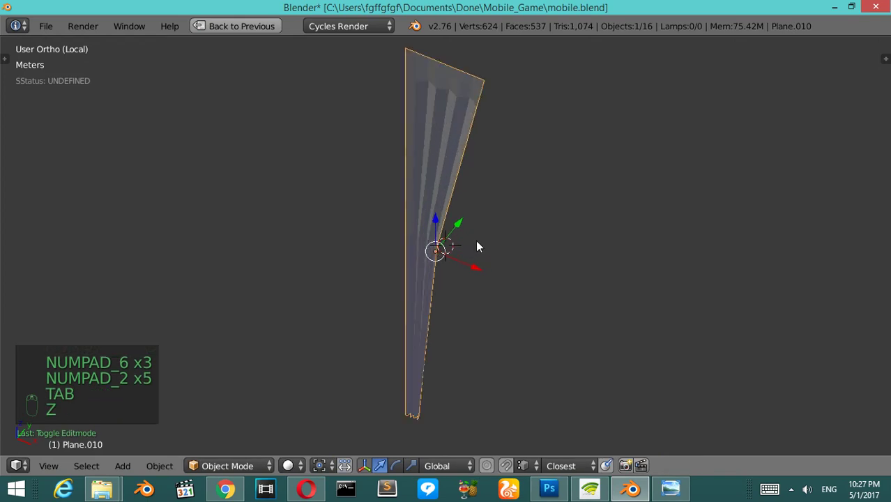
pyautogui.press('Tab')
pyautogui.press('Tab')
pyautogui.press('Tab')
pyautogui.press('KP_6')
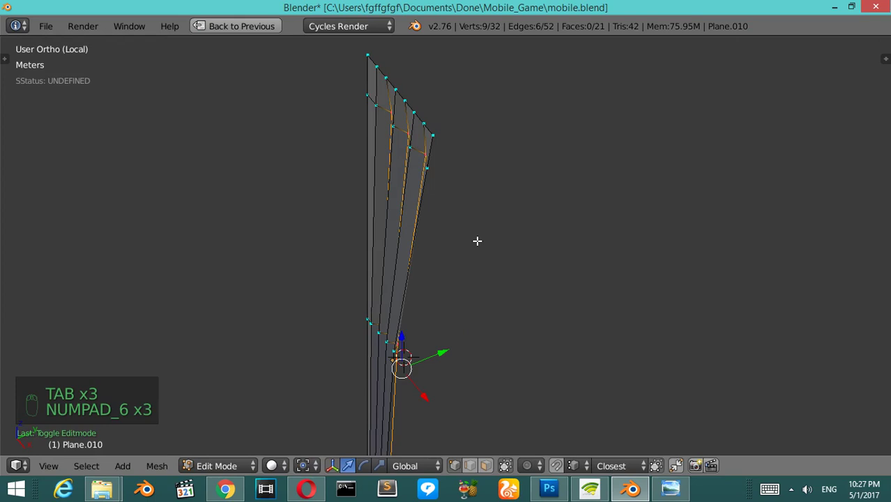
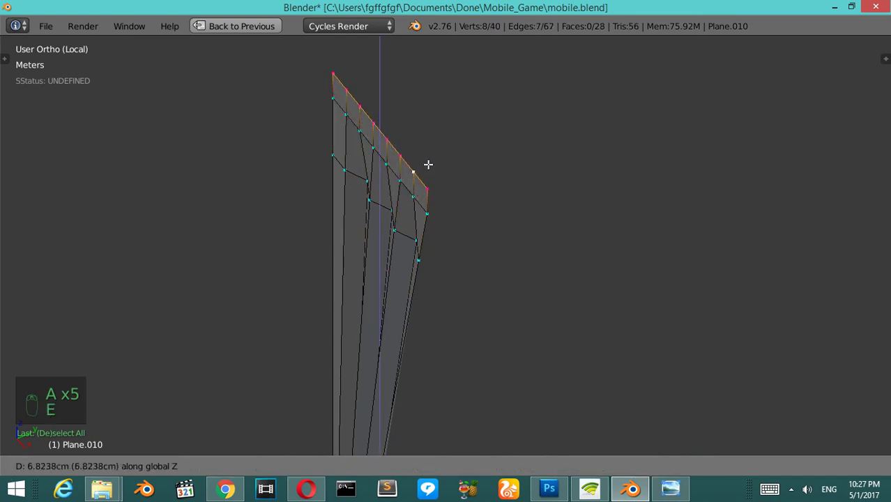
# Step: Add an edge band near the curtain top and narrow the folds through the middle
pyautogui.press('Tab')
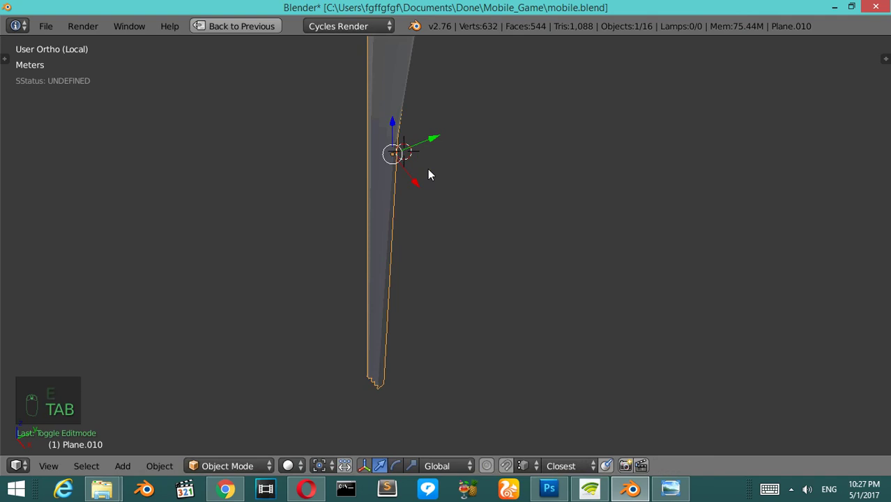
pyautogui.press('KP_4')
pyautogui.press('KP_4')
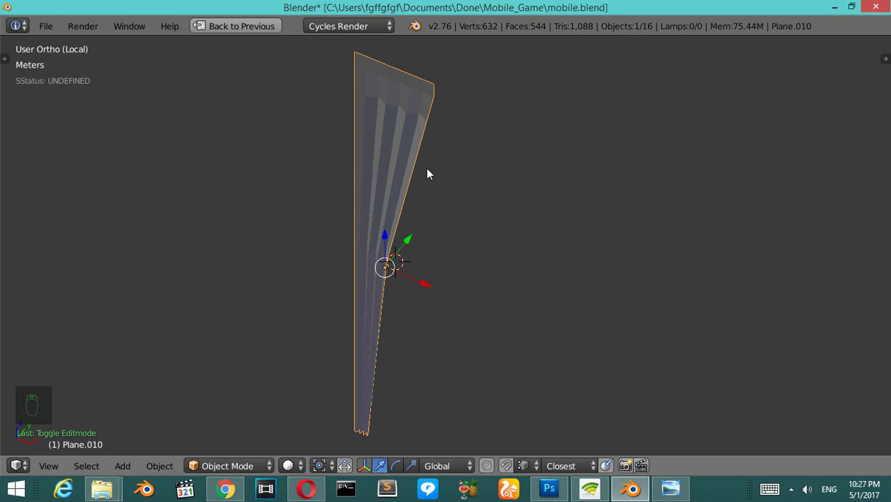
pyautogui.press('Tab')
pyautogui.press('Tab')
pyautogui.press('Tab')
pyautogui.press('Tab')
pyautogui.press('Tab')
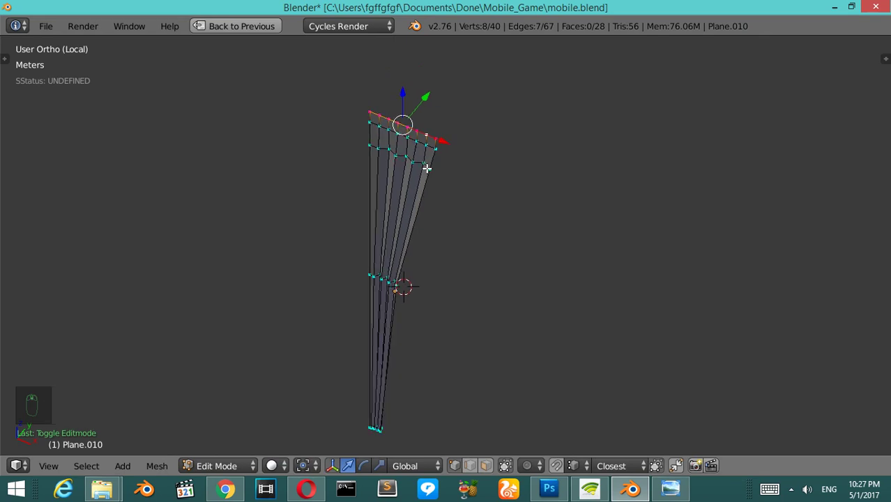
pyautogui.press('Tab')
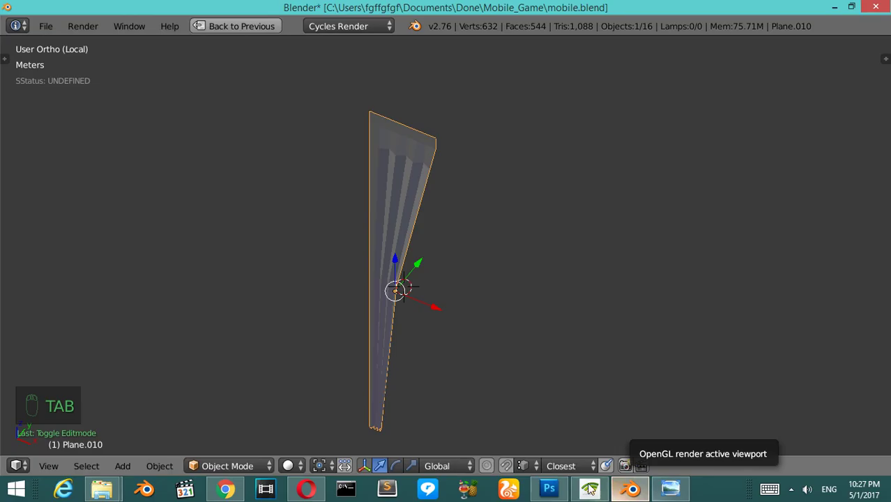
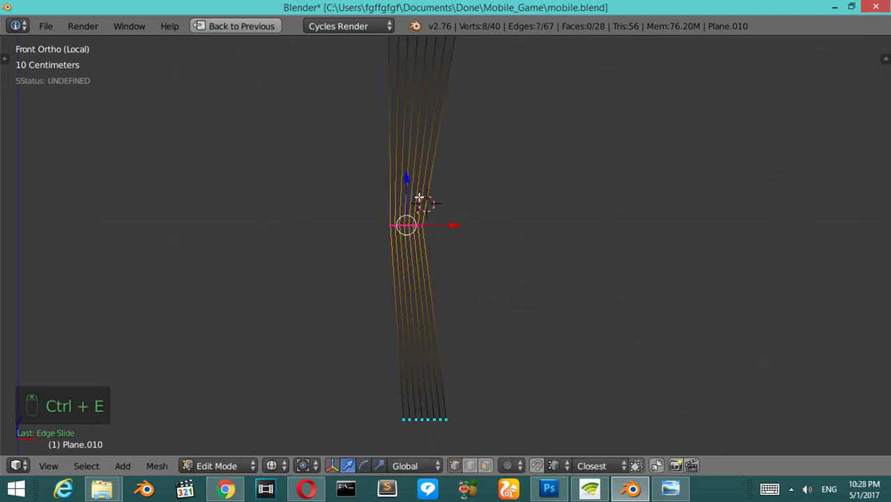
# Step: Select the curtain's middle loop and scale it inward to pinch the waist
pyautogui.press('ctrl+e')
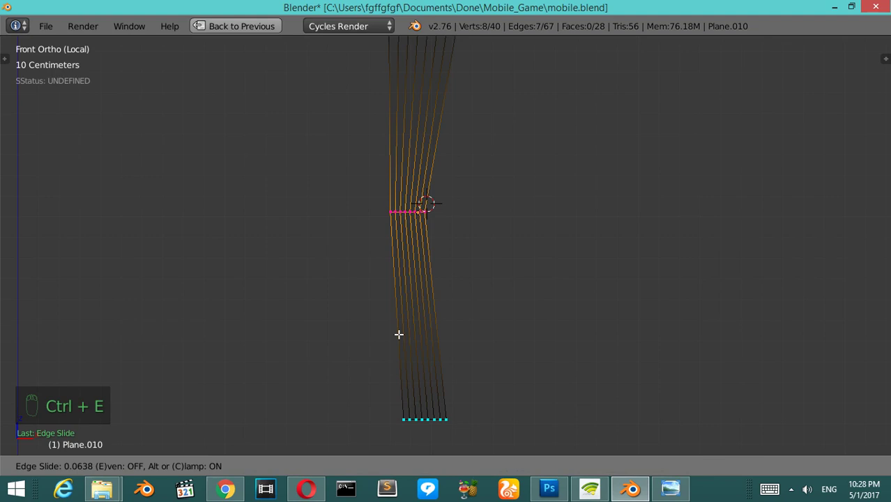
pyautogui.press('s')
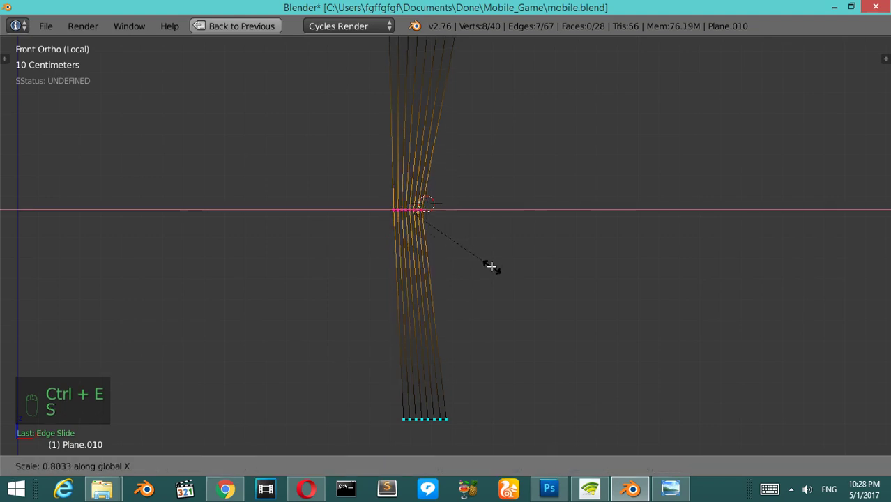
pyautogui.press('Tab')
pyautogui.press('z')
# Step: Save the file and add a new plane, Plane.011, over the curtain
pyautogui.press('ctrl+s')
pyautogui.press('Tab')
pyautogui.press('Tab')
pyautogui.press('shift+a')
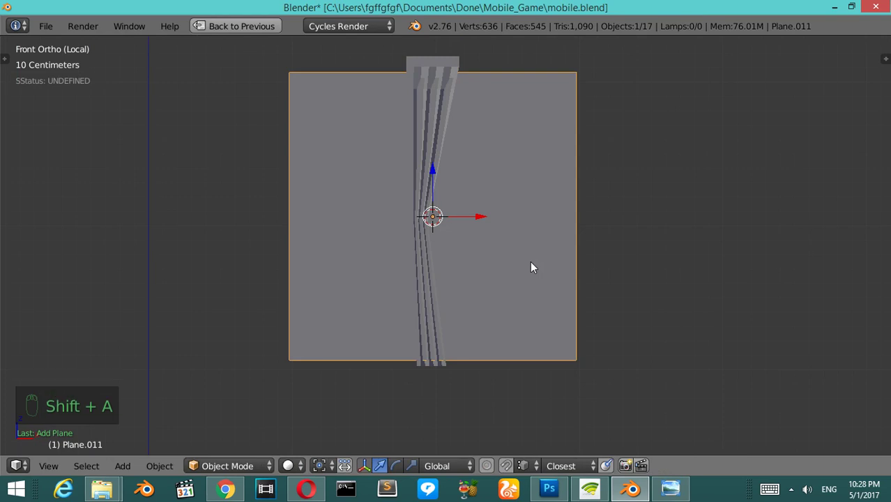
# Step: Rotate Plane.011 flat across the curtain's waist
pyautogui.press('r')
pyautogui.press('s')
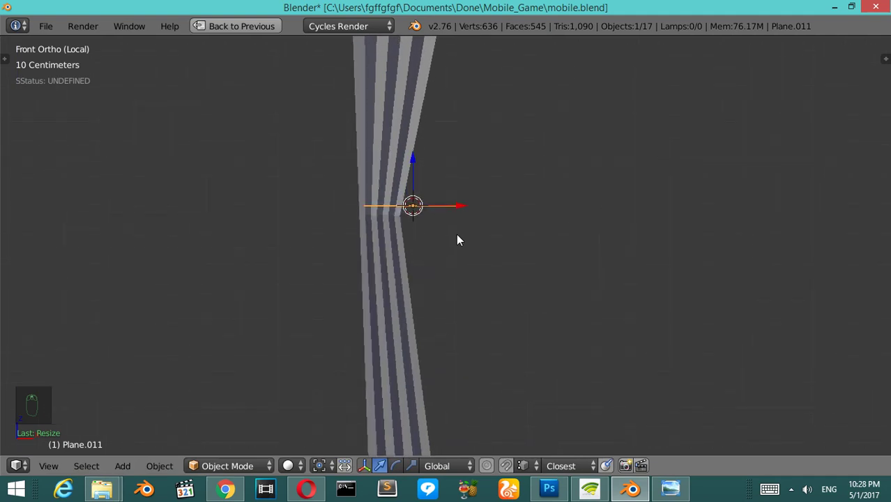
pyautogui.press('r')
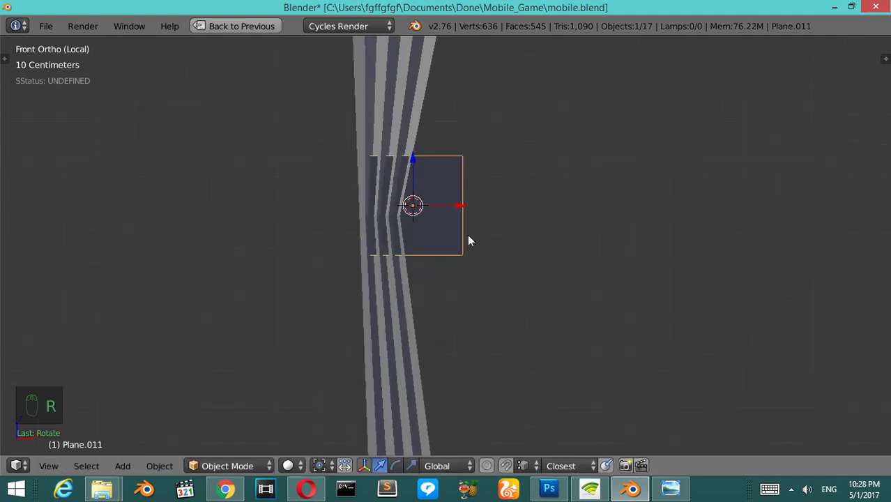
# Step: Scale the plane into a thin horizontal strip and check it from top and front views
pyautogui.press('Tab')
pyautogui.press('z')
pyautogui.press('a')
pyautogui.press('a')
pyautogui.press('s')
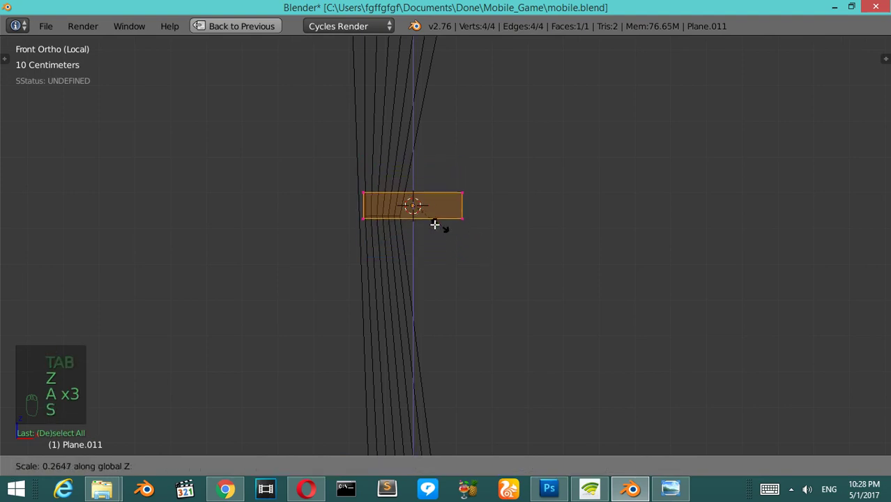
pyautogui.press('KP_7')
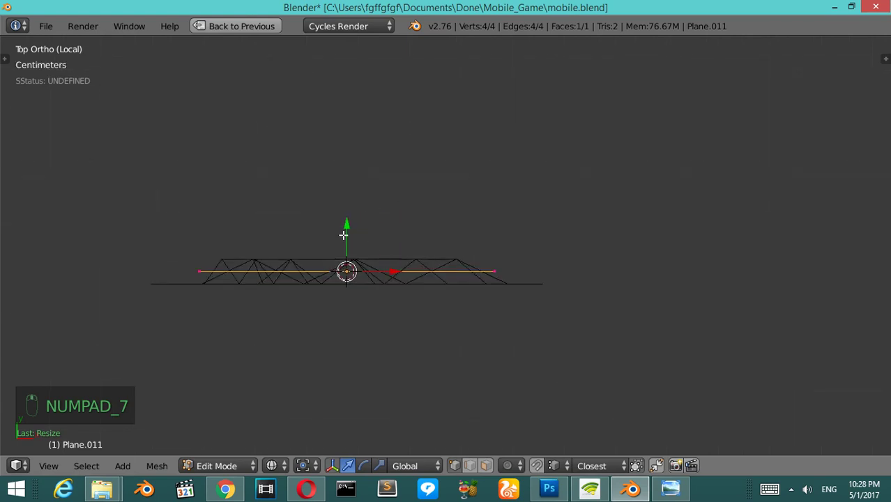
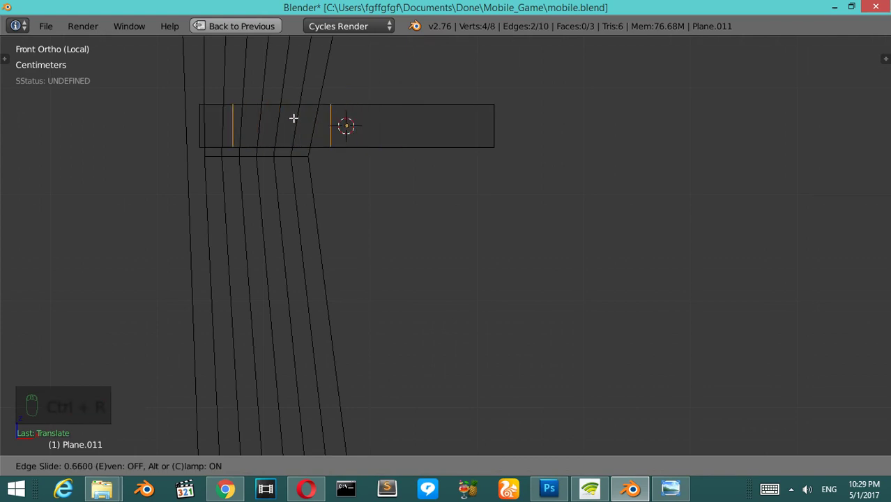
pyautogui.press('KP_7')
pyautogui.press('KP_8')
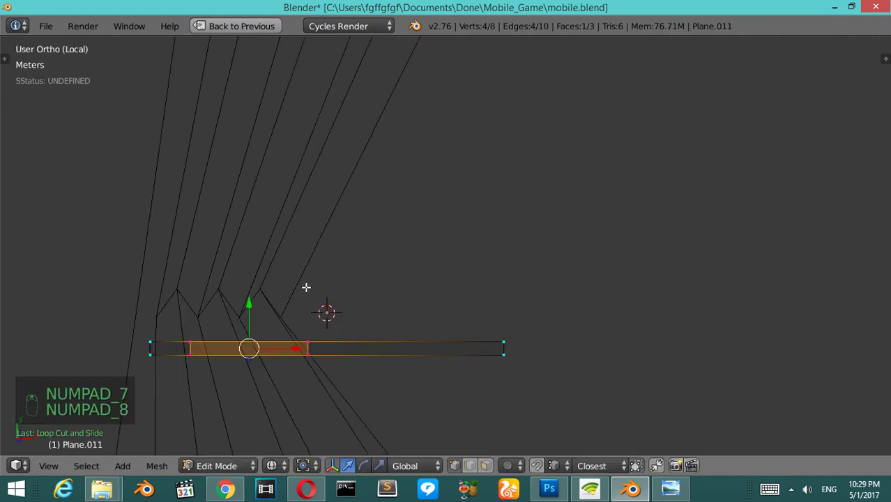
pyautogui.press('KP_7')
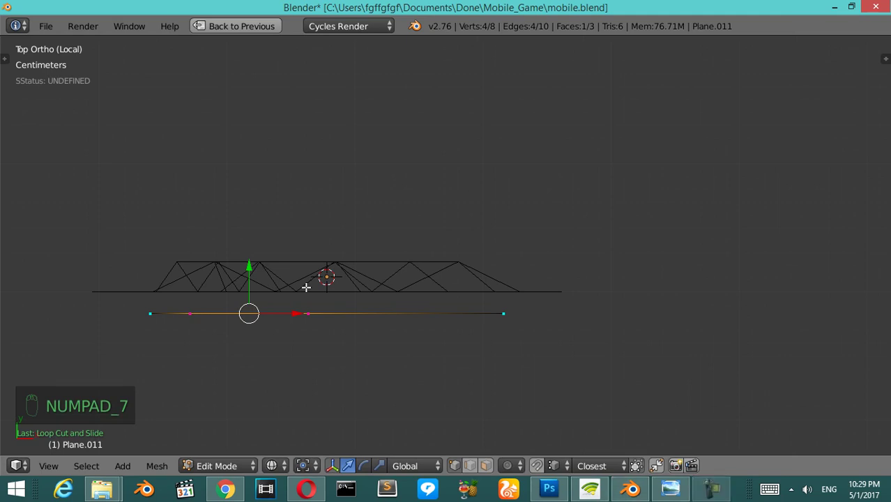
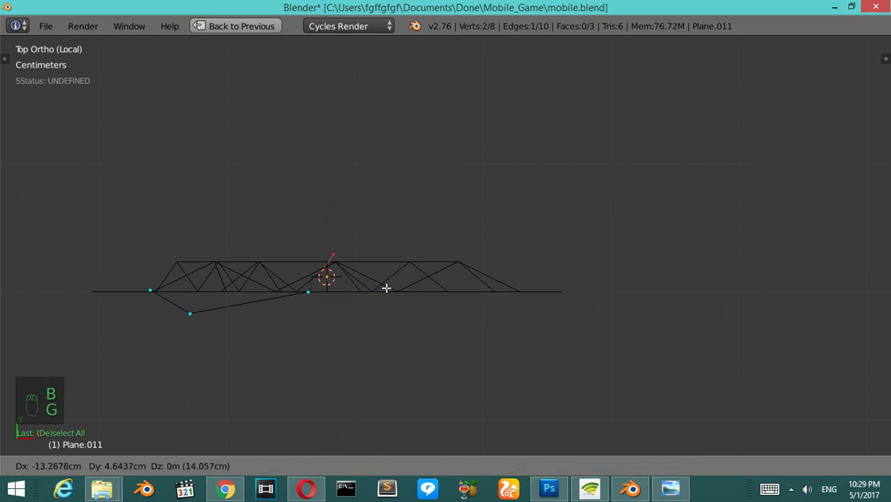
# Step: Extrude the strip's edges so the band wraps around the curtain's waist
pyautogui.press('e')
pyautogui.press('KP_2')
pyautogui.press('KP_2')
pyautogui.press('KP_2')
pyautogui.press('KP_1')
pyautogui.press('Tab')
pyautogui.press('z')
pyautogui.press('KP_8')
pyautogui.press('KP_8')
pyautogui.press('Tab')
pyautogui.press('KP_8')
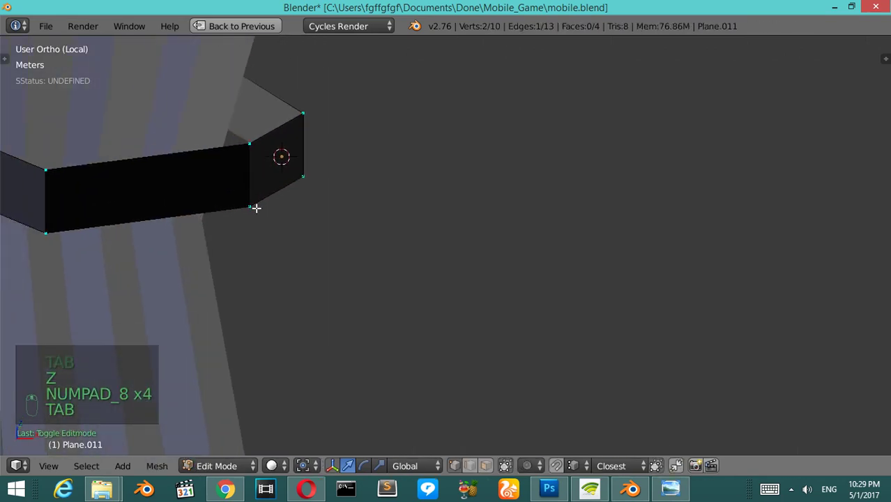
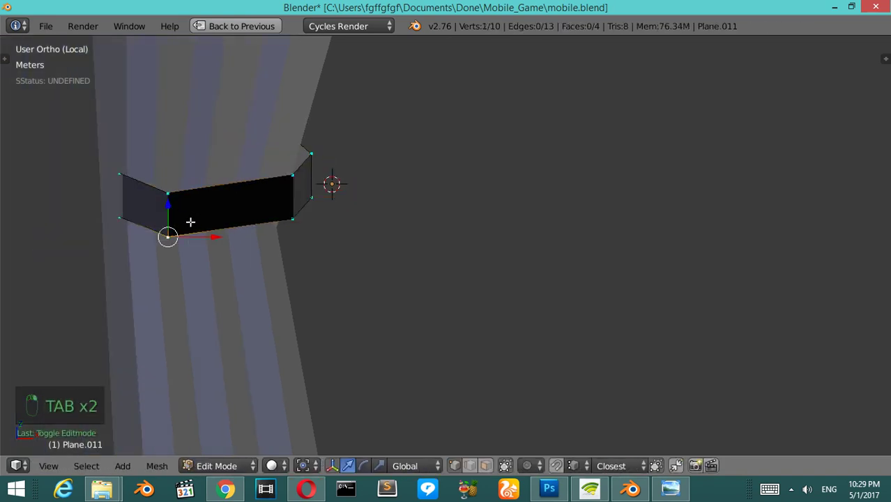
# Step: Add loop cuts across the band and recalculate its normals
pyautogui.press('a')
pyautogui.press('g')
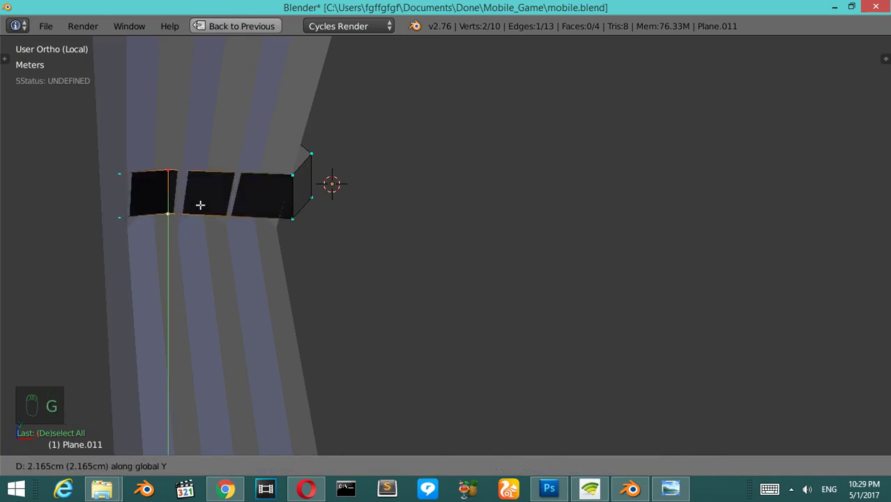
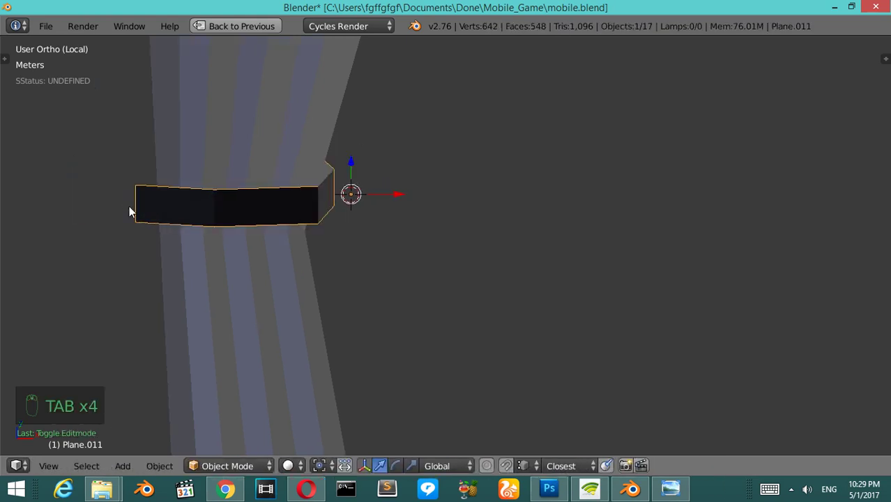
pyautogui.press('Tab')
pyautogui.press('a')
pyautogui.press('ctrl+n')
pyautogui.press('a')
pyautogui.press('a')
pyautogui.press('ctrl+n')
pyautogui.press('Tab')
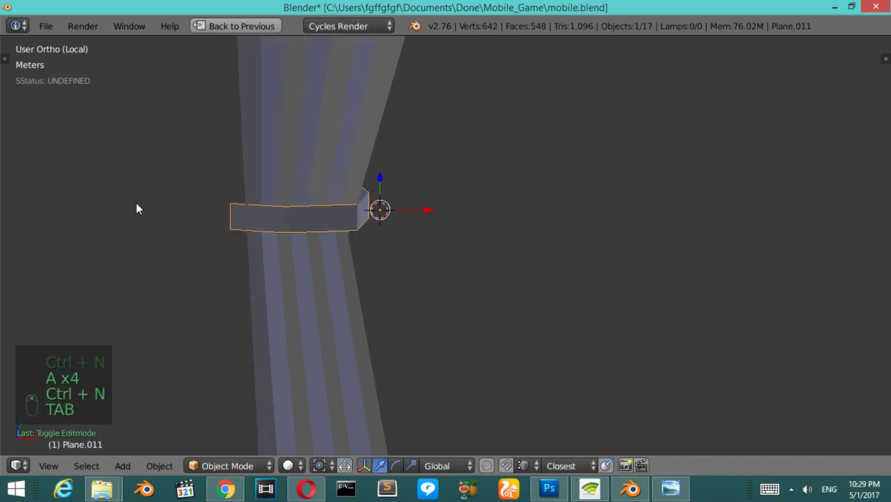
# Step: Adjust the band's corner vertices into angled end sections, checking from side and top
pyautogui.press('KP_6')
pyautogui.press('KP_6')
pyautogui.press('KP_3')
pyautogui.press('KP_6')
pyautogui.press('Tab')
pyautogui.press('KP_7')
pyautogui.press('z')
pyautogui.press('a')
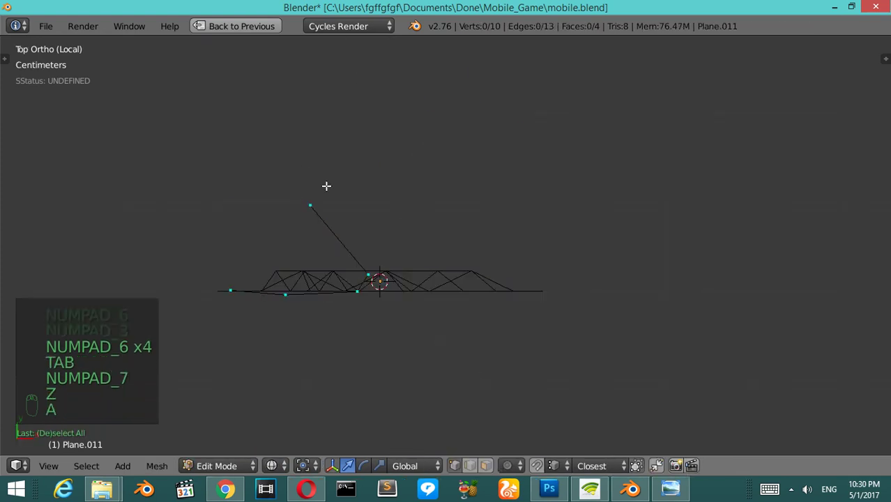
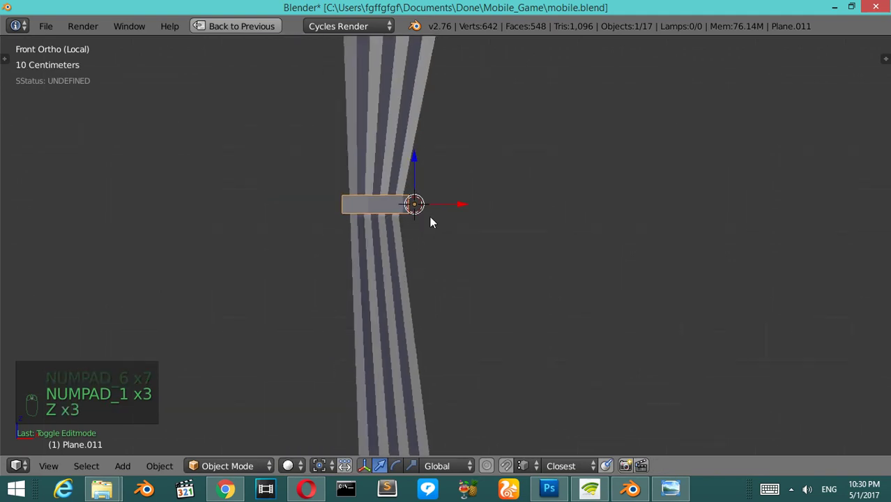
# Step: Join the tie-back band into curtain Plane.010 as a single mesh
pyautogui.moveTo(418, 147); pyautogui.dragTo(413, 173)
pyautogui.press('ctrl+j')
pyautogui.press('z')
pyautogui.middleClick(412, 173)
pyautogui.press('ctrl+Up')
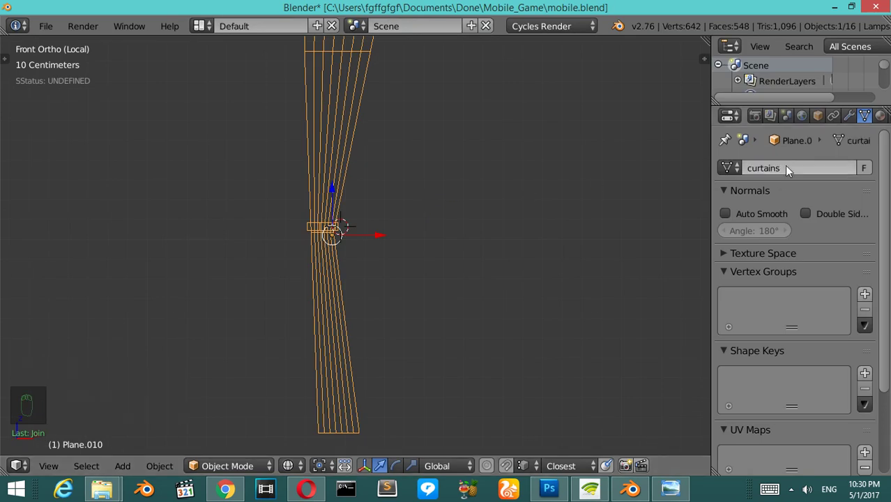
# Step: Leave local view and slide the curtain along the wall beside its window in top view
pyautogui.press('KP_Divide')
pyautogui.press('z')
pyautogui.press('KP_1')
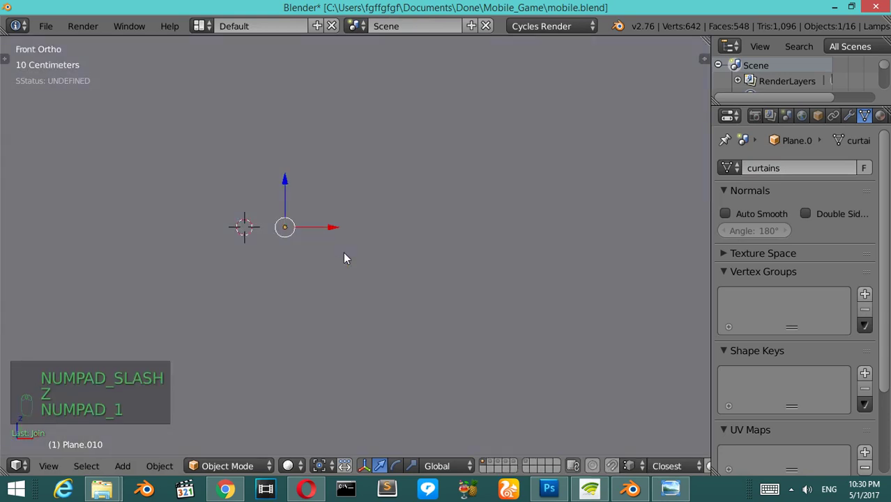
pyautogui.press('KP_7')
pyautogui.press('z')
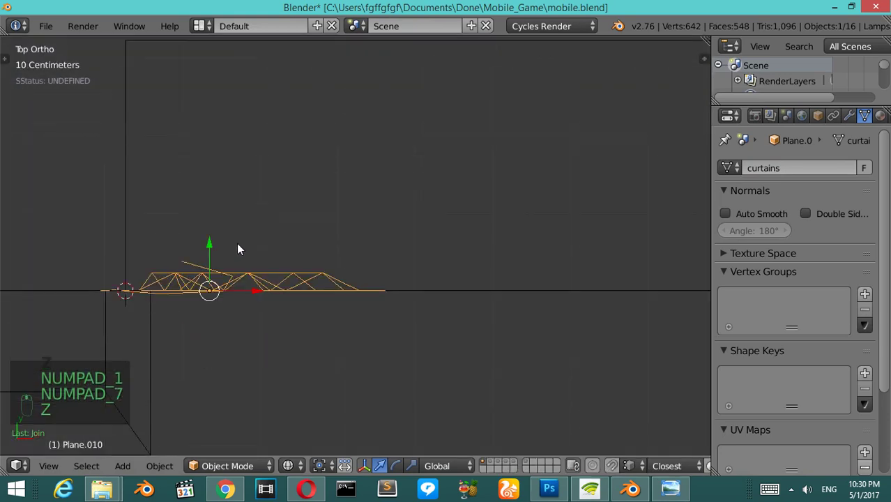
pyautogui.moveTo(221, 260); pyautogui.dragTo(230, 264)
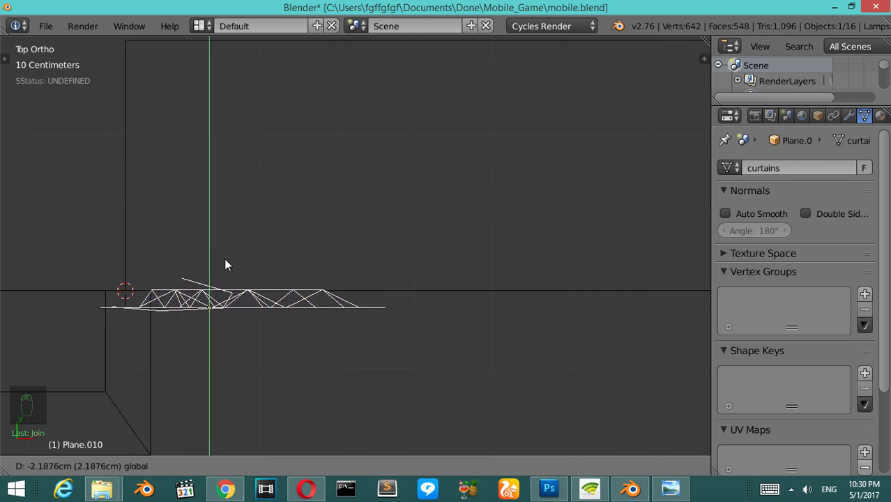
pyautogui.moveTo(230, 262); pyautogui.dragTo(232, 259)
pyautogui.press('KP_1')
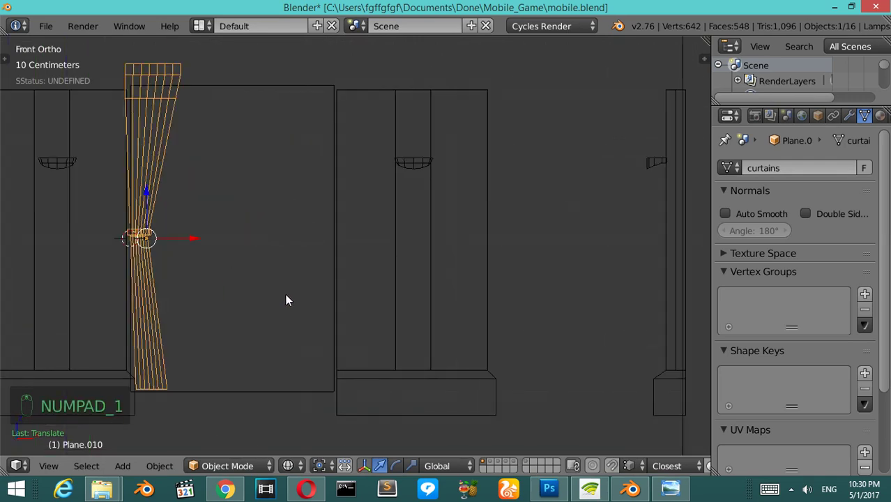
# Step: Try duplicating the curtain to the second window, undo it, and select the curtain's top vertices
pyautogui.press('ctrl+Up')
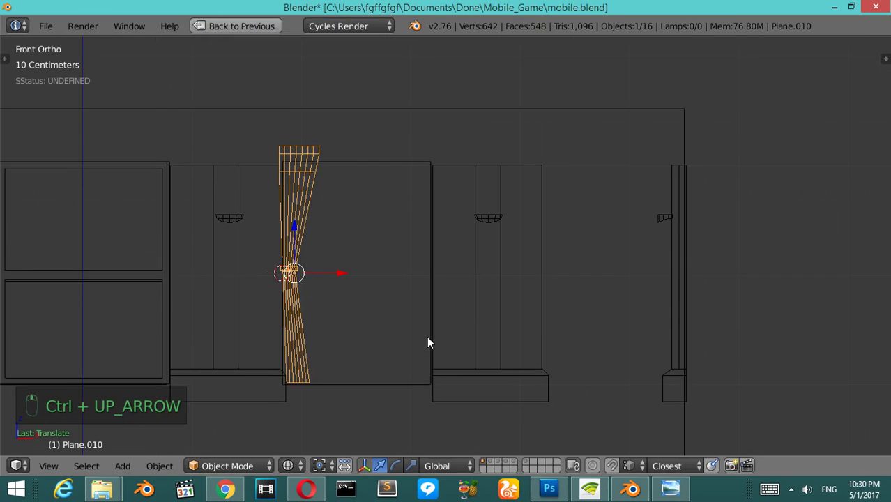
pyautogui.press('shift+d')
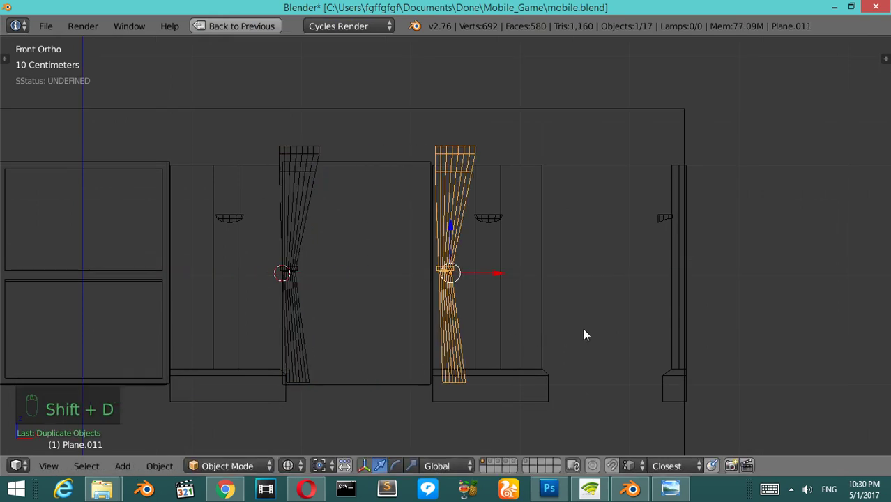
pyautogui.press('x')
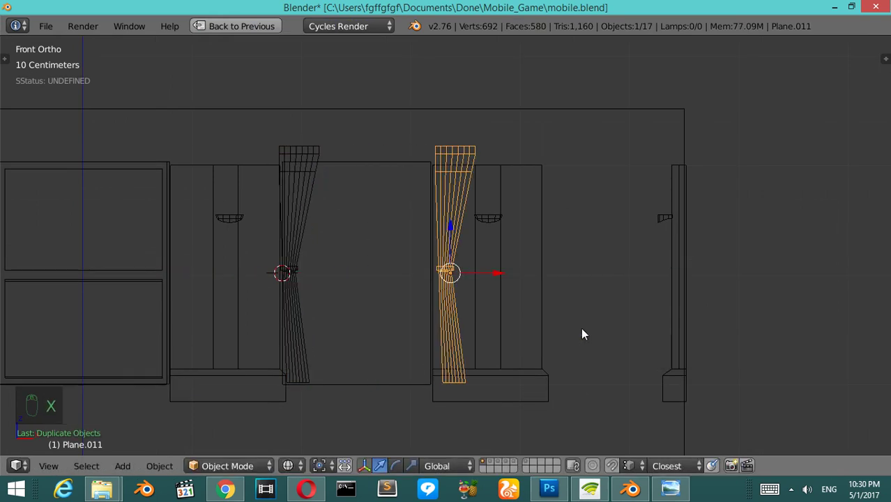
pyautogui.press('x')
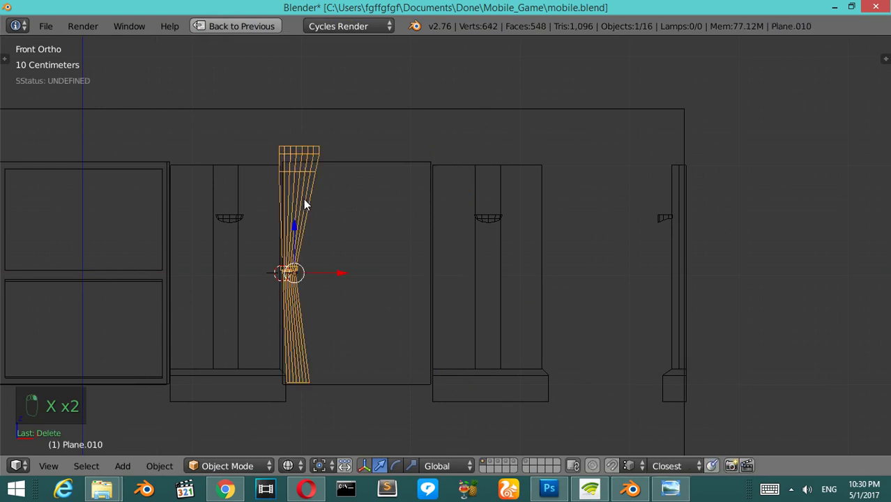
pyautogui.press('Tab')
pyautogui.press('a')
pyautogui.press('a')
pyautogui.press('shift+d')
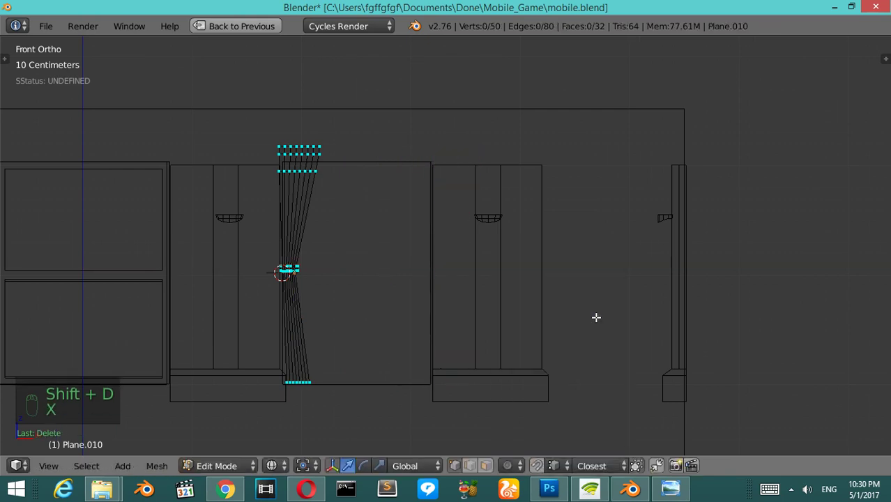
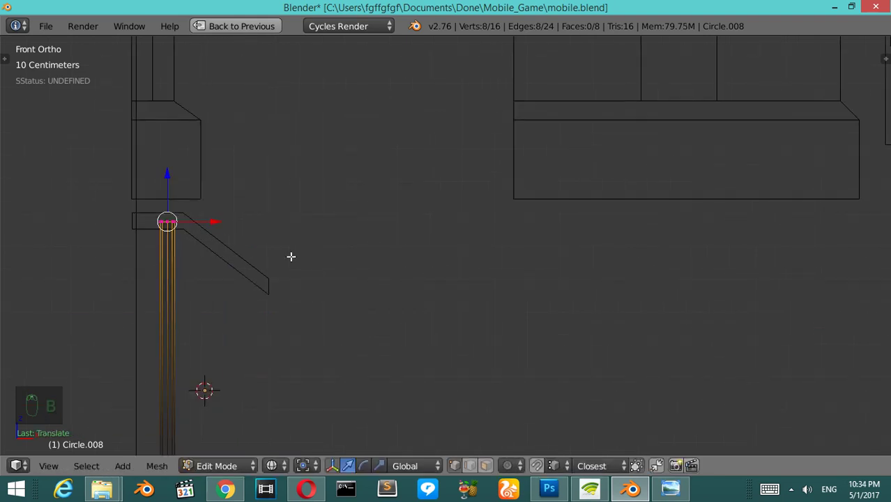
# Step: View the leg from above, set its origin, and box-select its geometry
pyautogui.press('a')
pyautogui.press('a')
pyautogui.press('KP_7')
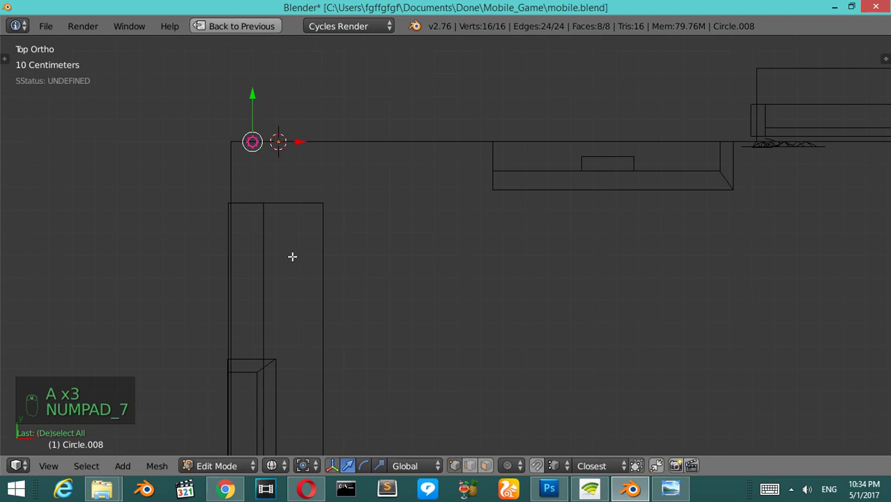
pyautogui.press('a')
pyautogui.press('a')
pyautogui.press('Tab')
pyautogui.press('ctrl+shift+alt+c')
pyautogui.moveTo(257, 123); pyautogui.dragTo(262, 334)
# Step: Extrude the leg's end faces and duplicate leg Circle.008 into Circle.009
pyautogui.press('Tab')
pyautogui.press('a')
pyautogui.press('a')
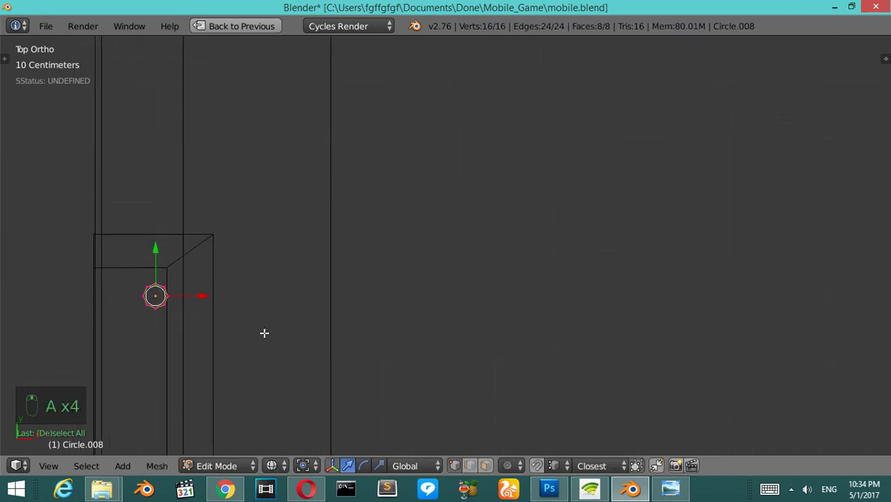
pyautogui.press('shift+d')
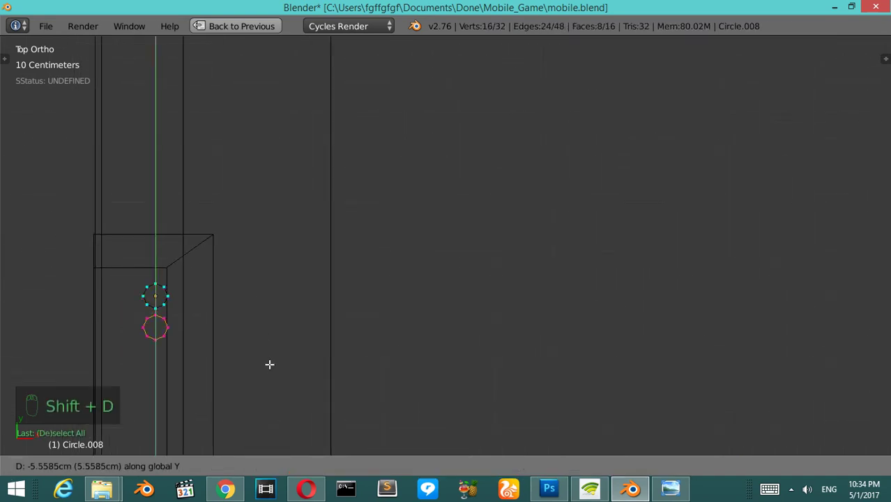
pyautogui.press('Tab')
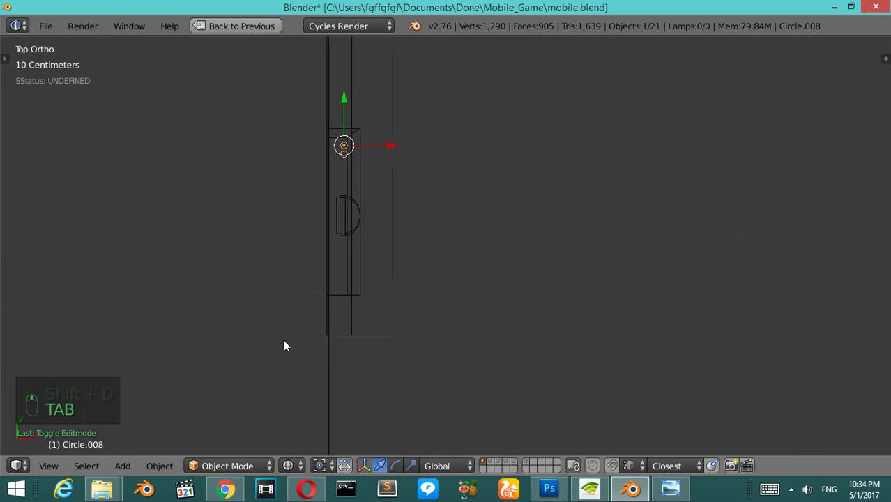
pyautogui.press('shift+d')
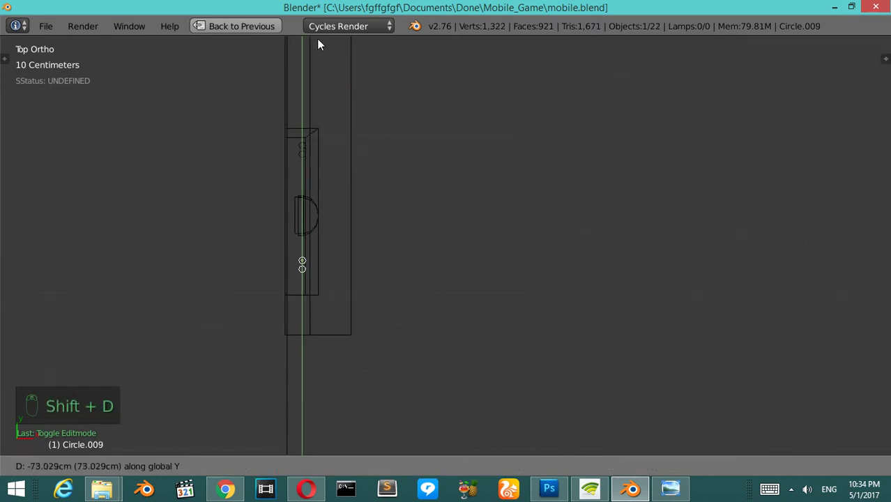
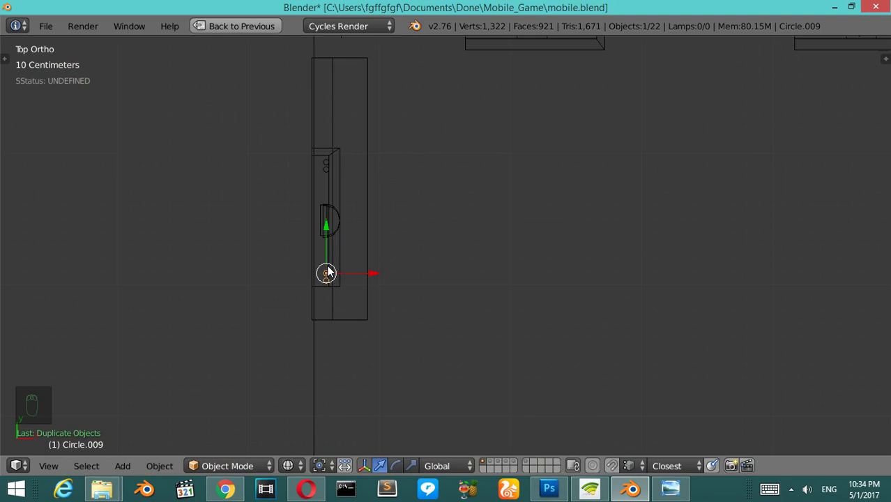
# Step: Frame the table piece in Right Ortho view and select only its legs
pyautogui.press('KP_3')
pyautogui.press('z')
pyautogui.press('z')
pyautogui.moveTo(446, 278); pyautogui.dragTo(467, 289)
pyautogui.press('shift+h')
pyautogui.press('z')
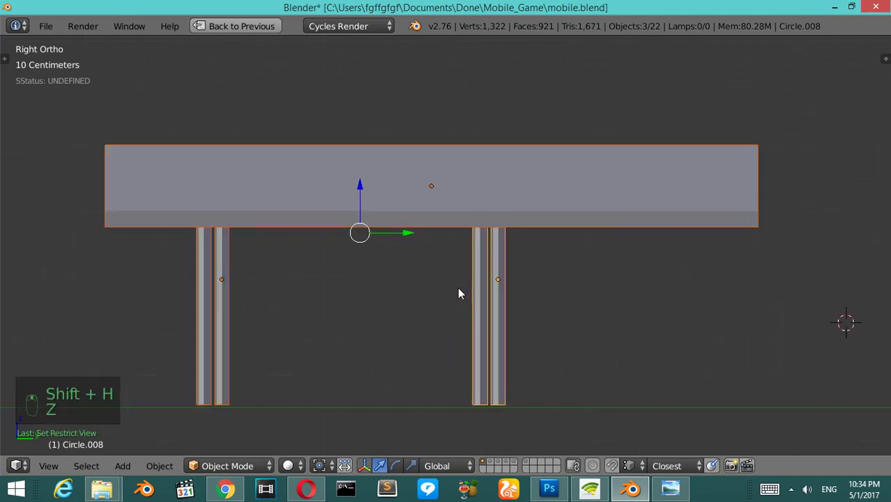
pyautogui.press('a')
pyautogui.click(529, 281)
pyautogui.moveTo(580, 275); pyautogui.dragTo(664, 269)
pyautogui.click(664, 269)
pyautogui.middleClick(419, 286)
pyautogui.rightClick(296, 282)
# Step: Switch to wireframe and add a new cube (Cube.002) at the 3D cursor beside the table
pyautogui.press('KP_6')
pyautogui.press('KP_6')
pyautogui.press('KP_6')
pyautogui.press('KP_6')
pyautogui.press('KP_6')
pyautogui.press('KP_6')
pyautogui.press('KP_3')
pyautogui.press('KP_1')
pyautogui.press('z')
pyautogui.press('a')
pyautogui.press('b')
pyautogui.click(316, 276)
pyautogui.press('KP_3')
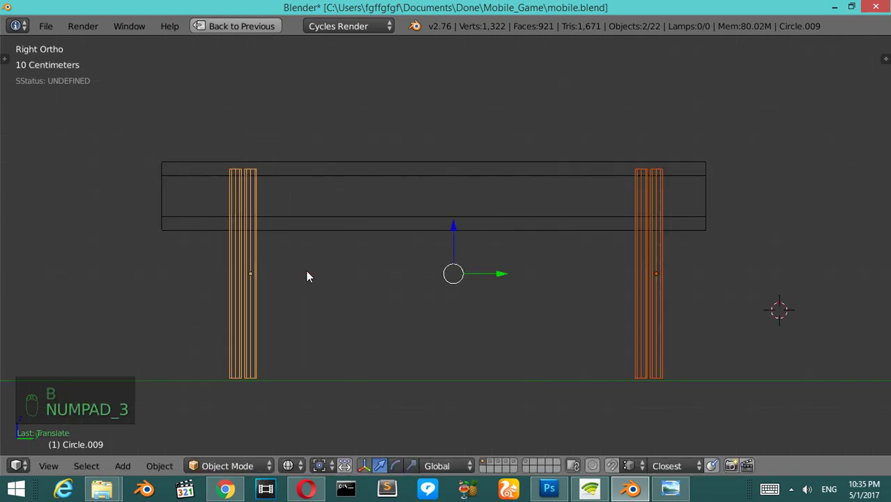
pyautogui.press('a')
pyautogui.moveTo(585, 239); pyautogui.dragTo(636, 251)
pyautogui.press('shift+a')
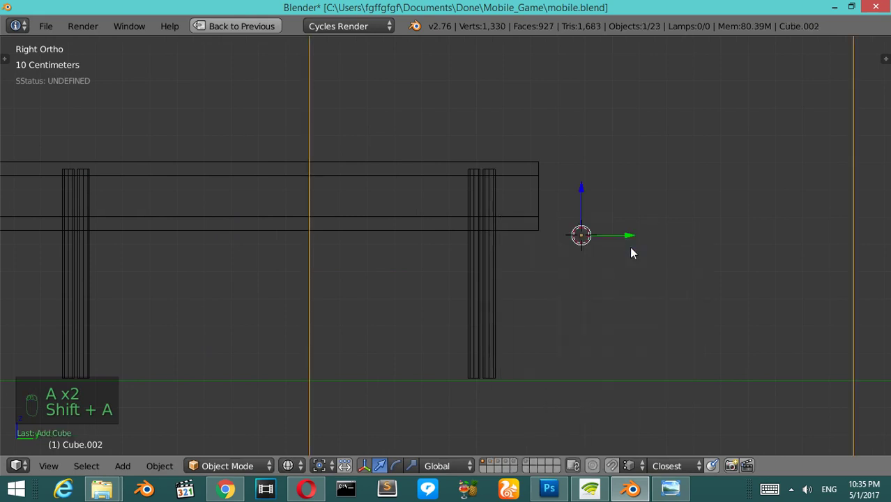
# Step: Shrink the new cube in Edit Mode and move it onto the front leg
pyautogui.press('s')
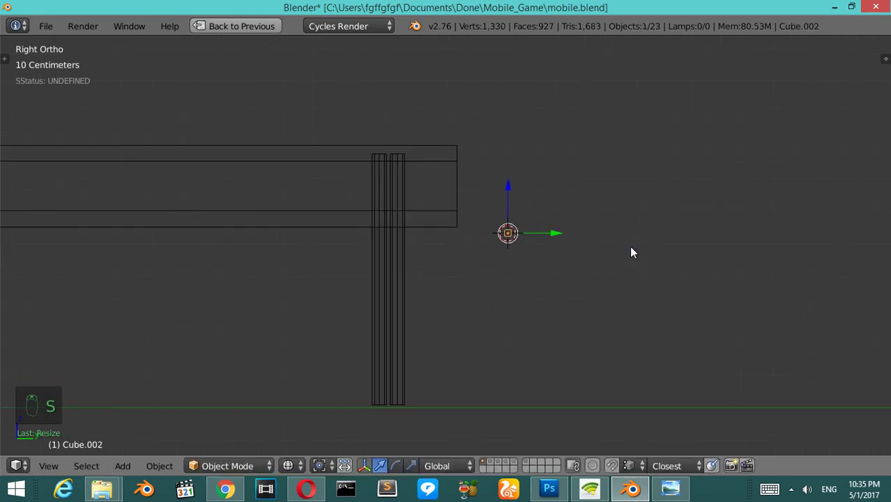
pyautogui.press('Tab')
pyautogui.press('a')
pyautogui.press('a')
pyautogui.press('s')
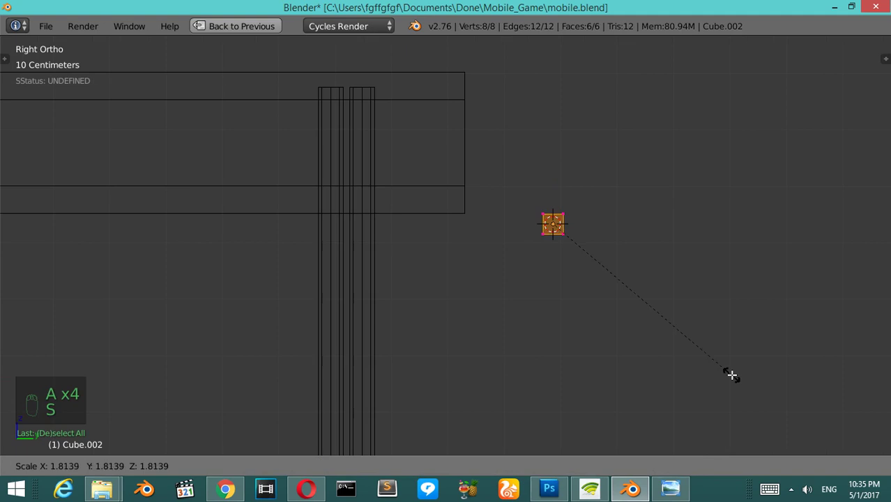
pyautogui.press('Tab')
pyautogui.moveTo(586, 231); pyautogui.dragTo(462, 232)
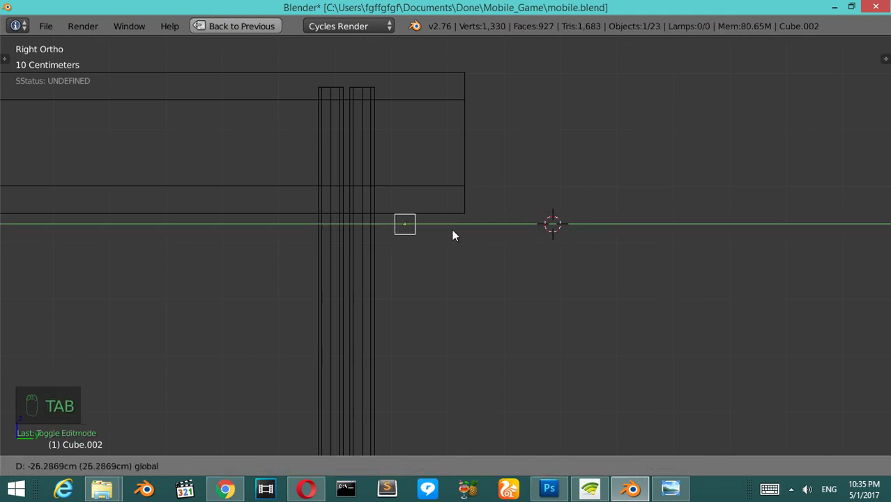
pyautogui.moveTo(341, 169); pyautogui.dragTo(379, 191)
# Step: Extrude one face into a thin bar and begin rotating the brace diagonally
pyautogui.press('r')
pyautogui.press('Tab')
pyautogui.press('a')
pyautogui.press('a')
pyautogui.press('a')
pyautogui.press('c')
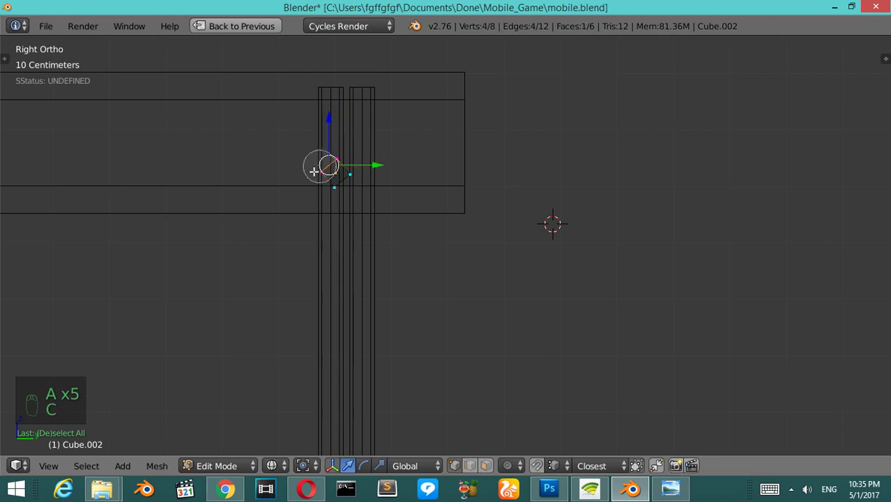
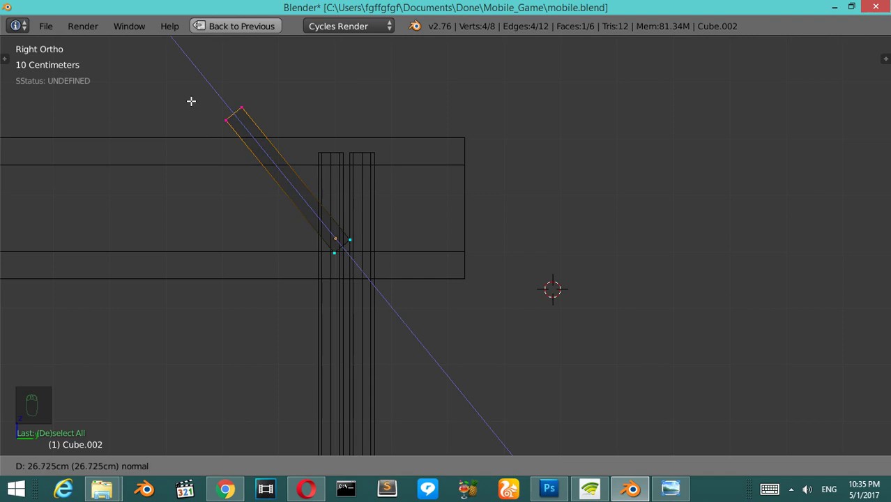
pyautogui.press('a')
pyautogui.press('a')
pyautogui.press('s')
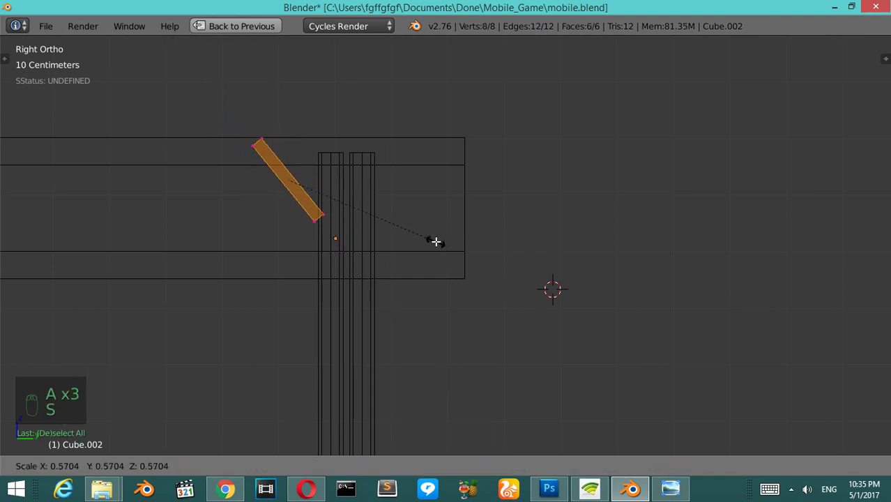
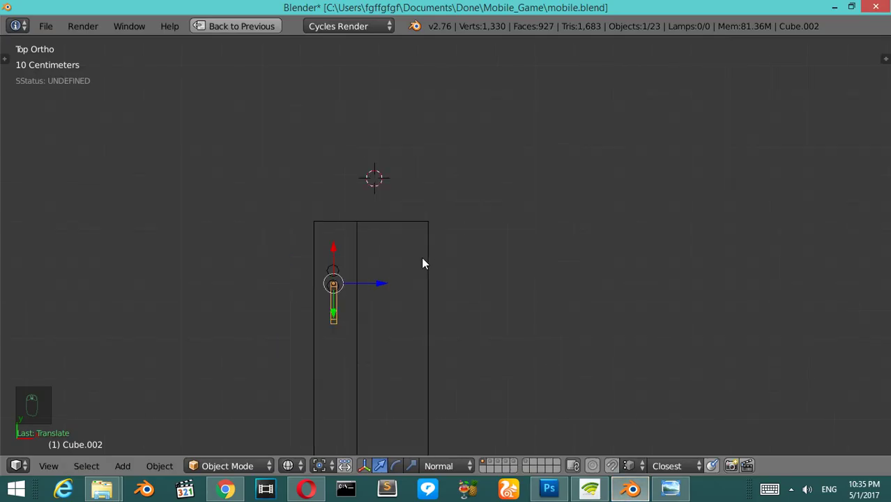
# Step: Seat the brace on the right leg and duplicate it as Cube.003 at the left leg
pyautogui.press('KP_3')
pyautogui.press('KP_1')
pyautogui.press('KP_3')
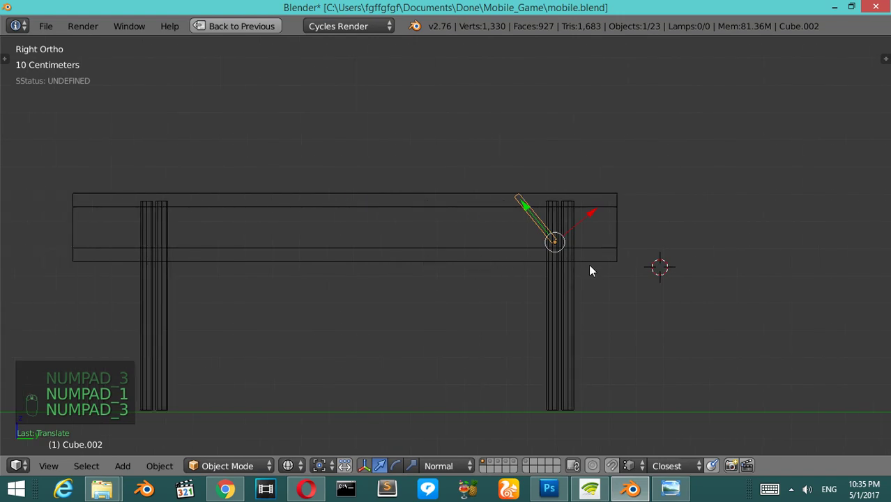
pyautogui.moveTo(460, 466); pyautogui.dragTo(602, 289)
pyautogui.press('shift+d')
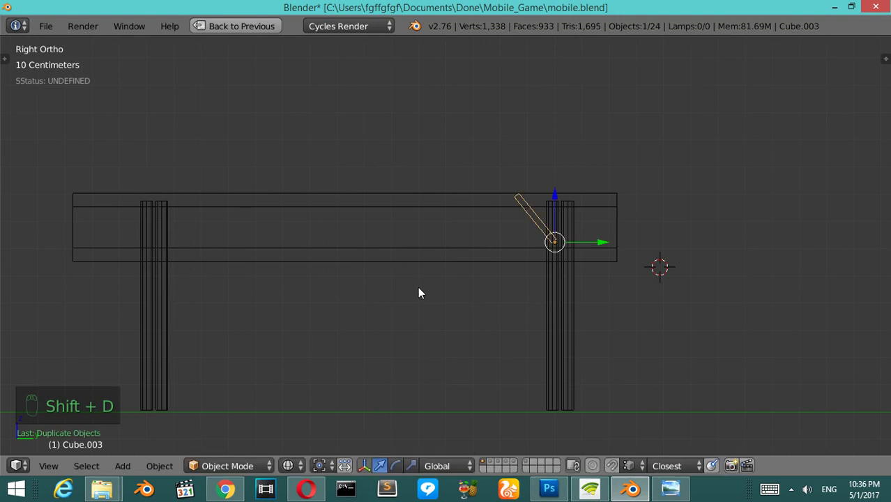
pyautogui.press('g')
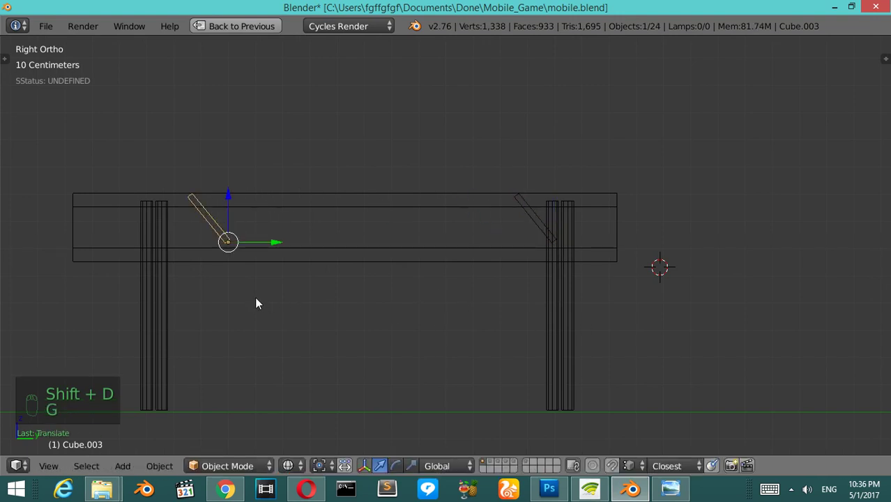
pyautogui.press('y')
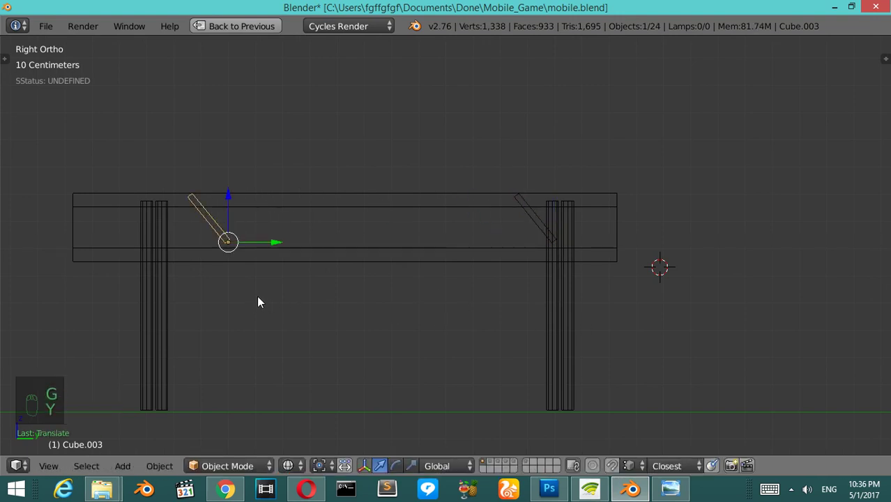
# Step: Undo a stray lengthening of the brace and look up a mirror command in the search
pyautogui.press('space')
pyautogui.press('BackSpace')
pyautogui.press('Down')
pyautogui.press('Down')
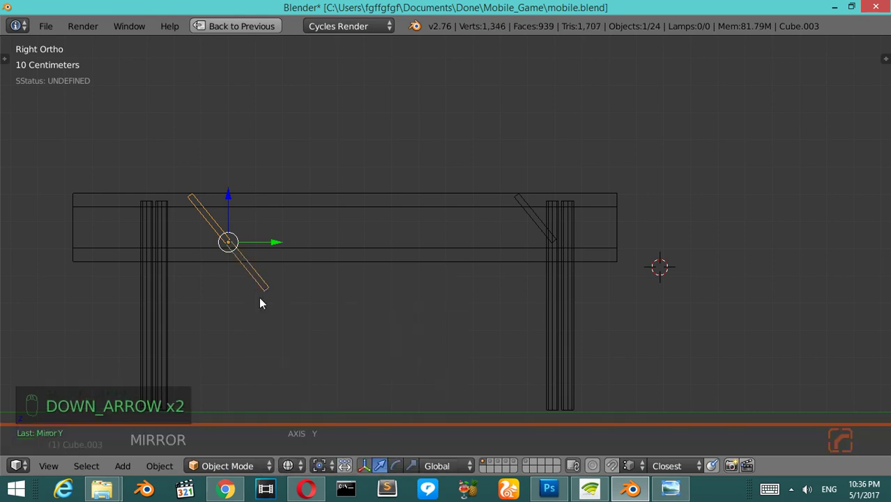
pyautogui.press('ctrl+z')
pyautogui.press('space')
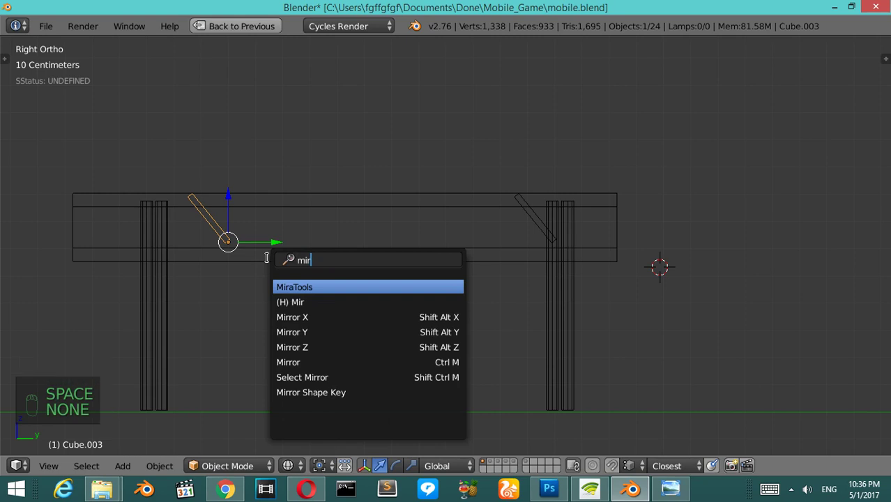
# Step: Try the Mirror command on the left brace, then abandon it
pyautogui.press('Down')
pyautogui.press('Down')
pyautogui.press('Down')
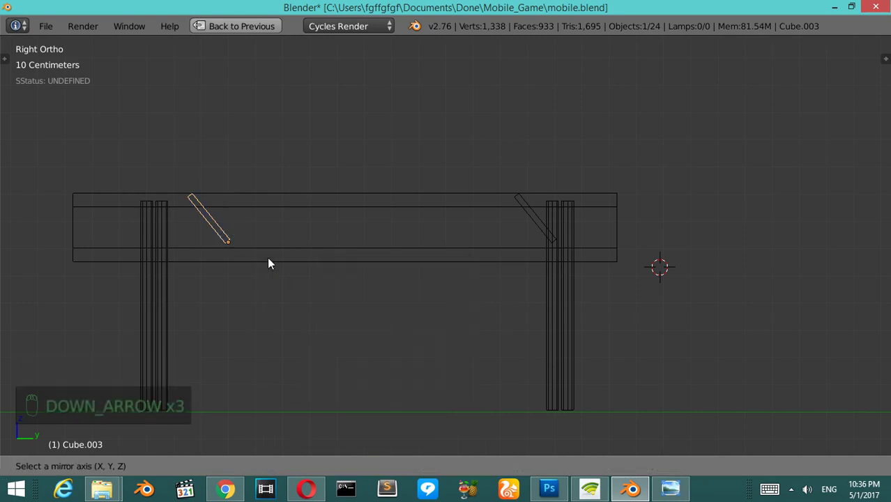
pyautogui.press('Tab')
pyautogui.press('a')
pyautogui.press('a')
pyautogui.press('Tab')
pyautogui.press('ctrl+shift+alt+c')
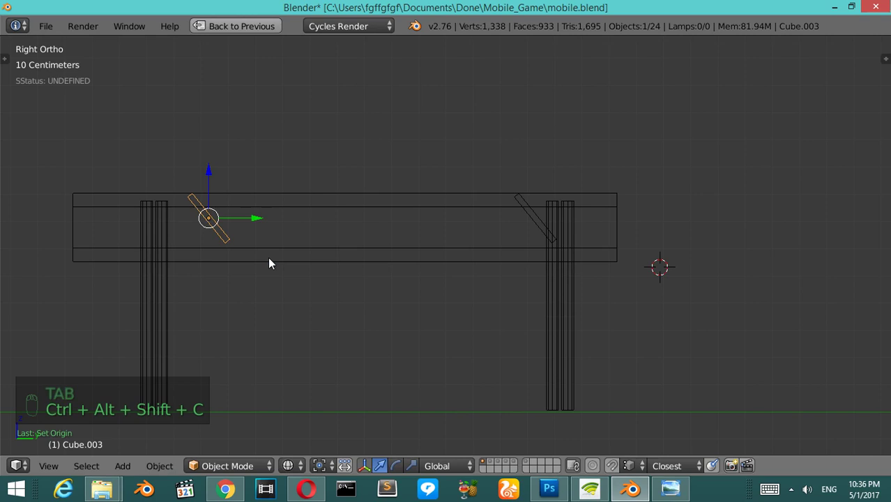
pyautogui.press('ctrl+a')
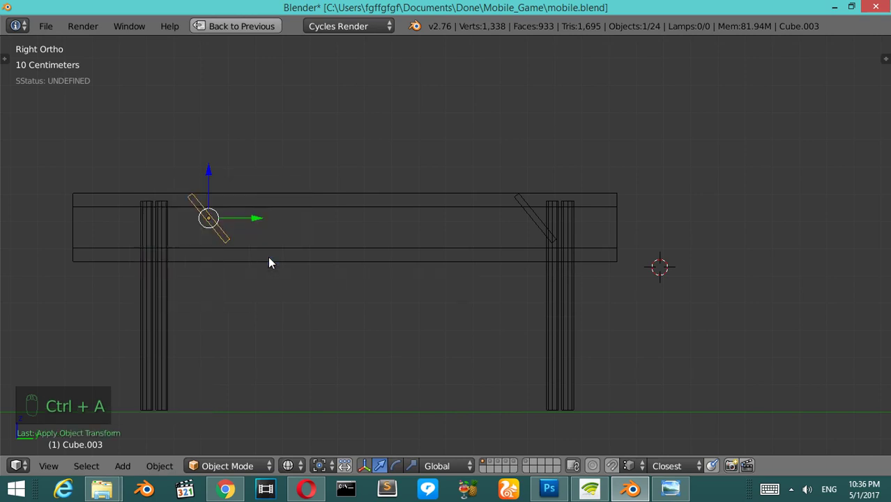
pyautogui.press('y')
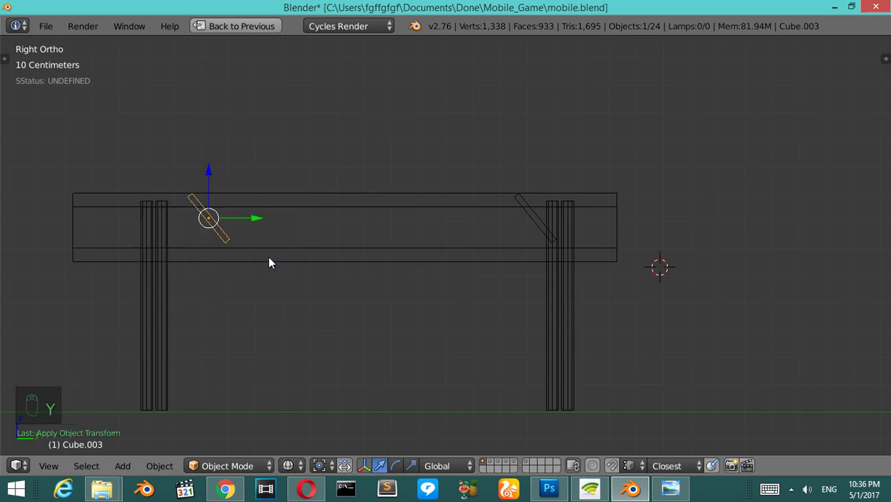
pyautogui.press('y')
pyautogui.press('Return')
pyautogui.press('Escape')
# Step: Rotate the left brace so it slants the opposite way from the right brace
pyautogui.press('r')
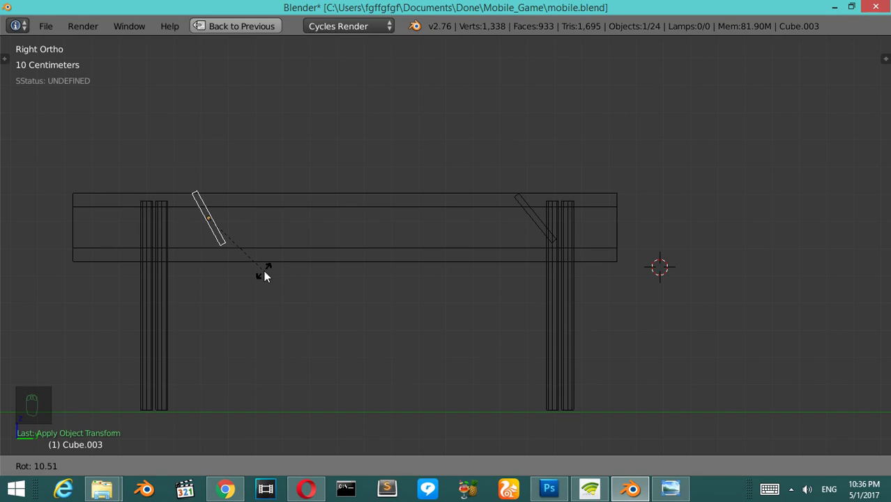
pyautogui.press('r')
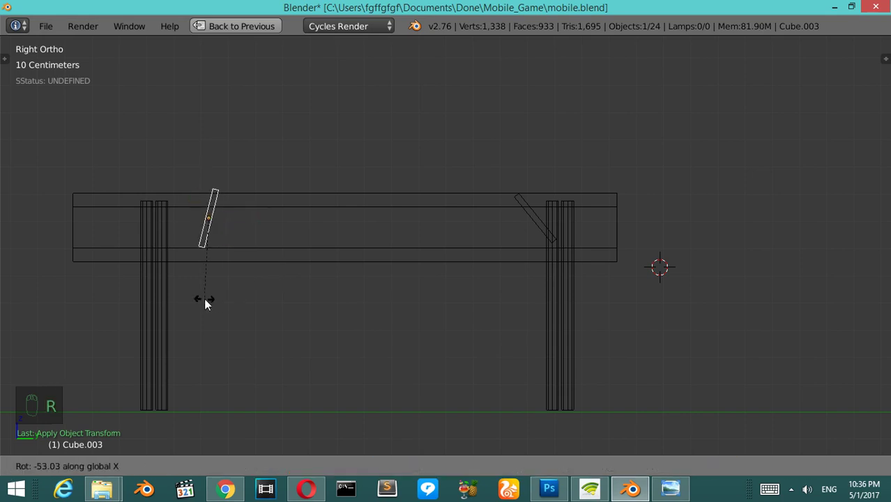
pyautogui.moveTo(229, 244); pyautogui.dragTo(358, 199)
pyautogui.moveTo(358, 199); pyautogui.dragTo(323, 246)
pyautogui.press('r')
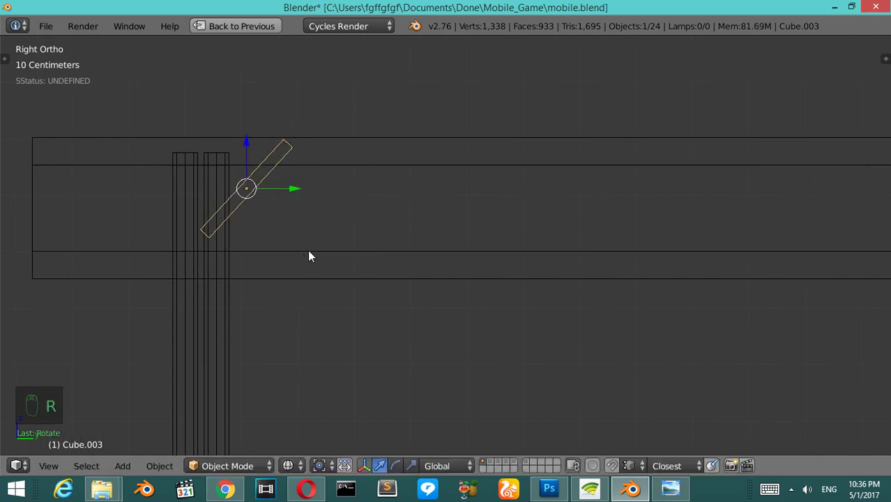
pyautogui.click(301, 199)
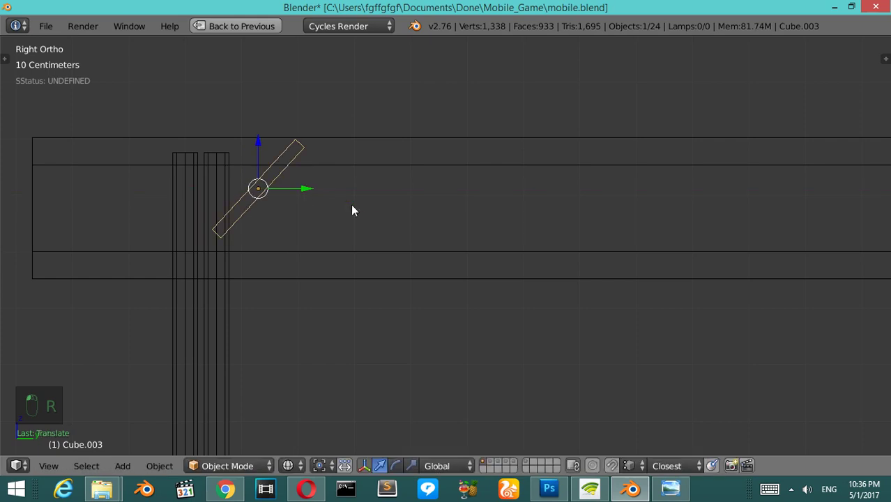
pyautogui.press('r')
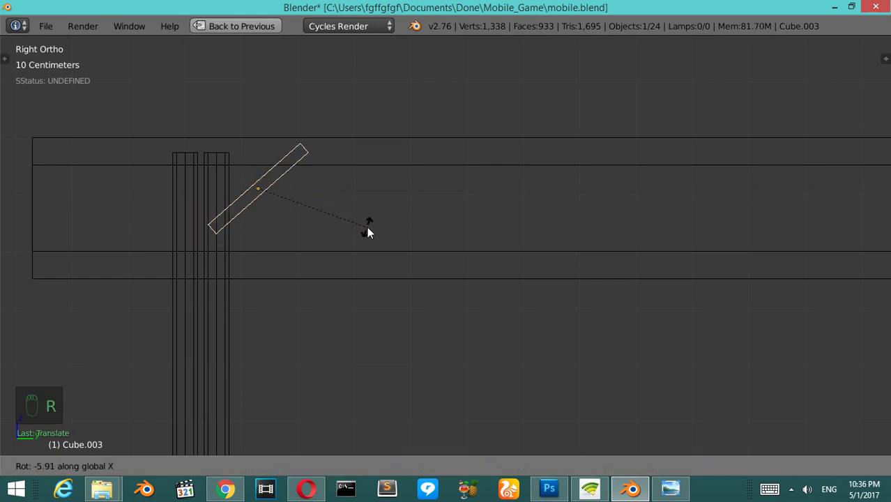
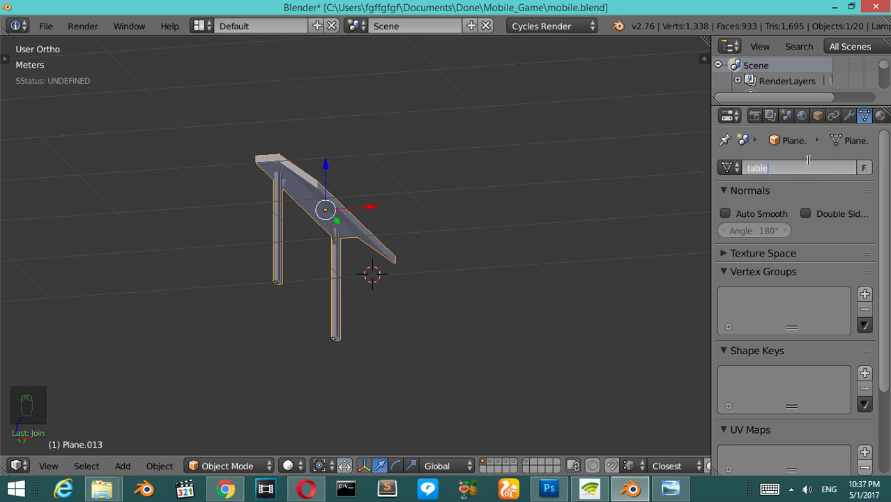
# Step: Join the tabletop, legs and braces into one object with mesh named table_side
pyautogui.press('ctrl+s')
pyautogui.press('KP_7')
# Step: Move table_side against the left wall, duplicate it further along, and save over mobile.blend
pyautogui.press('z')
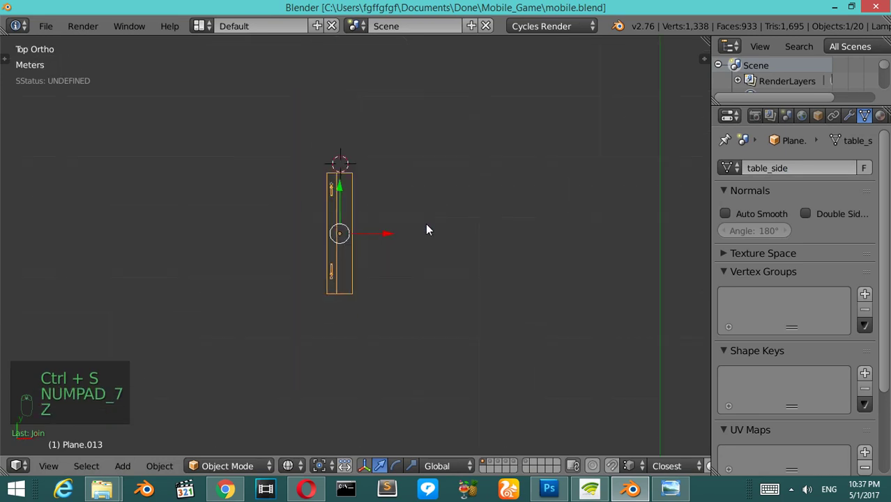
pyautogui.press('KP_7')
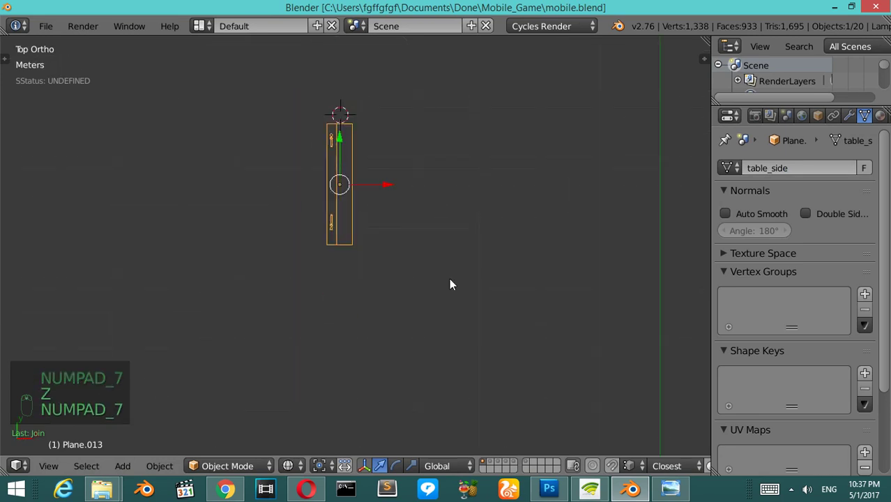
pyautogui.press('KP_Divide')
pyautogui.press('KP_Divide')
pyautogui.press('alt+h')
pyautogui.press('a')
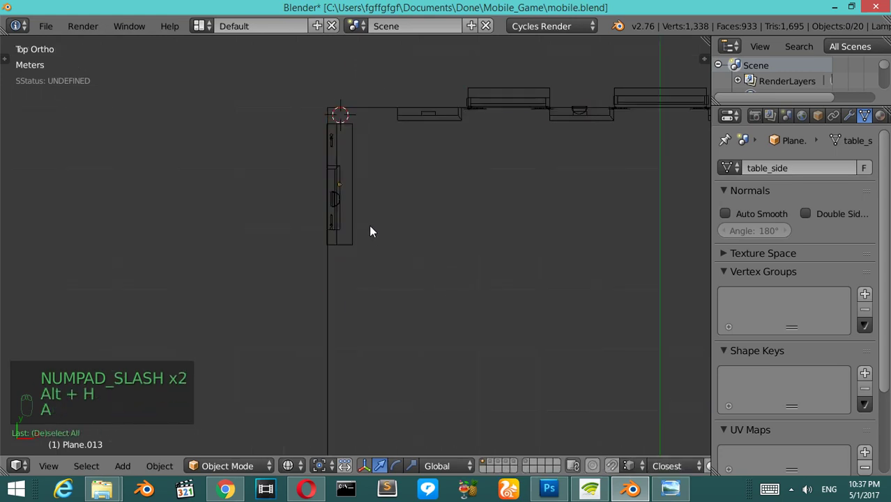